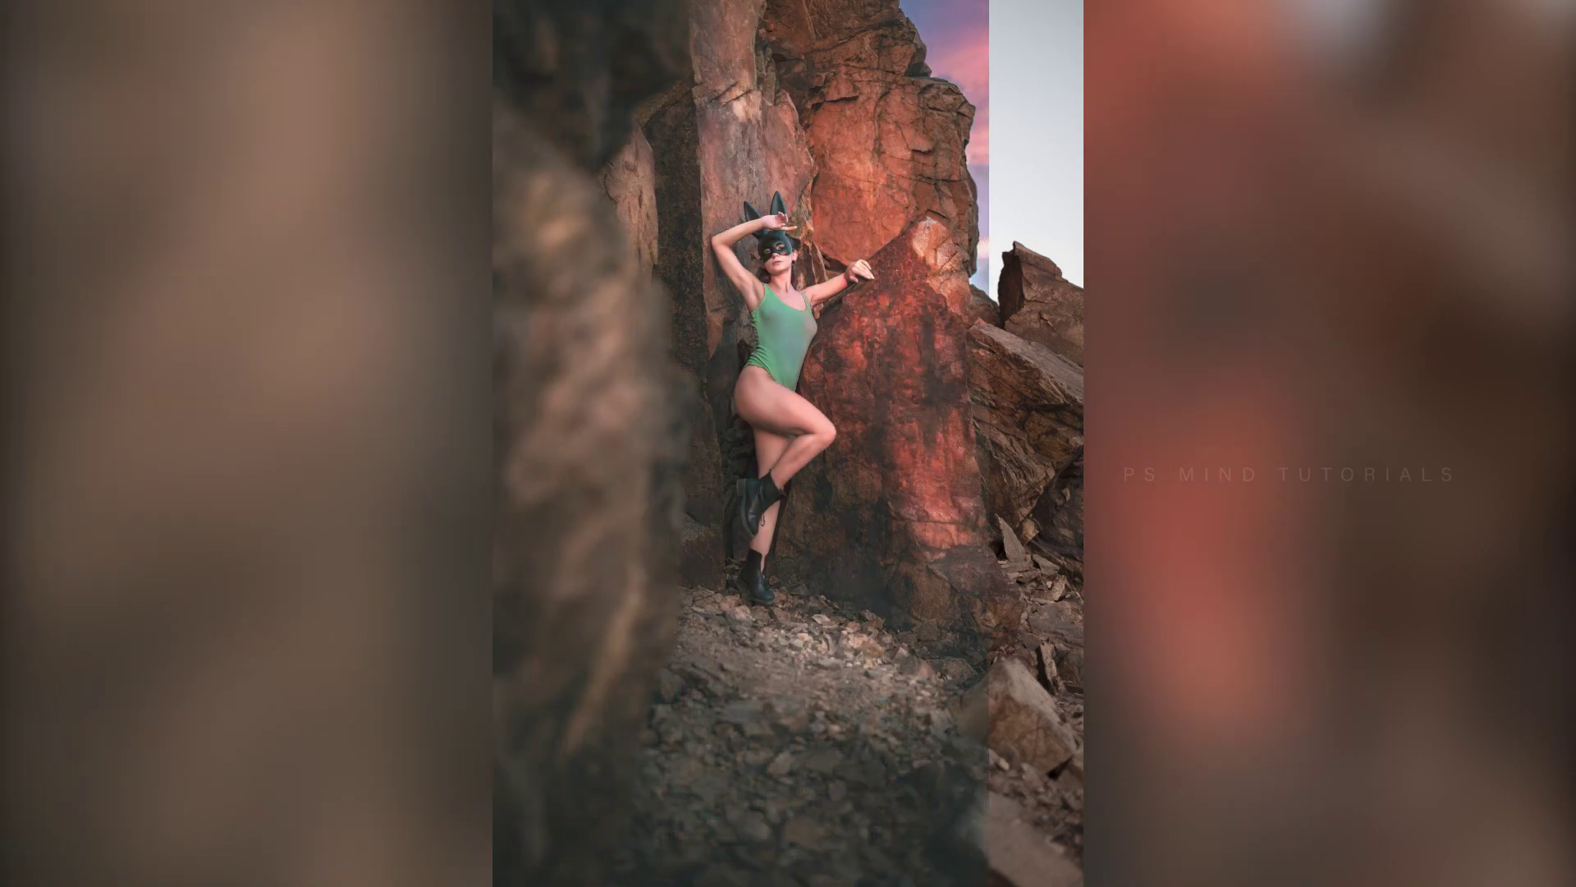
Bring up the original ungraded desert rock portrait on its Background layer in the canvas
key("F10")
left_click(815, 478)
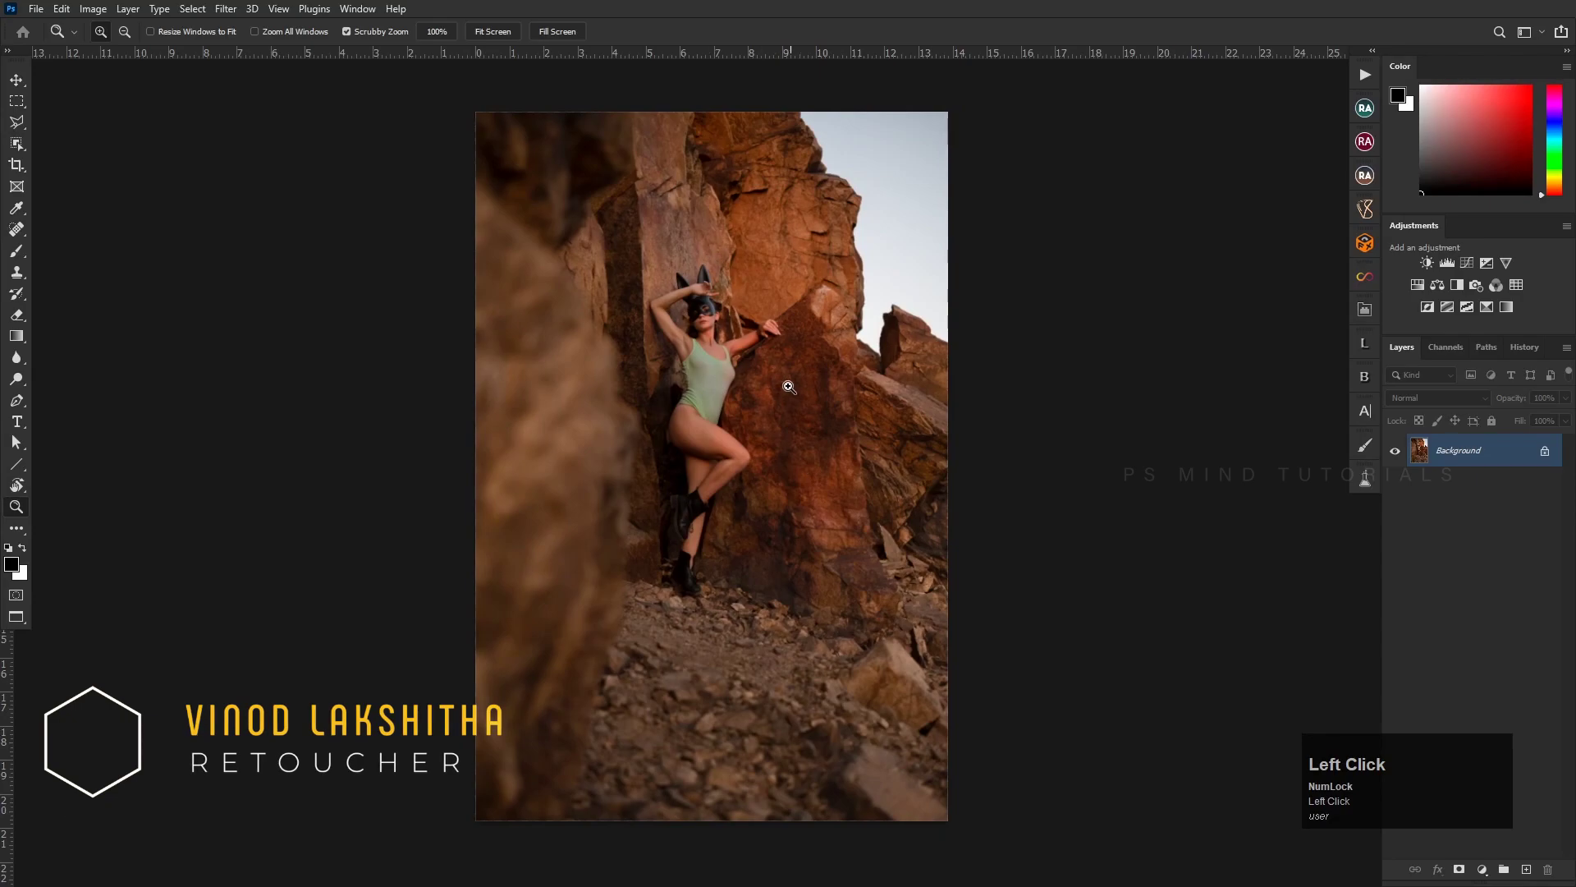
Zoom in on the model, heal the leg blemishes with the Spot Healing Brush, then zoom back out
left_click(724, 339)
key("space")
left_click(795, 350)
key("space")
left_click(773, 376)
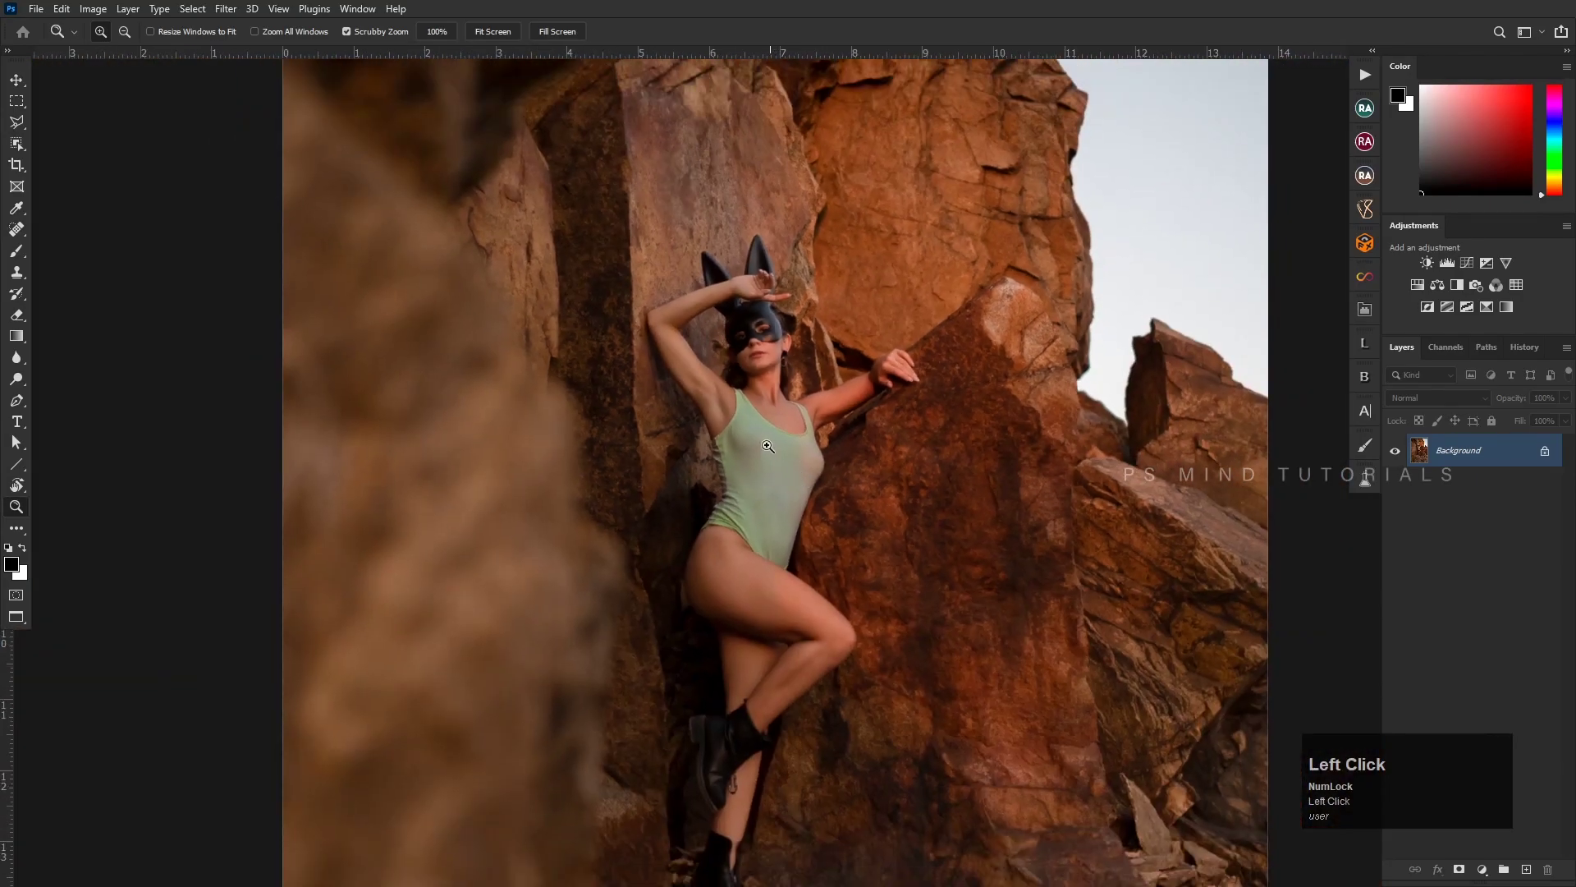
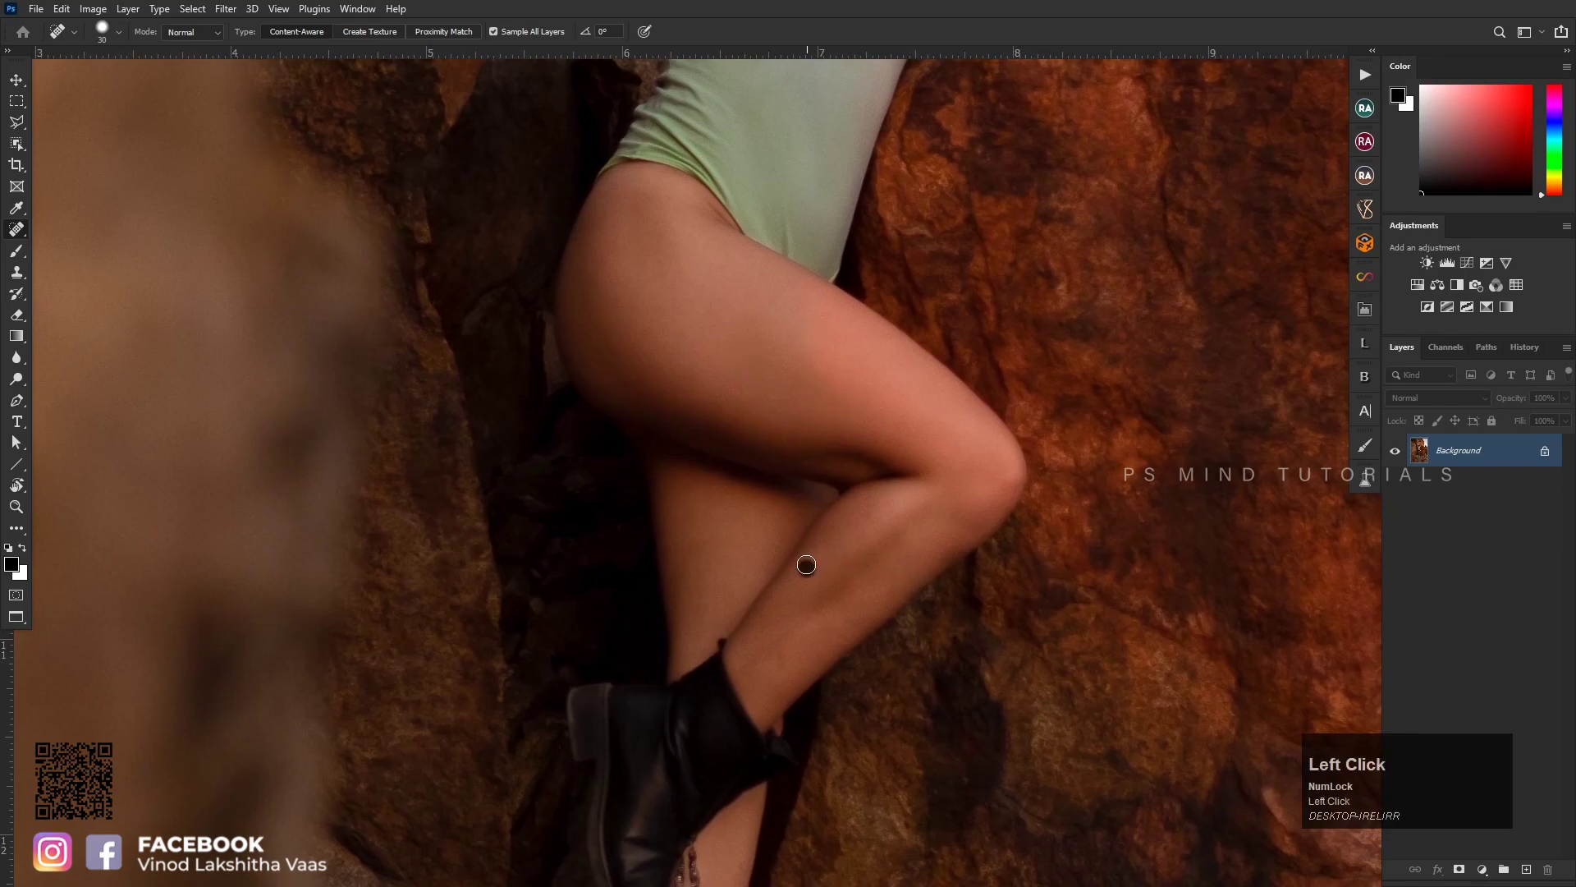
key("z")
left_click(801, 405)
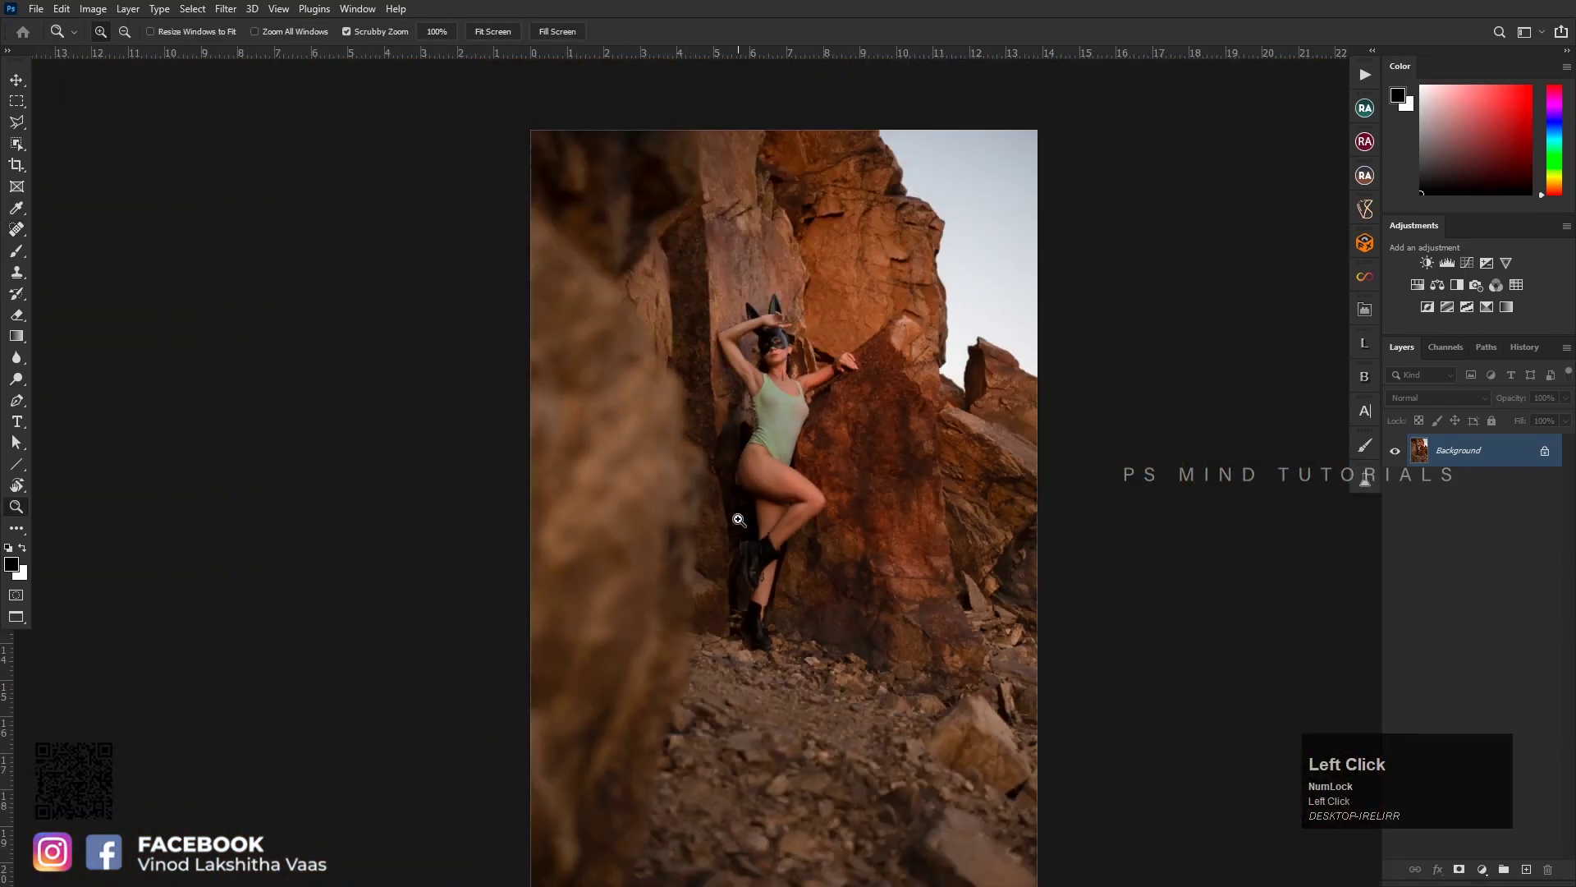
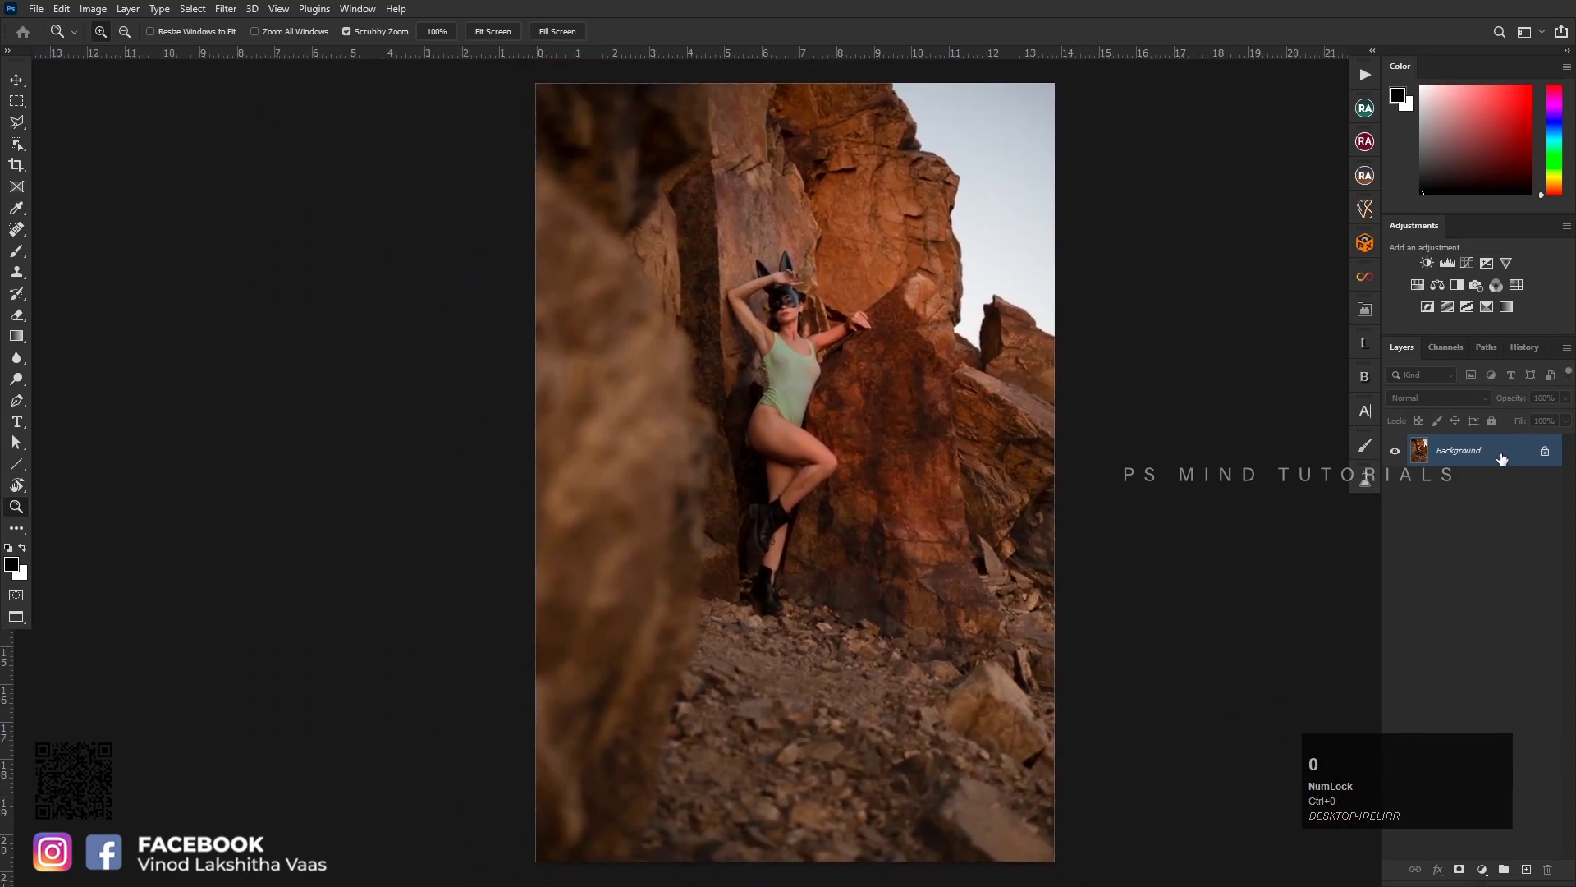
Duplicate the photo layer and Camera Raw grade it with Temperature -6, curve and per-colour mixer tweaks
left_click(1507, 465)
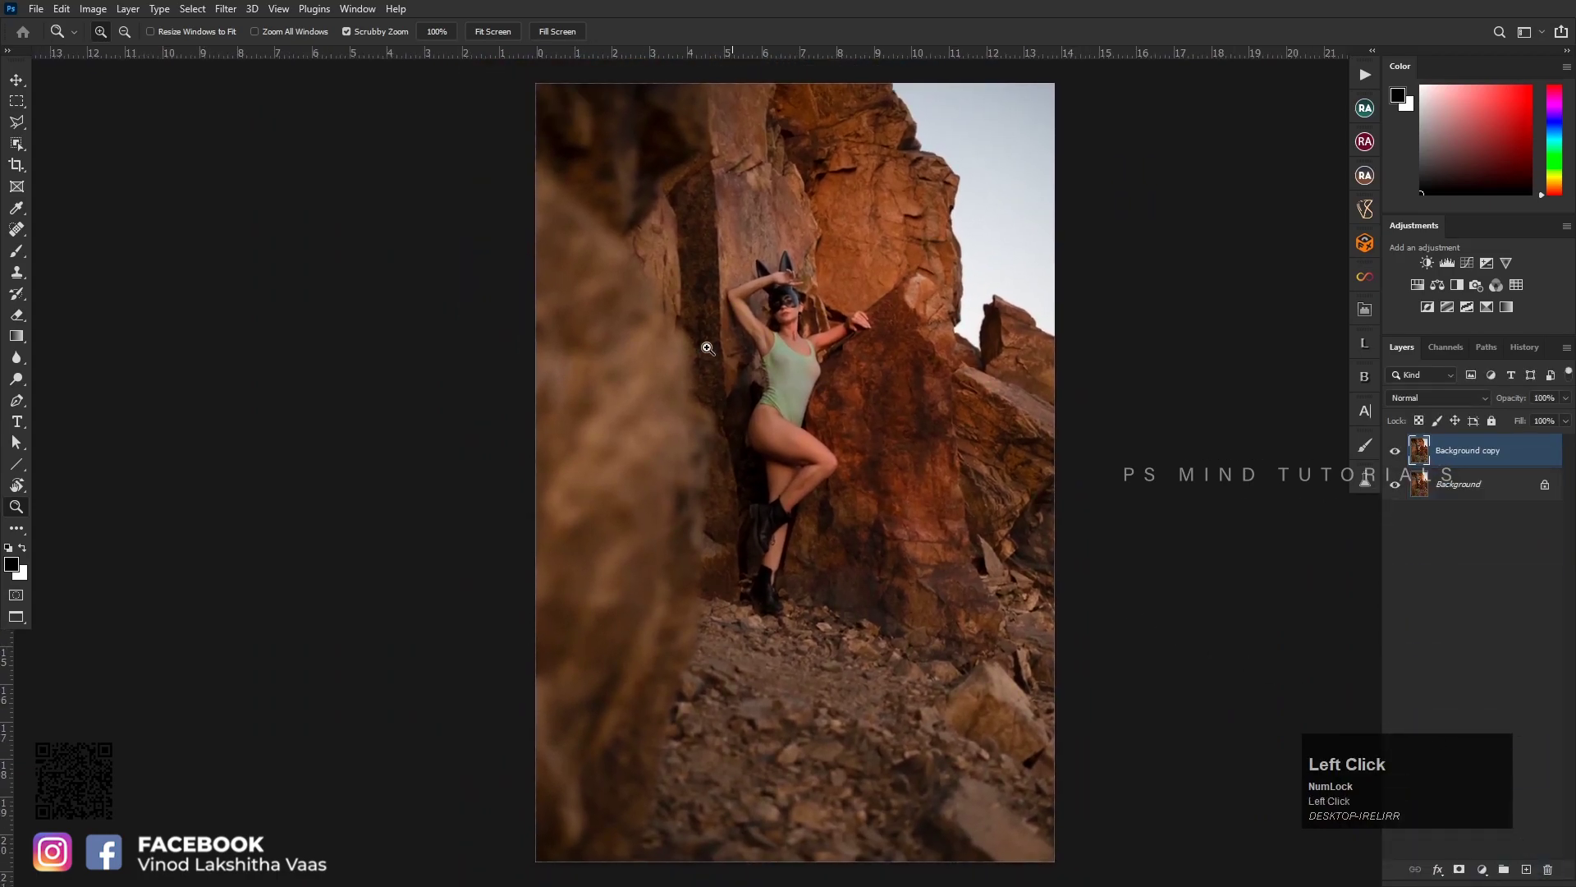
left_click(233, 9)
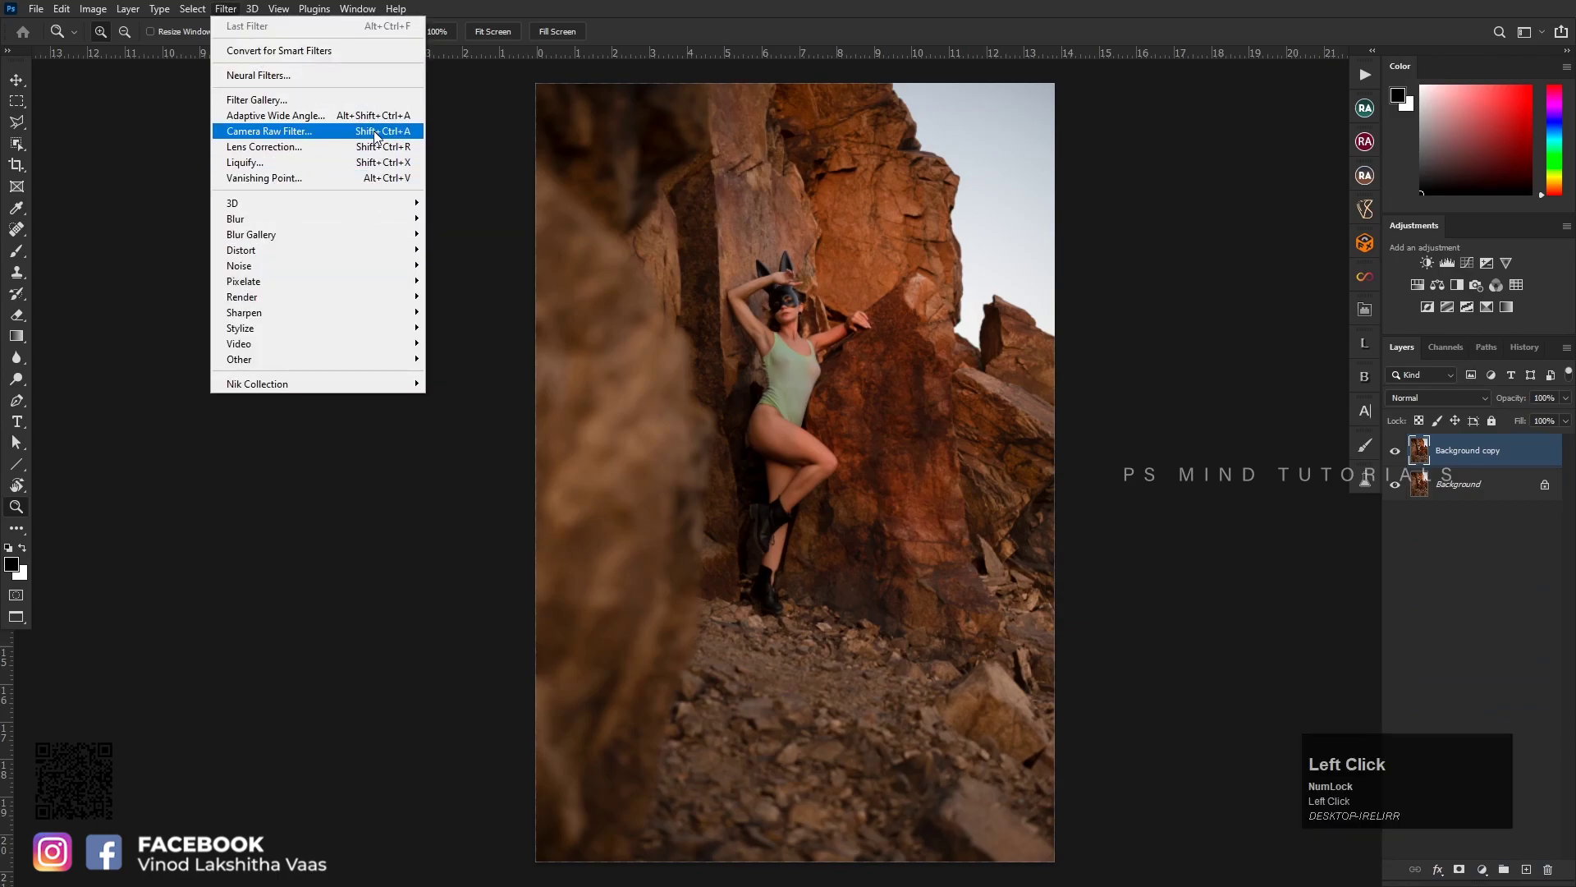
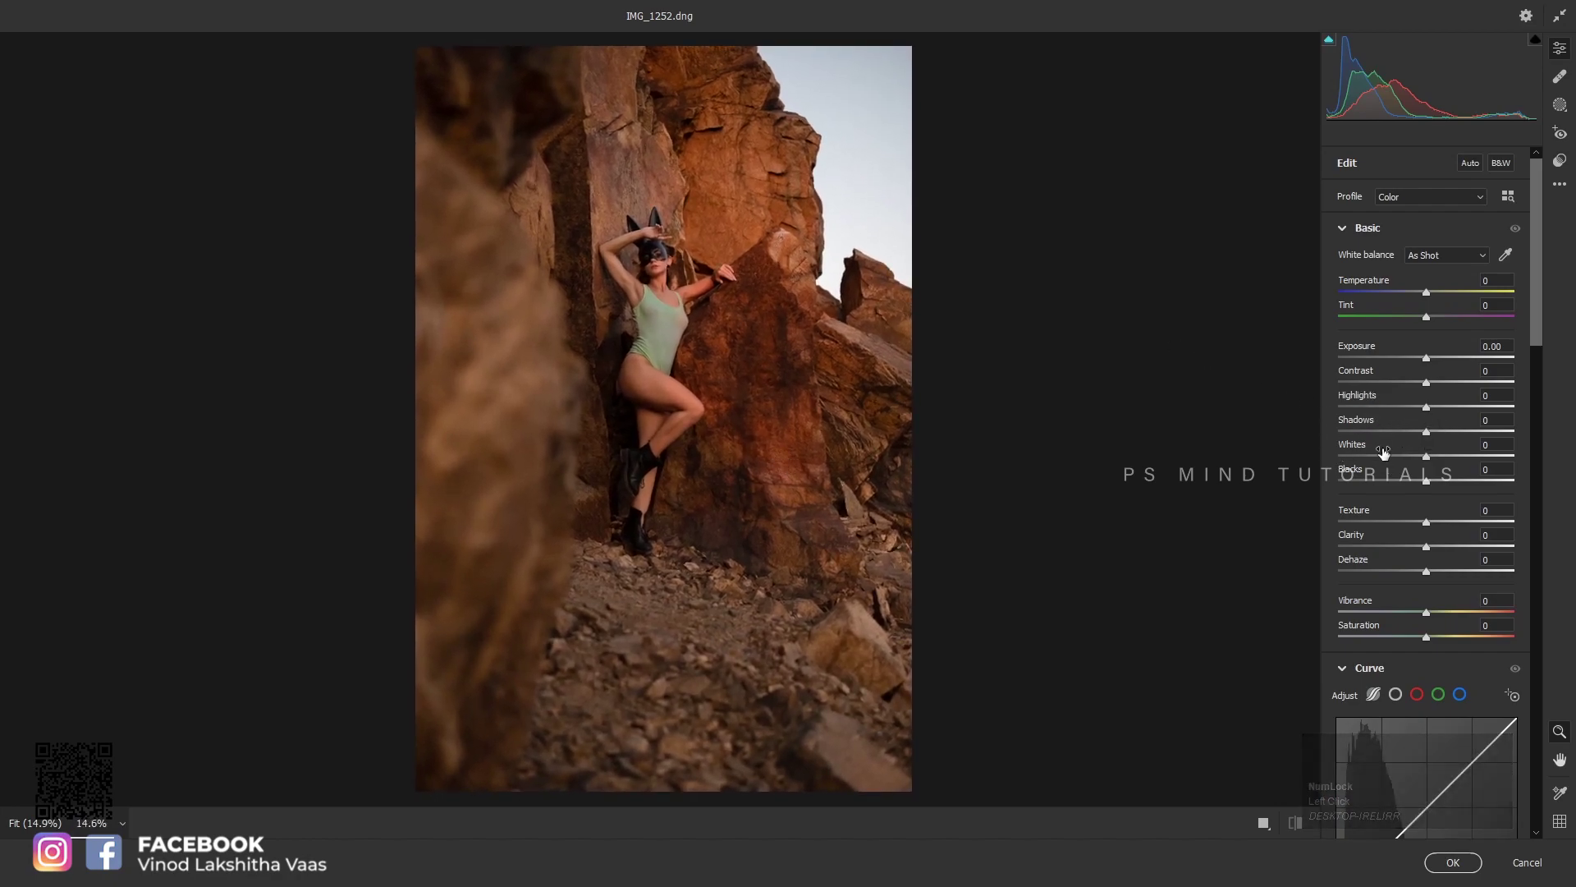
left_click(1435, 294)
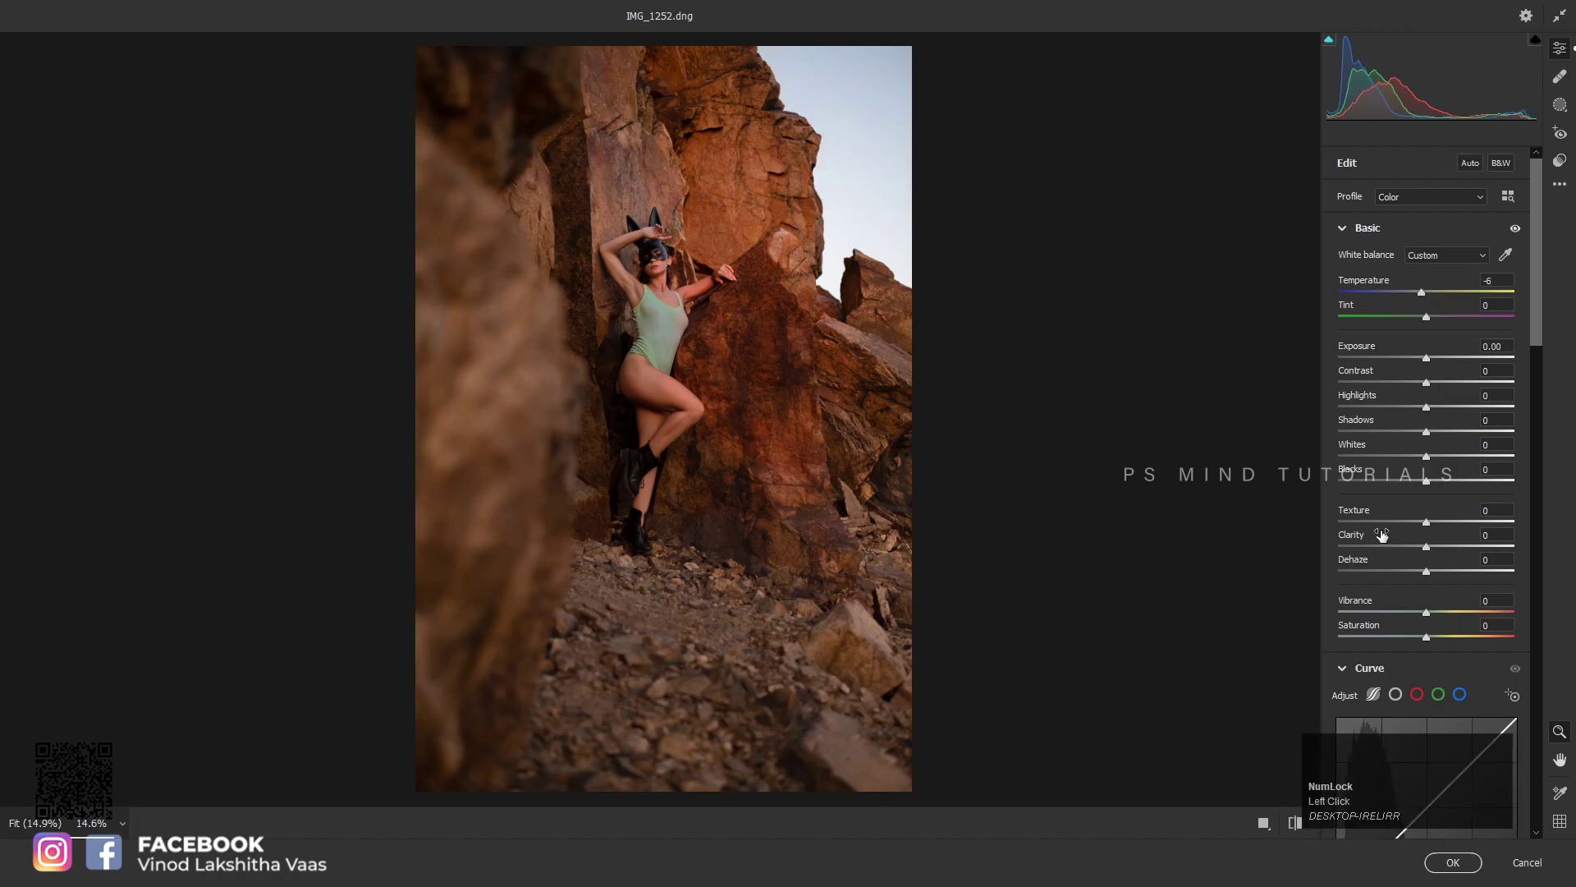
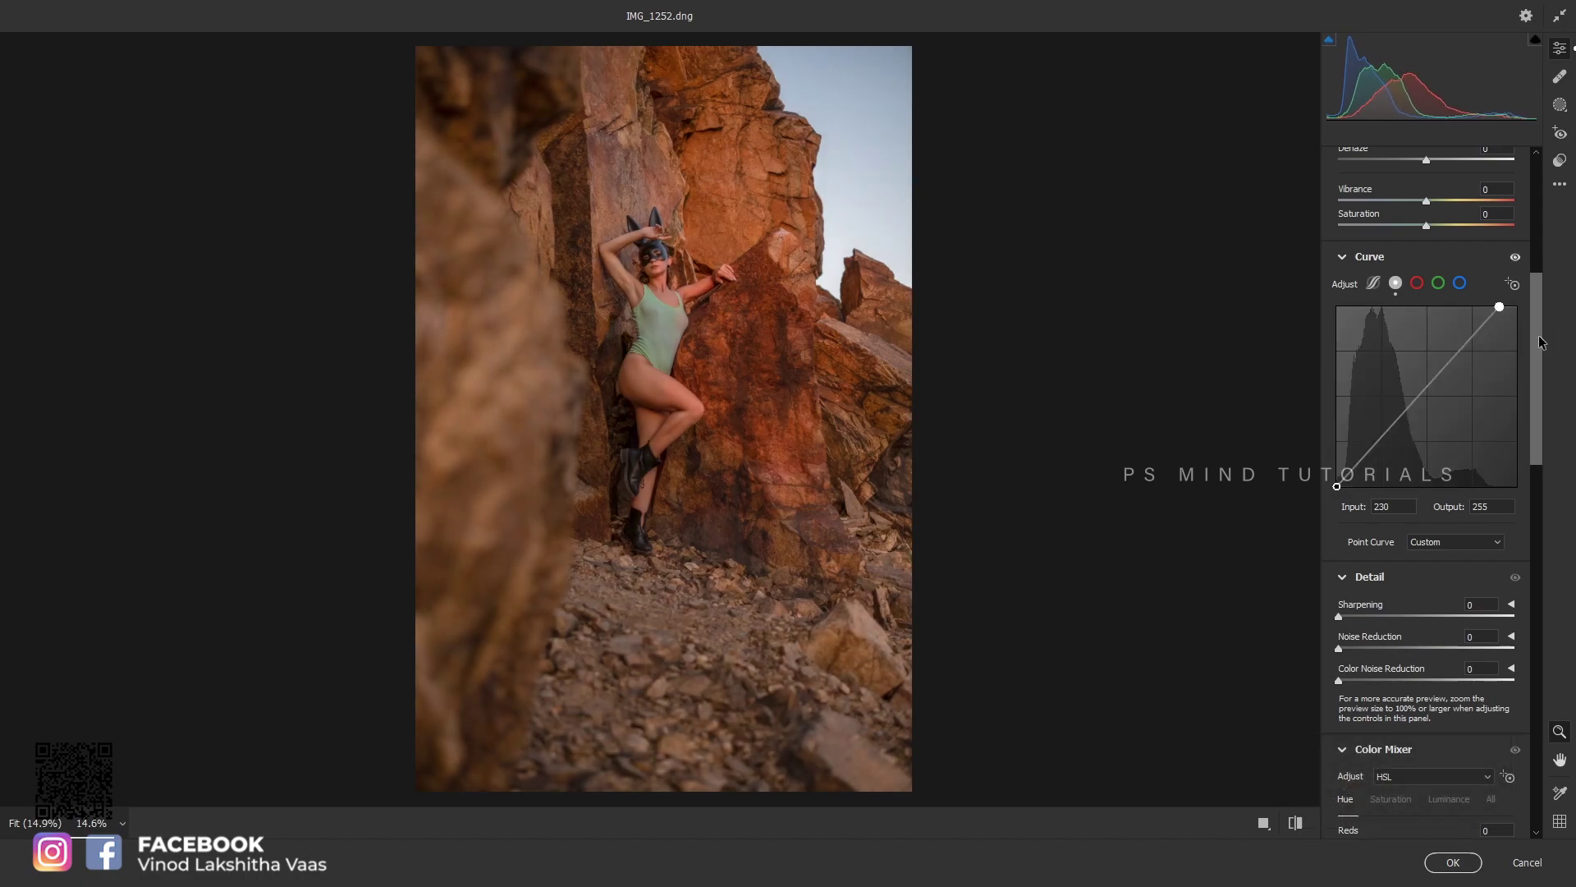
left_click(1545, 349)
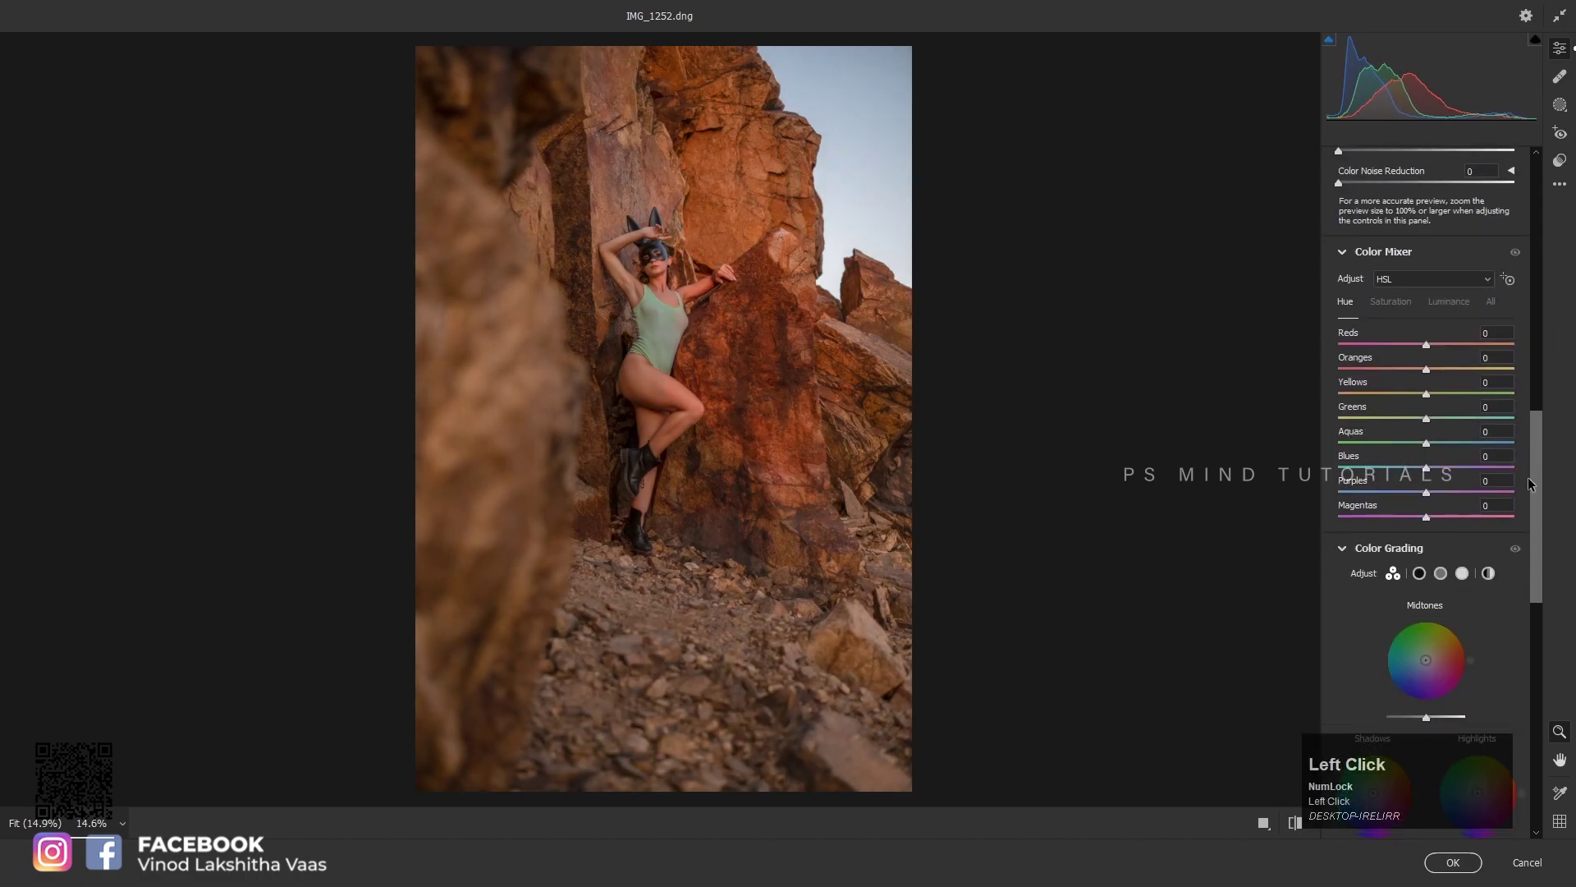
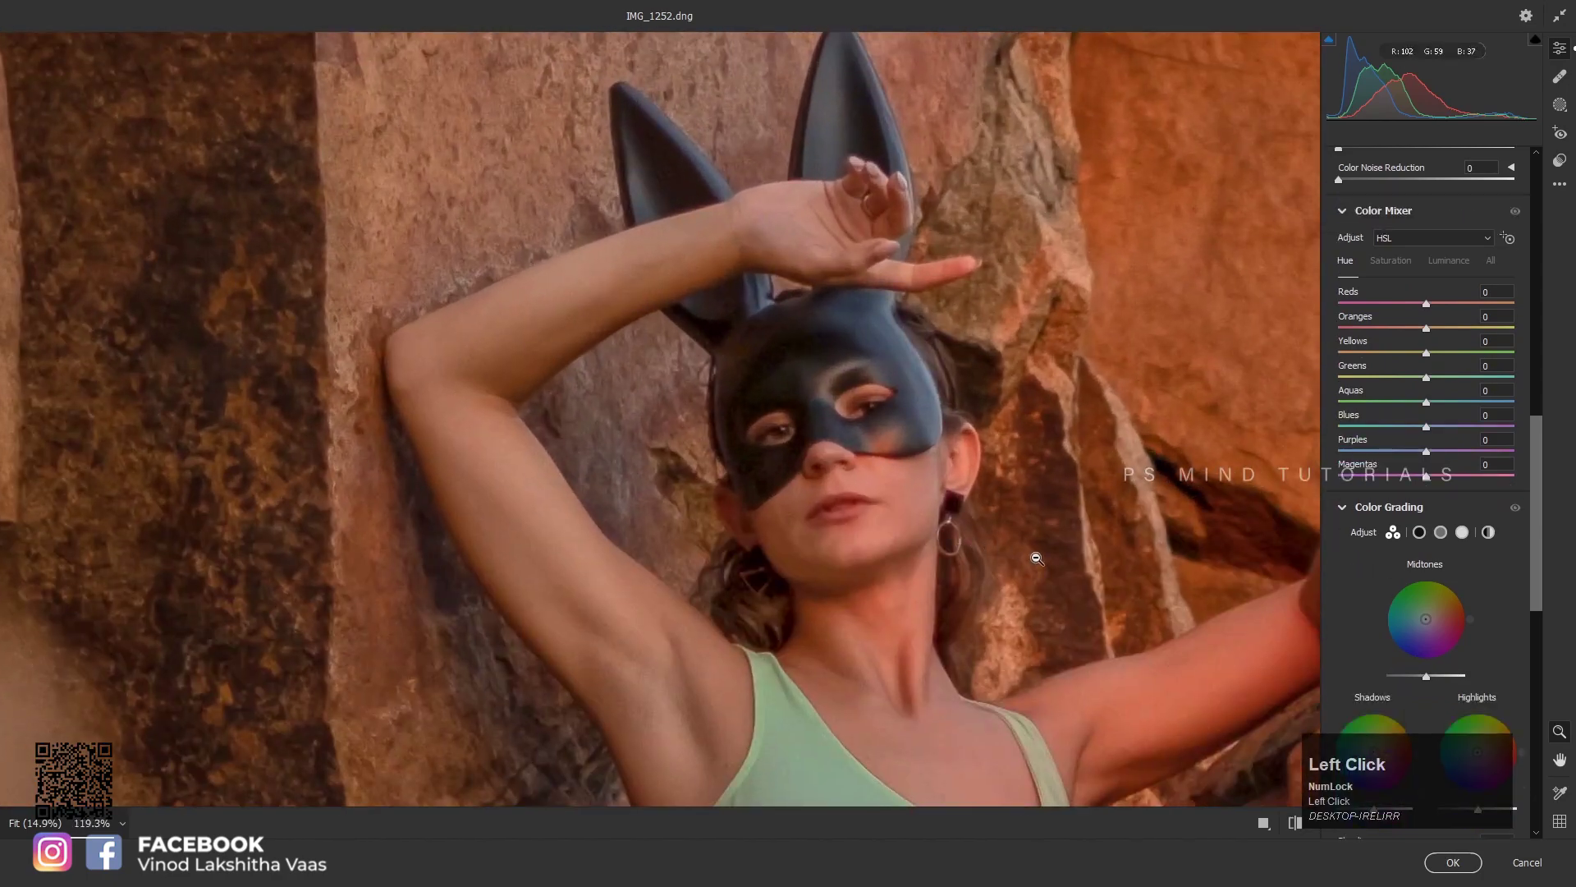
left_click(1464, 240)
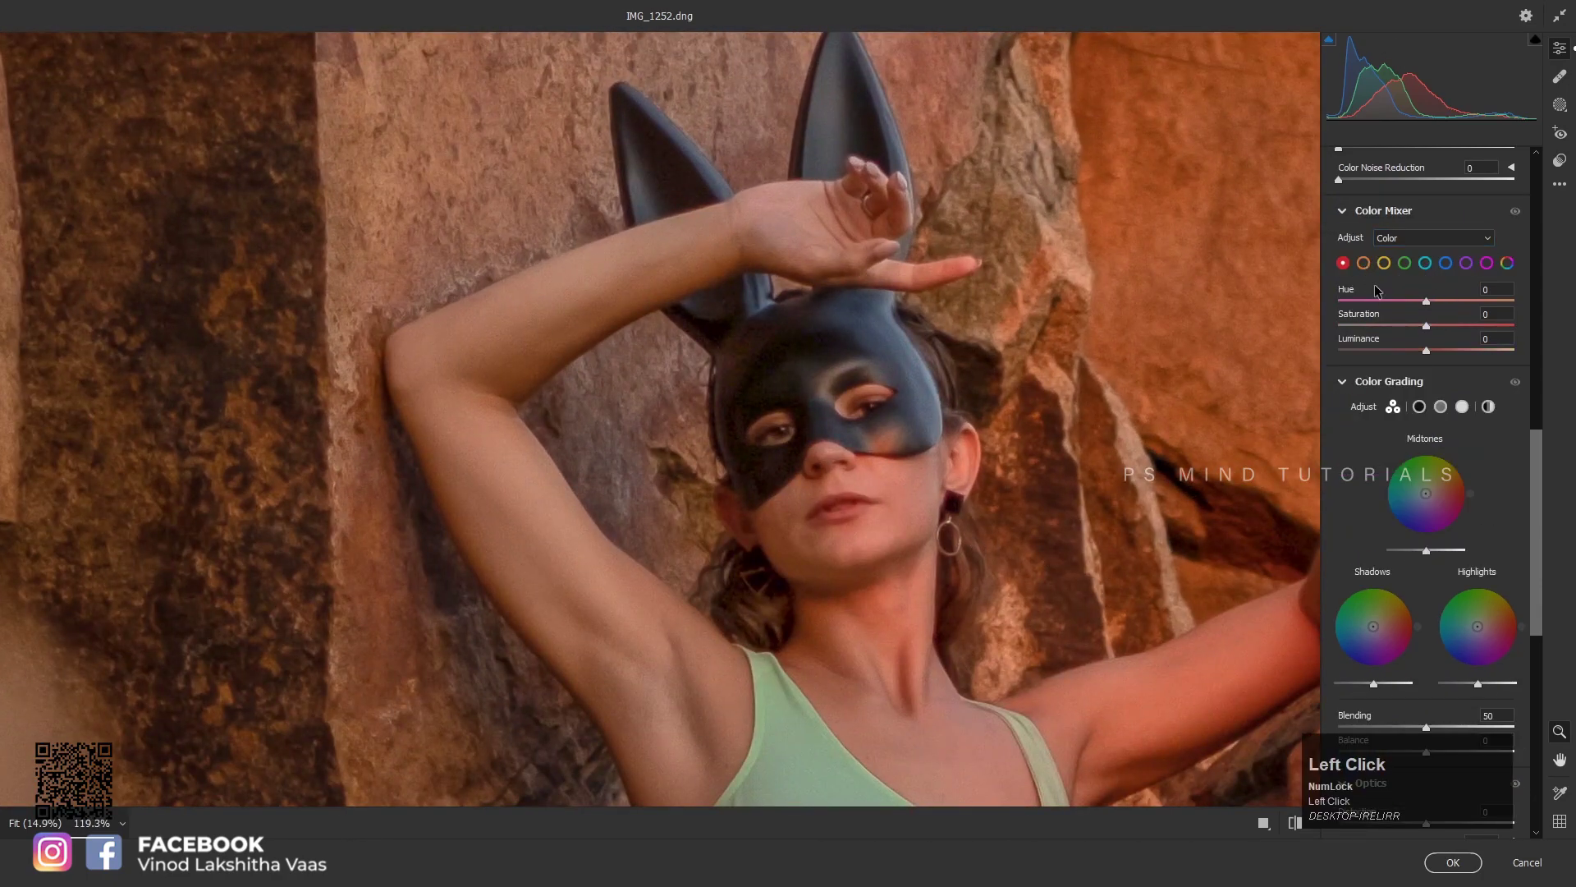
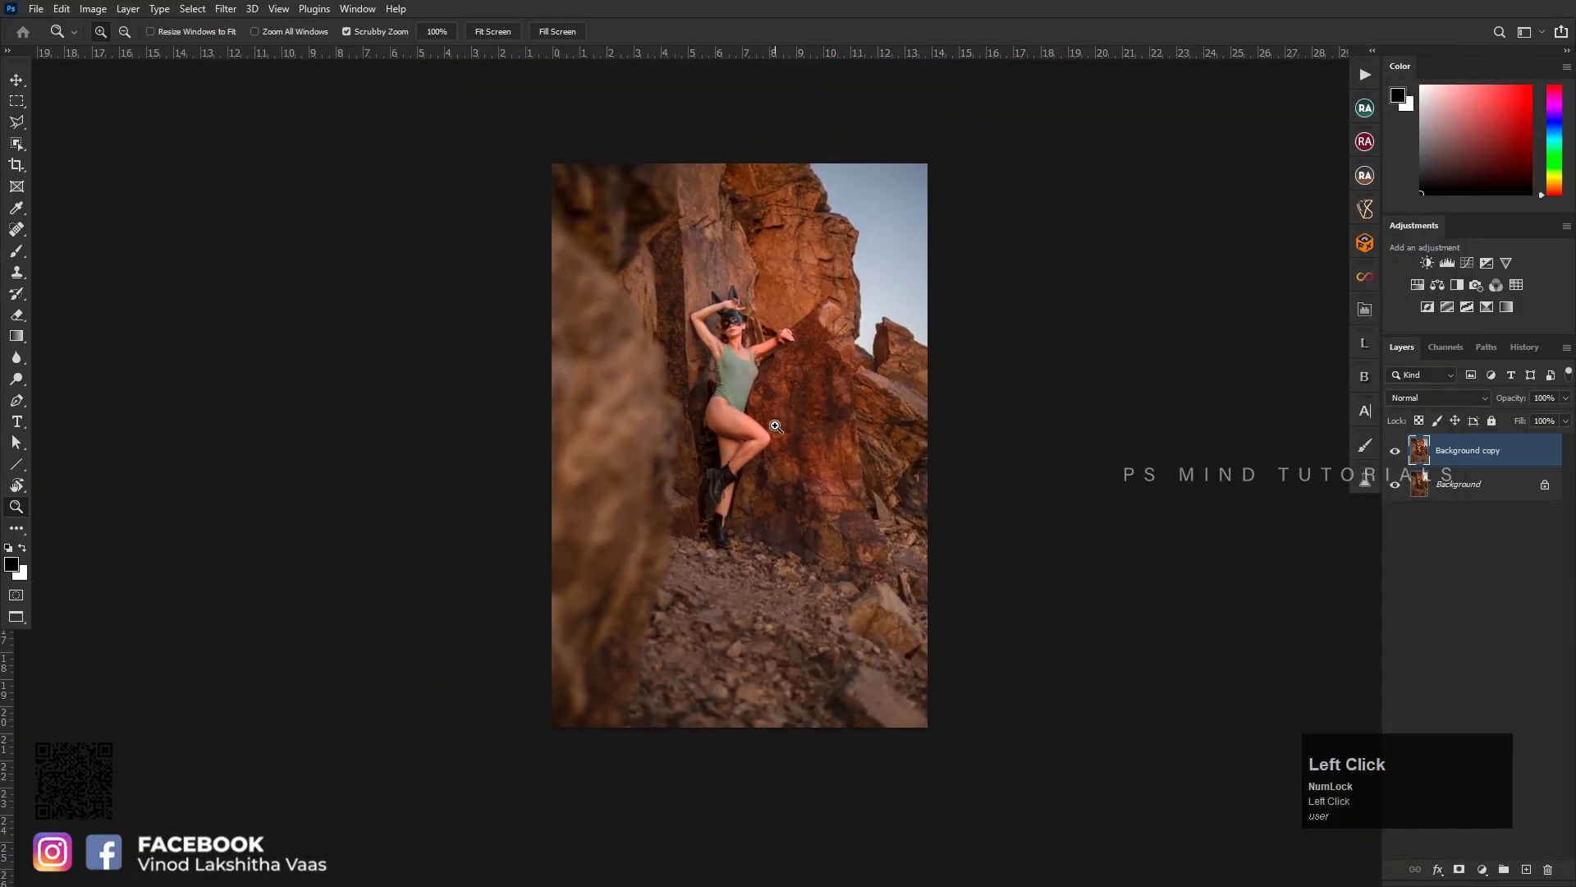
Duplicate the graded layer, Object-select the model, feather 5 px and cut her to her own layer
key("ctrl+j")
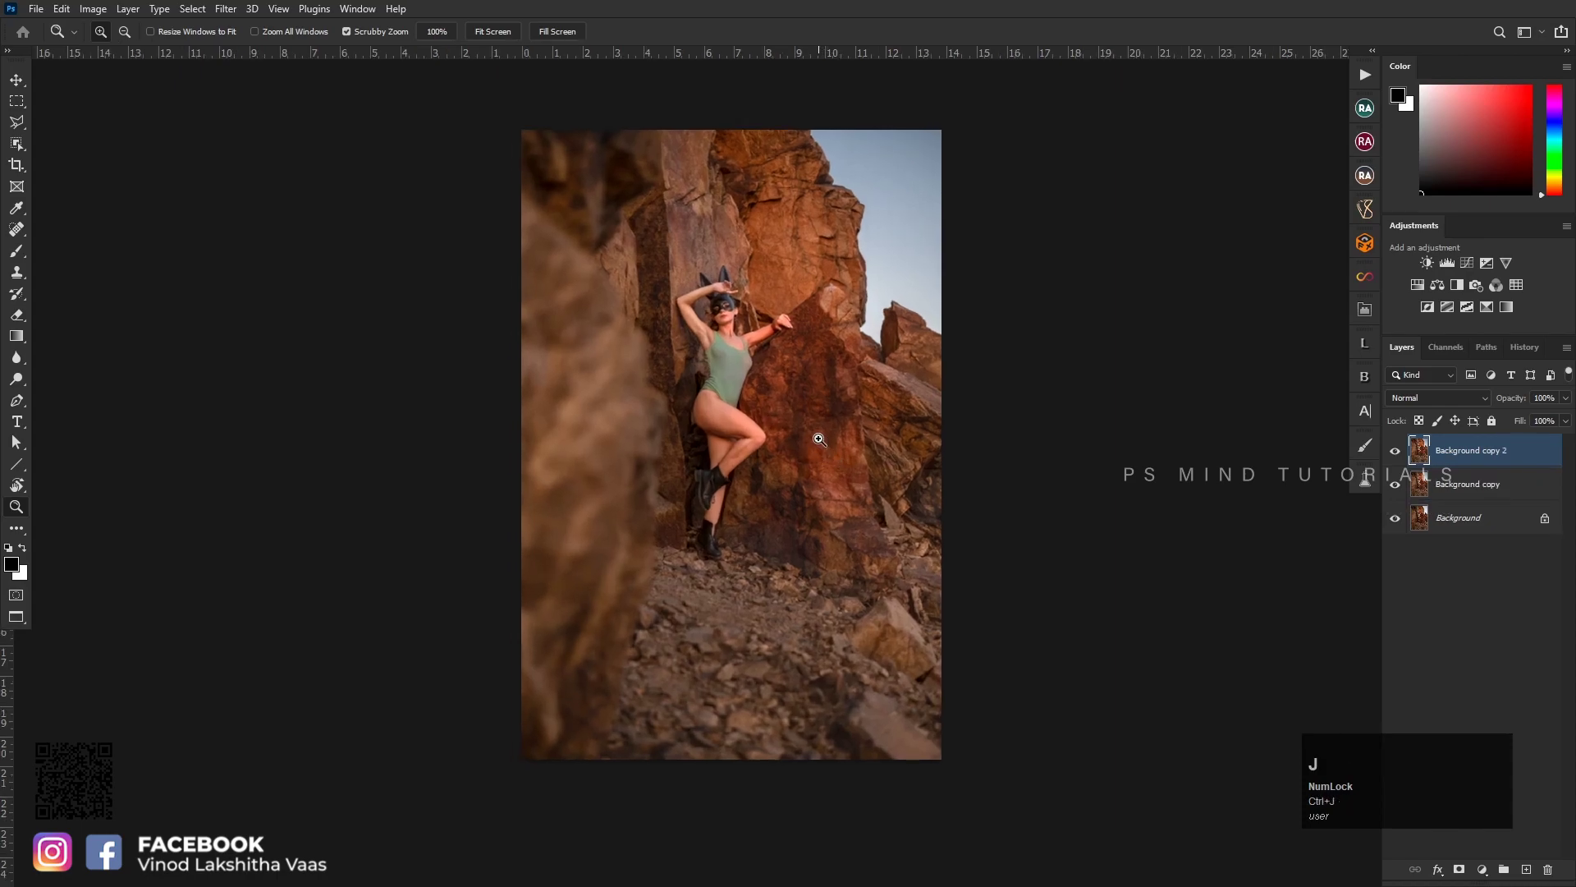
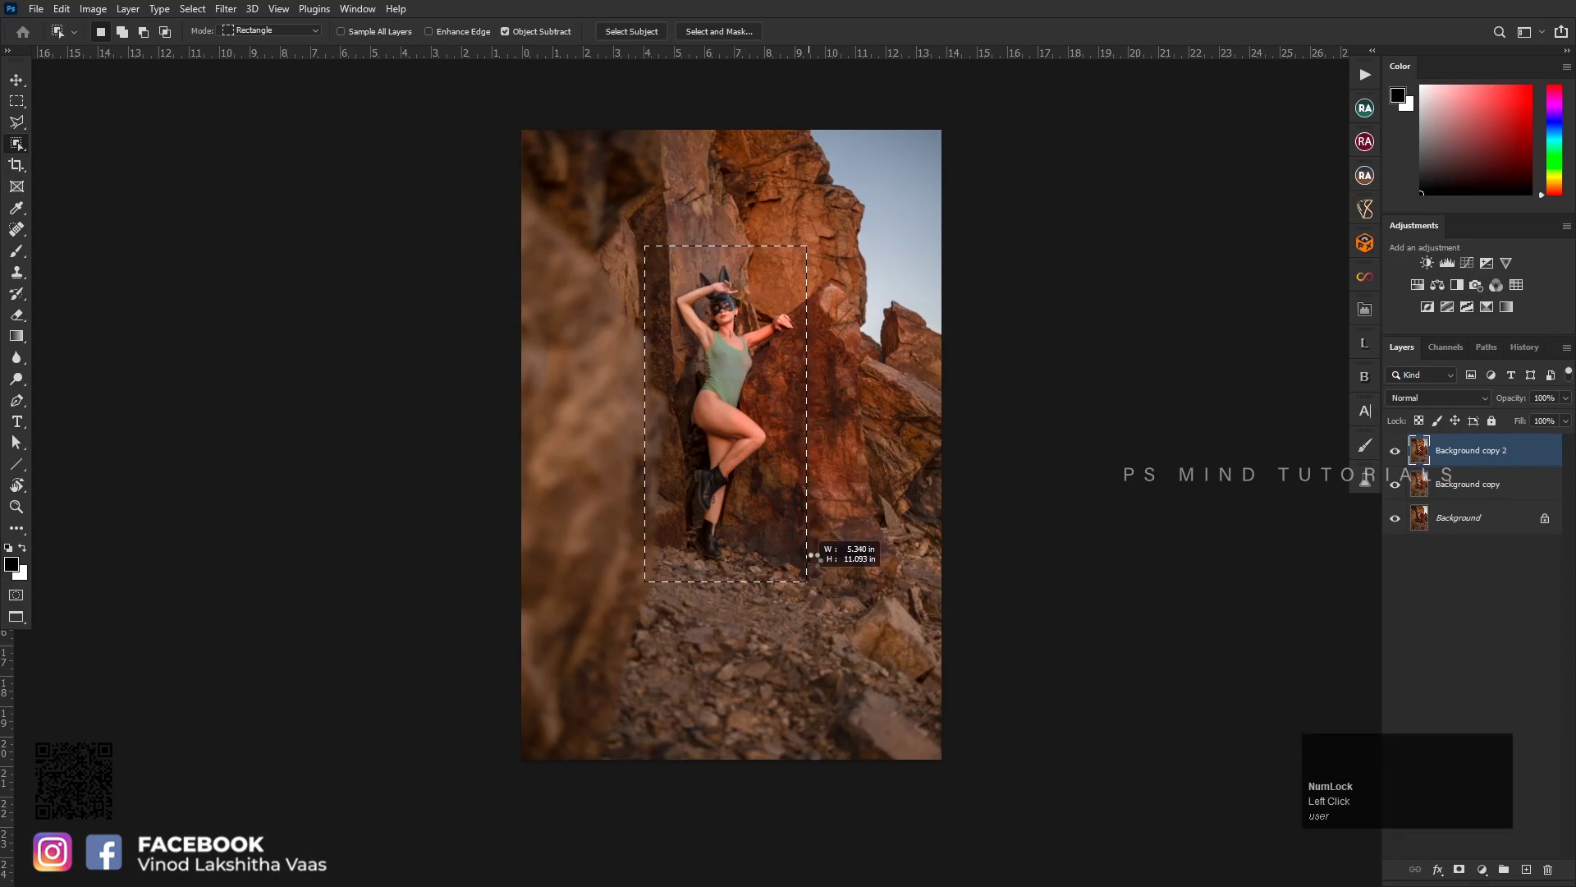
key("z")
left_click(742, 397)
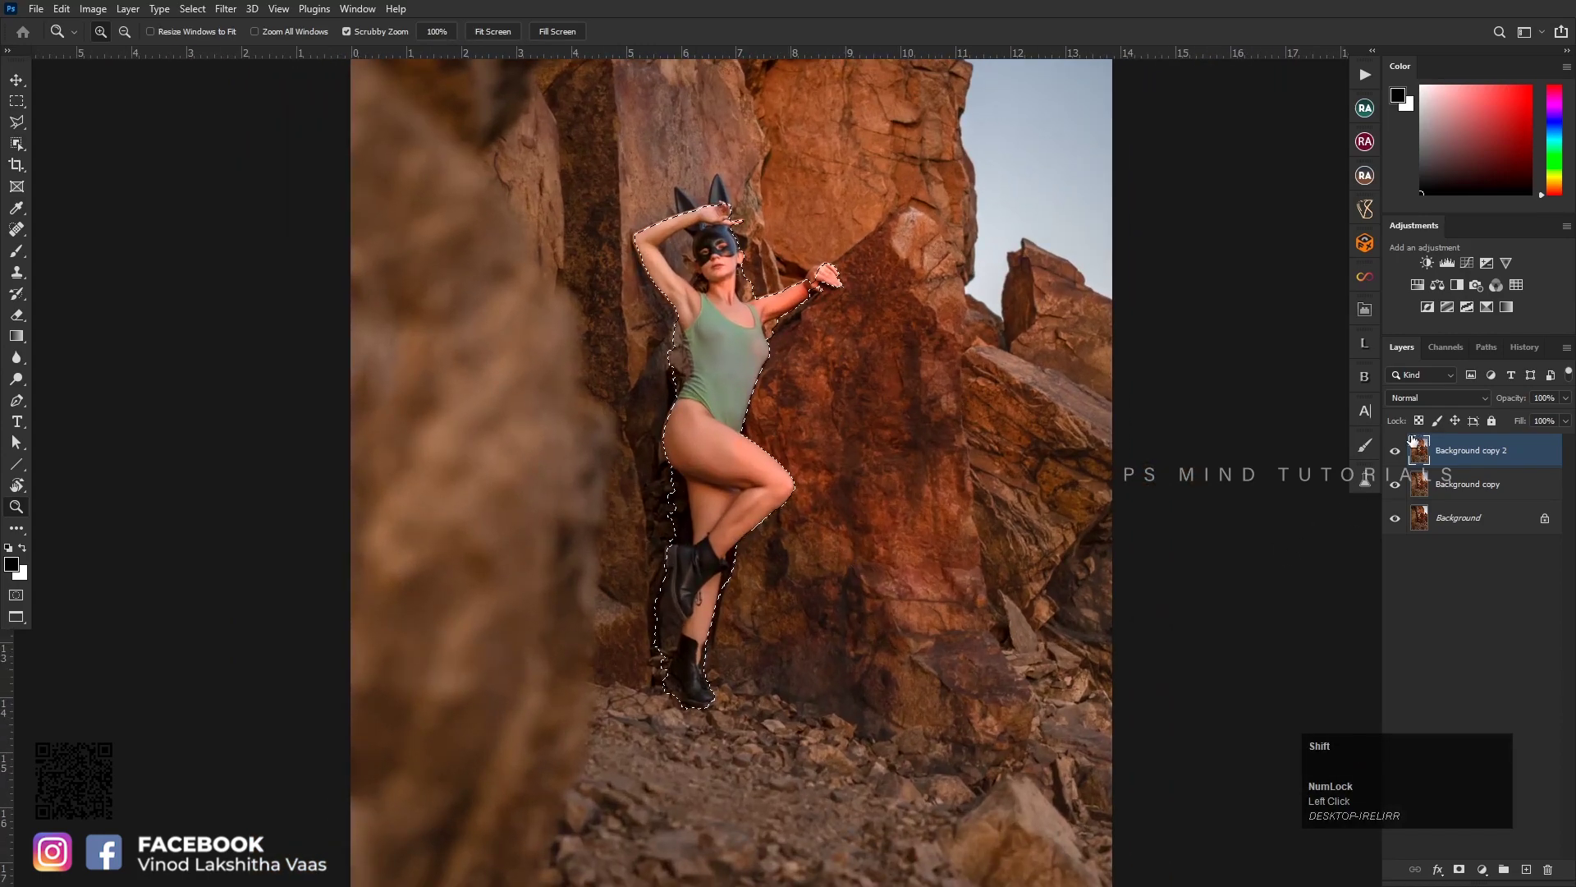
key("shift+F6")
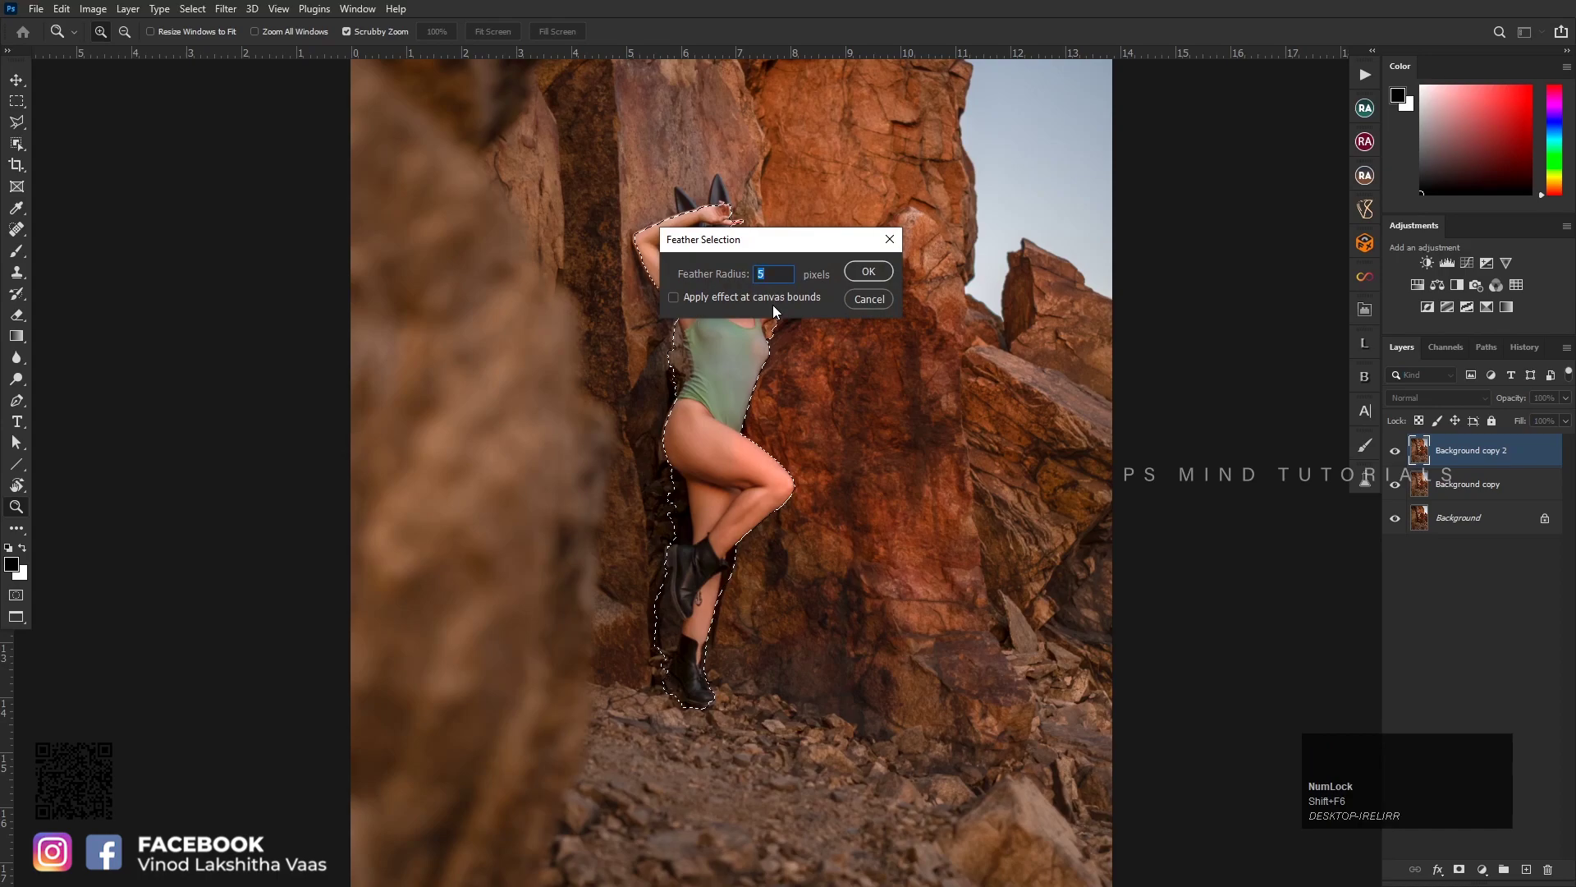
key("ctrl+j")
left_click(1449, 499)
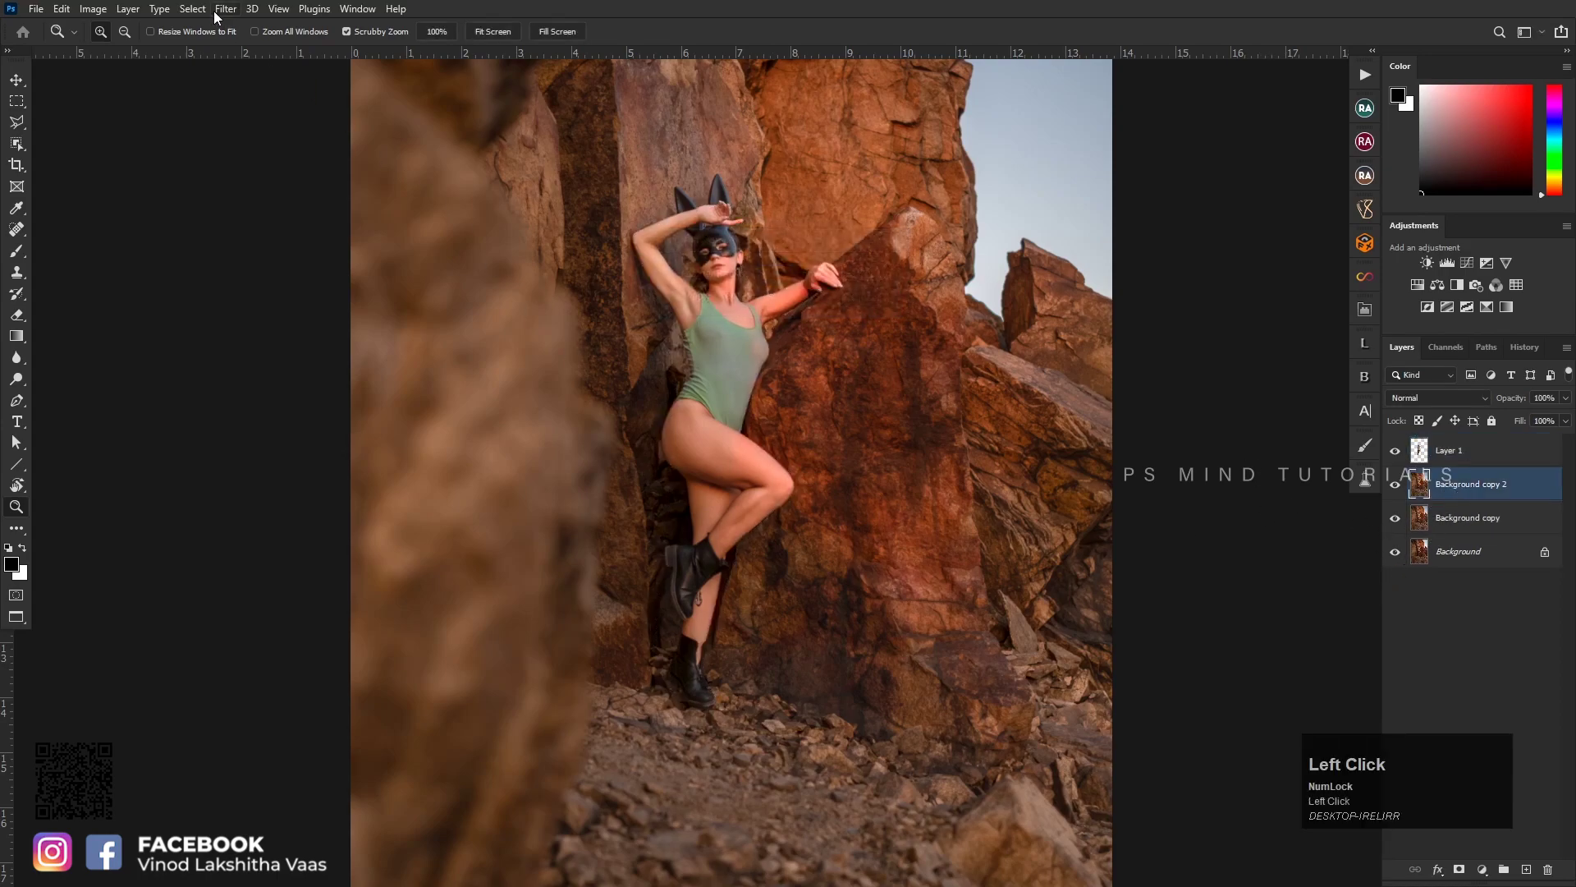
Apply a Camera Raw pass to Background copy 2, lowering exposure slightly to darken the scene
left_click(238, 21)
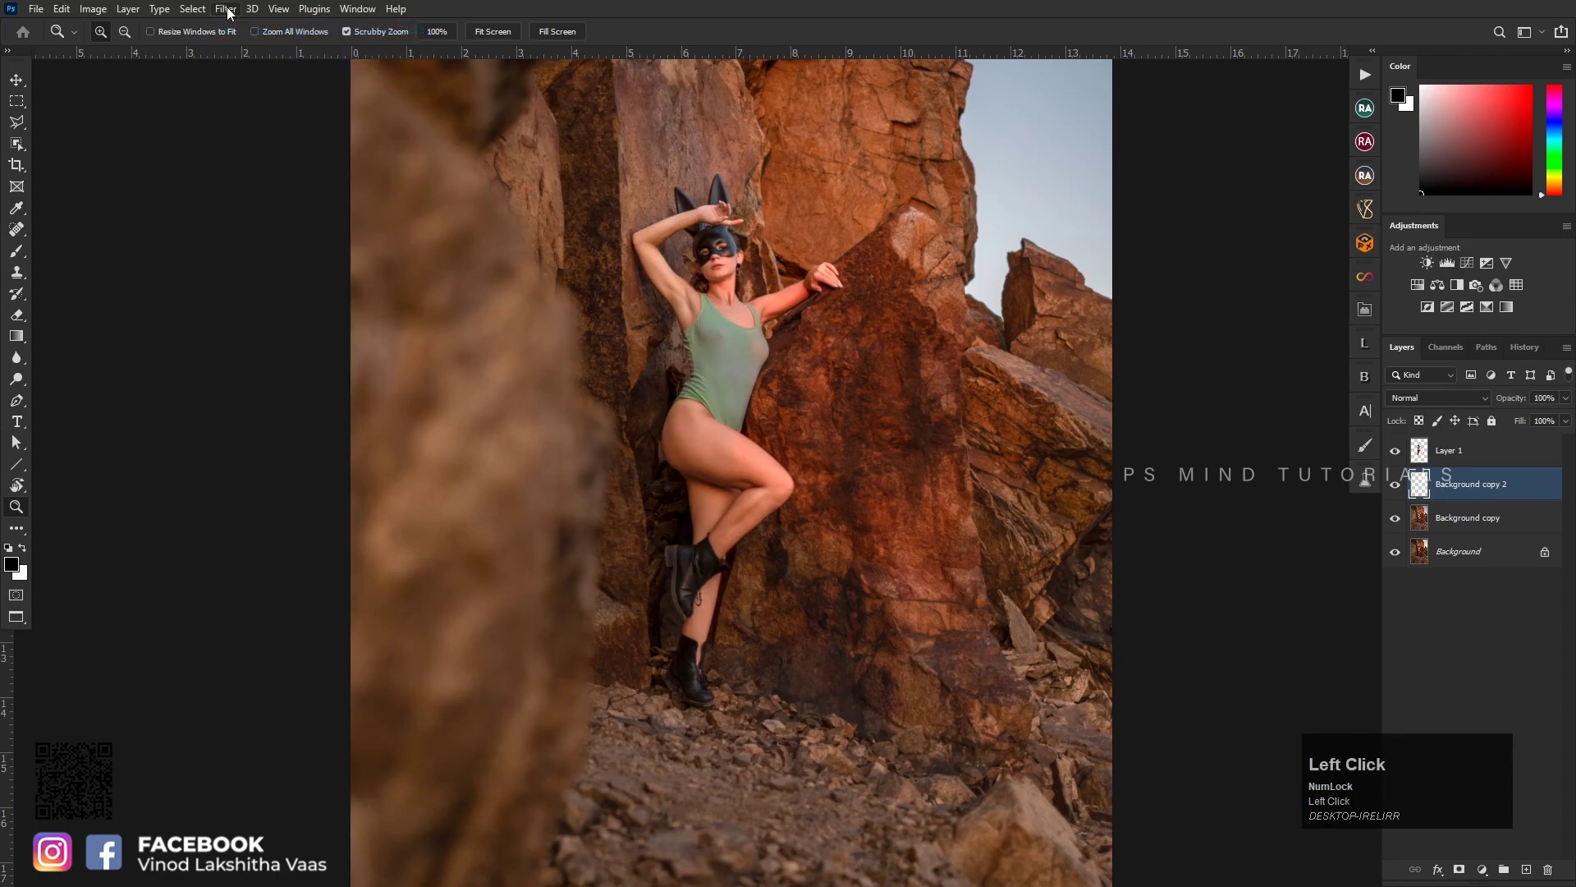
key("ctrl+z")
left_click(231, 8)
left_click(311, 137)
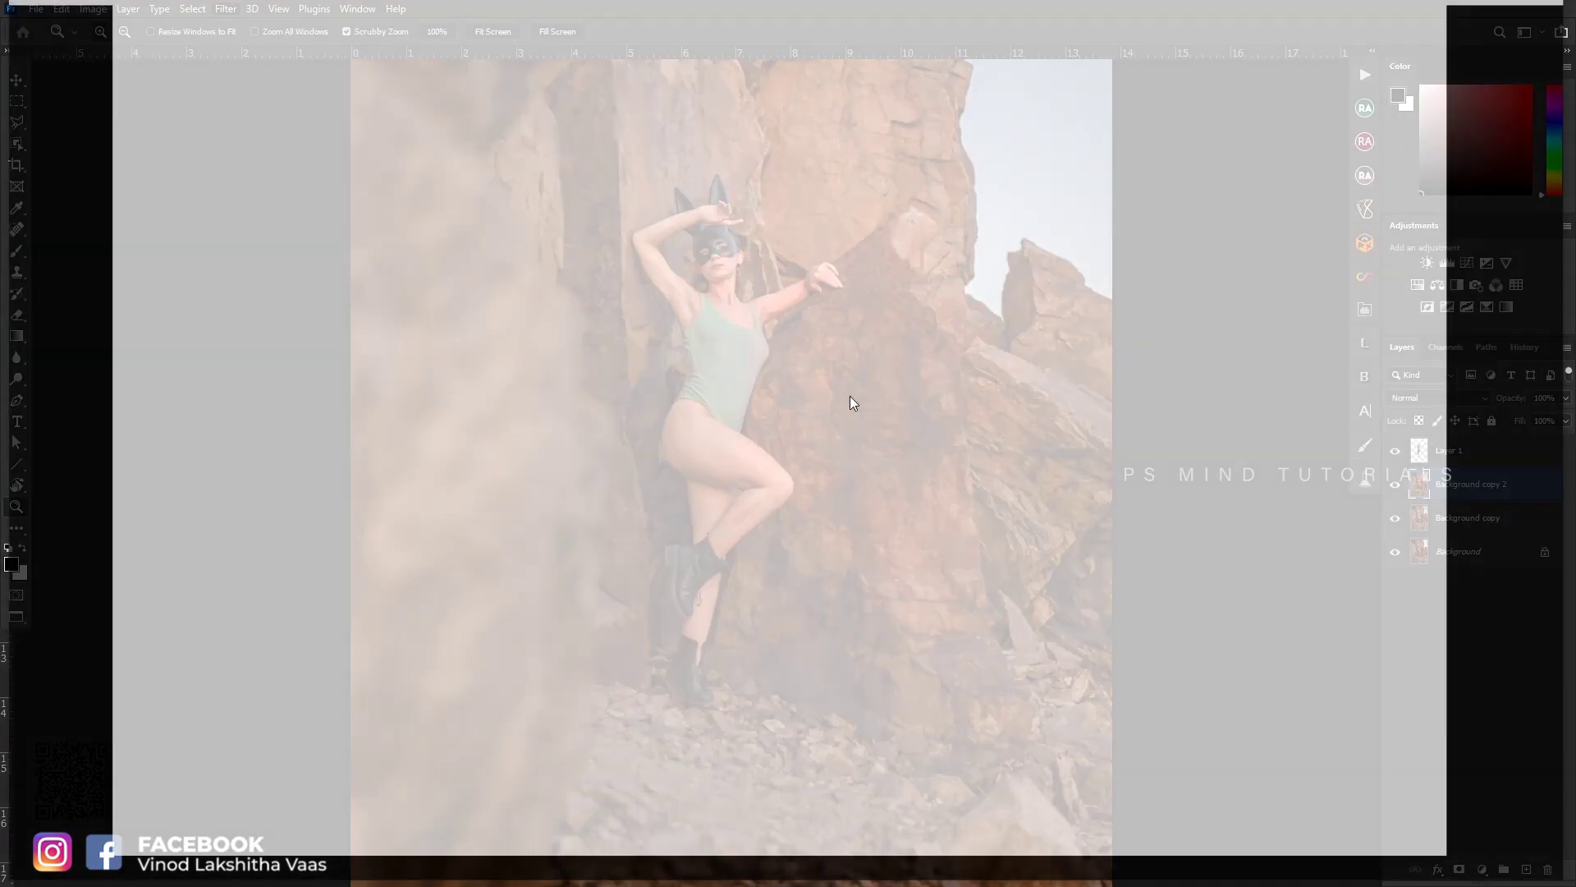
left_click(905, 433)
key("space")
left_click(805, 432)
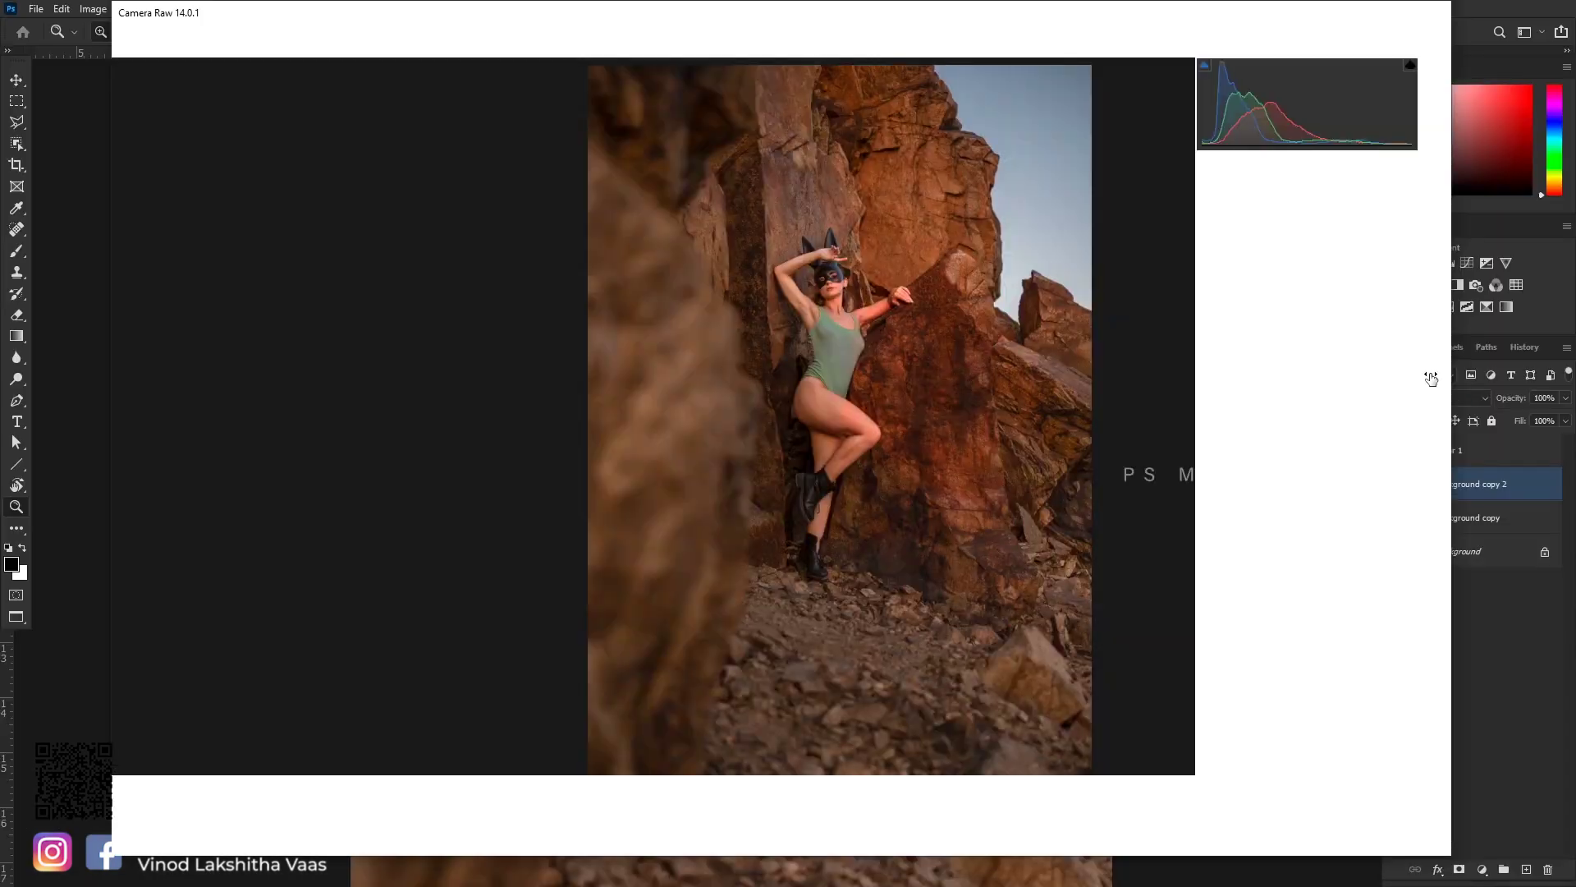
key("z")
left_click(721, 421)
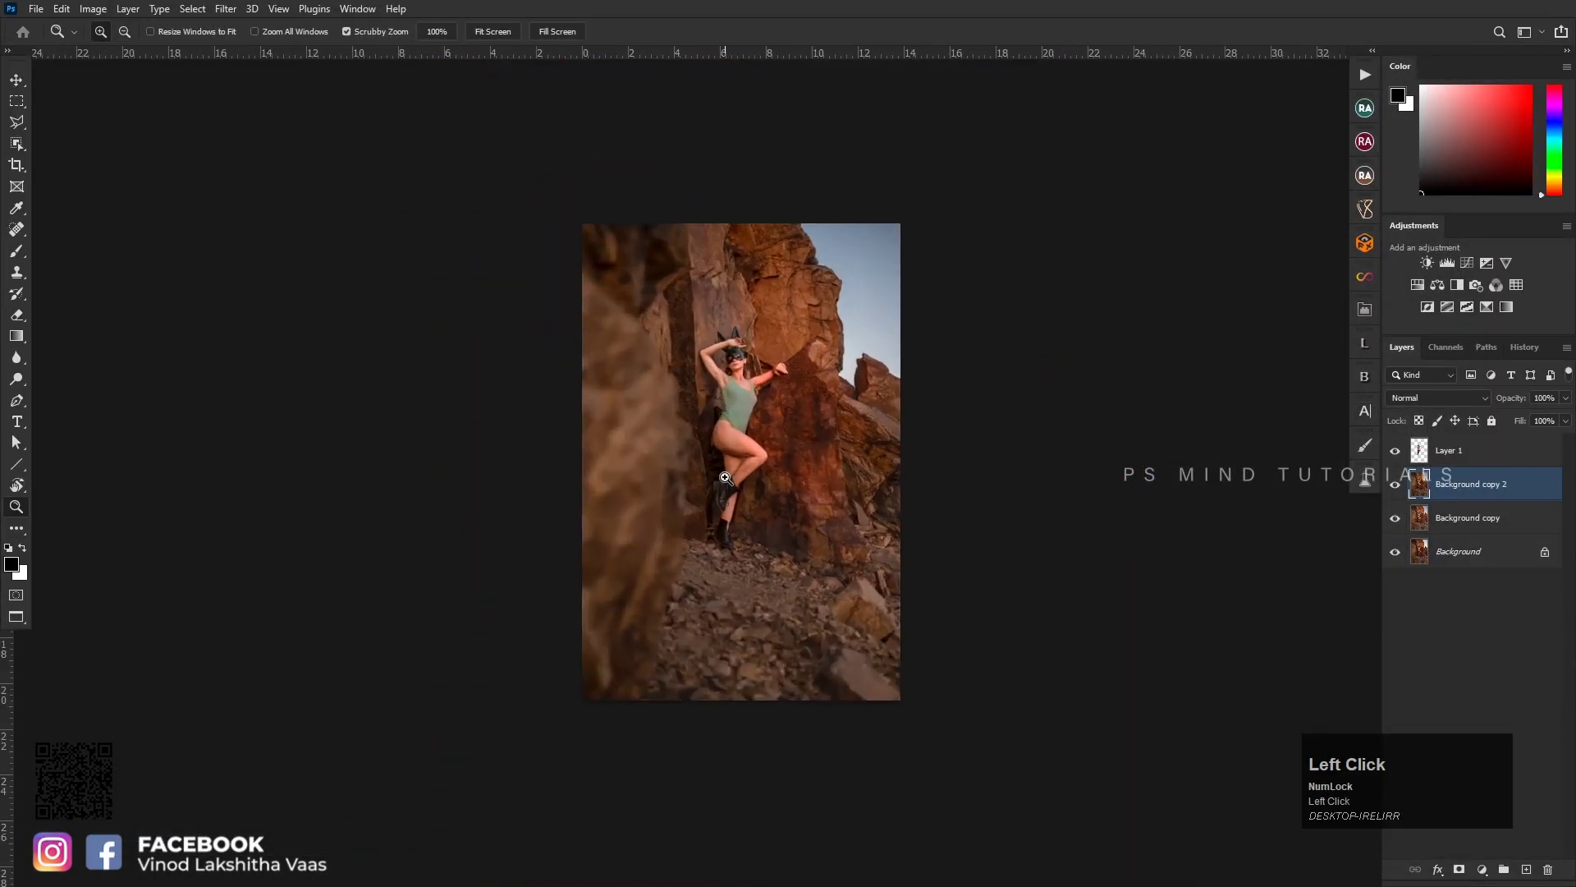
Start Sky Replacement and try pink cloudy and warm gradient sunset sky presets behind the rocks
key("space")
left_click(797, 426)
left_click(1470, 528)
key("ctrl+g")
key("ctrl+shift+e")
key("shift+F4")
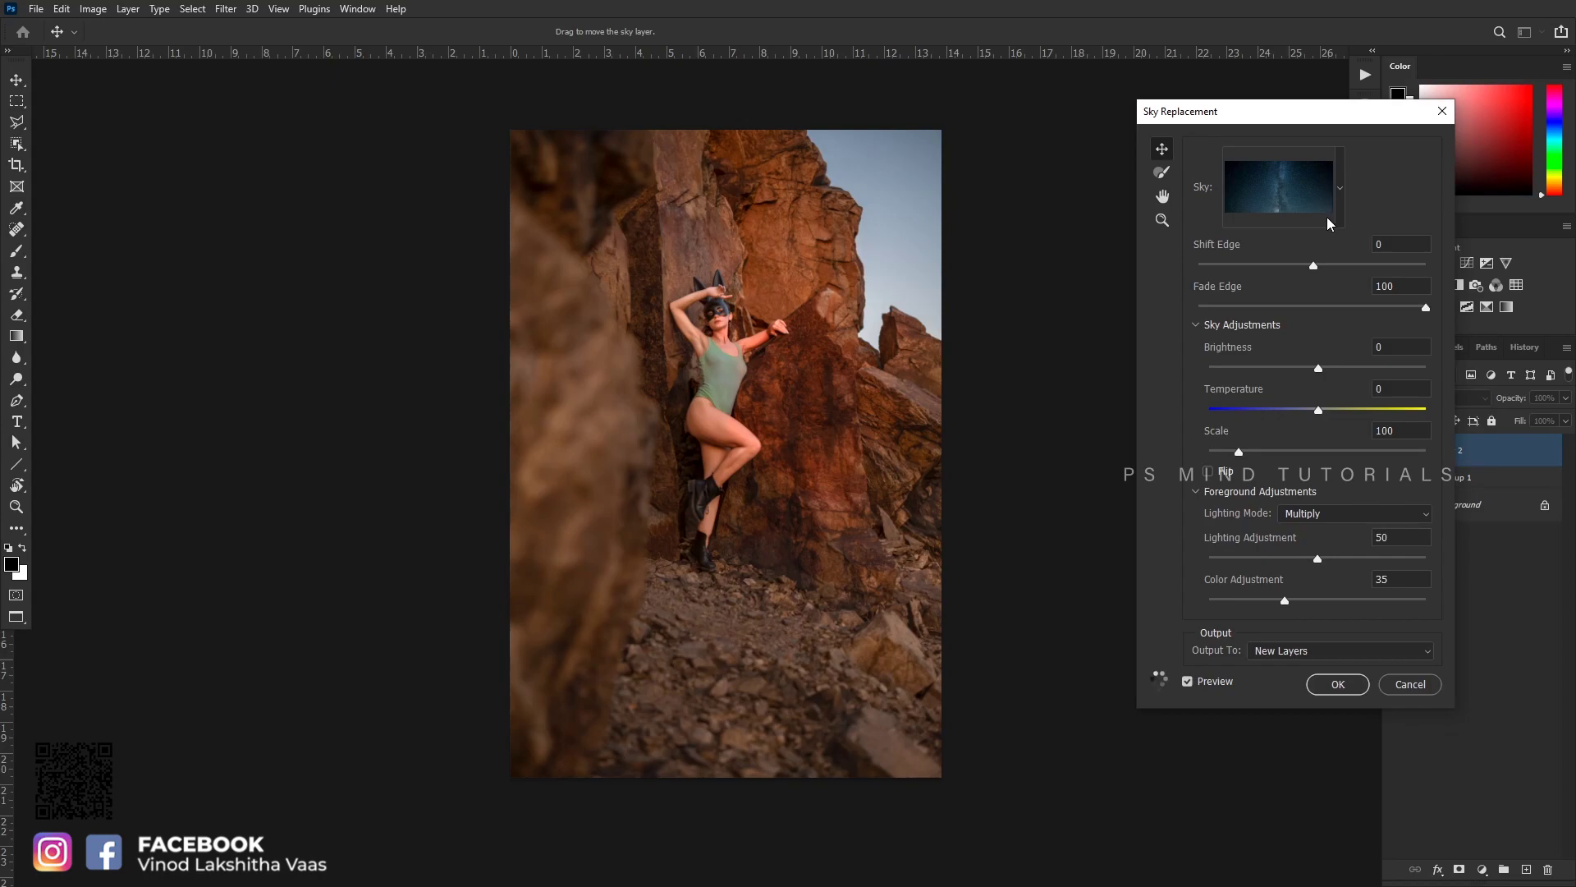
left_click(1347, 200)
left_click(1445, 503)
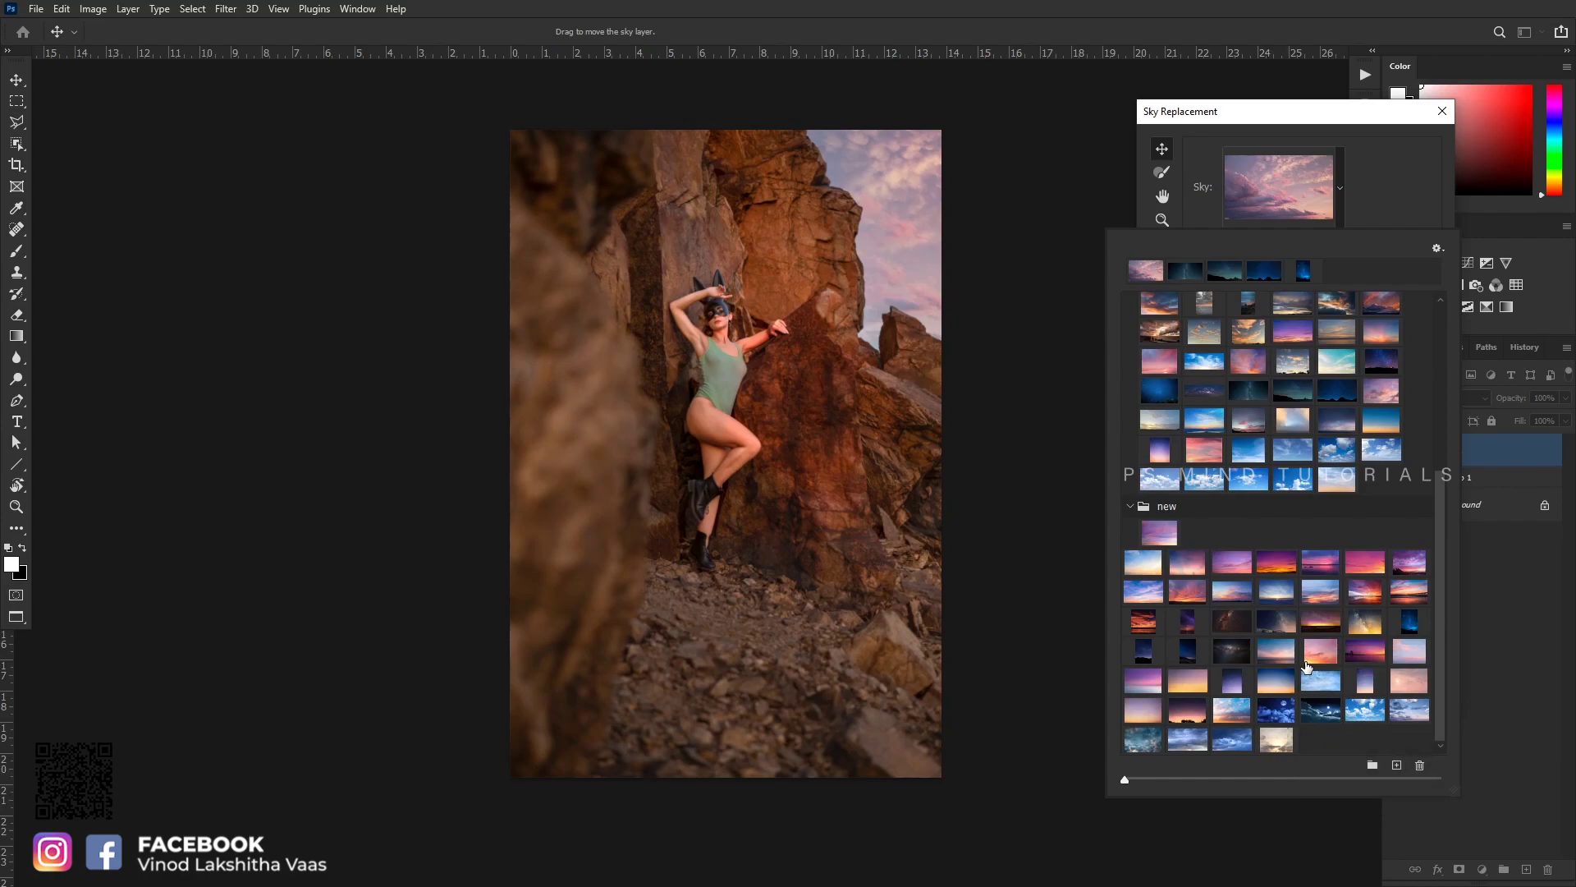
left_click(1198, 687)
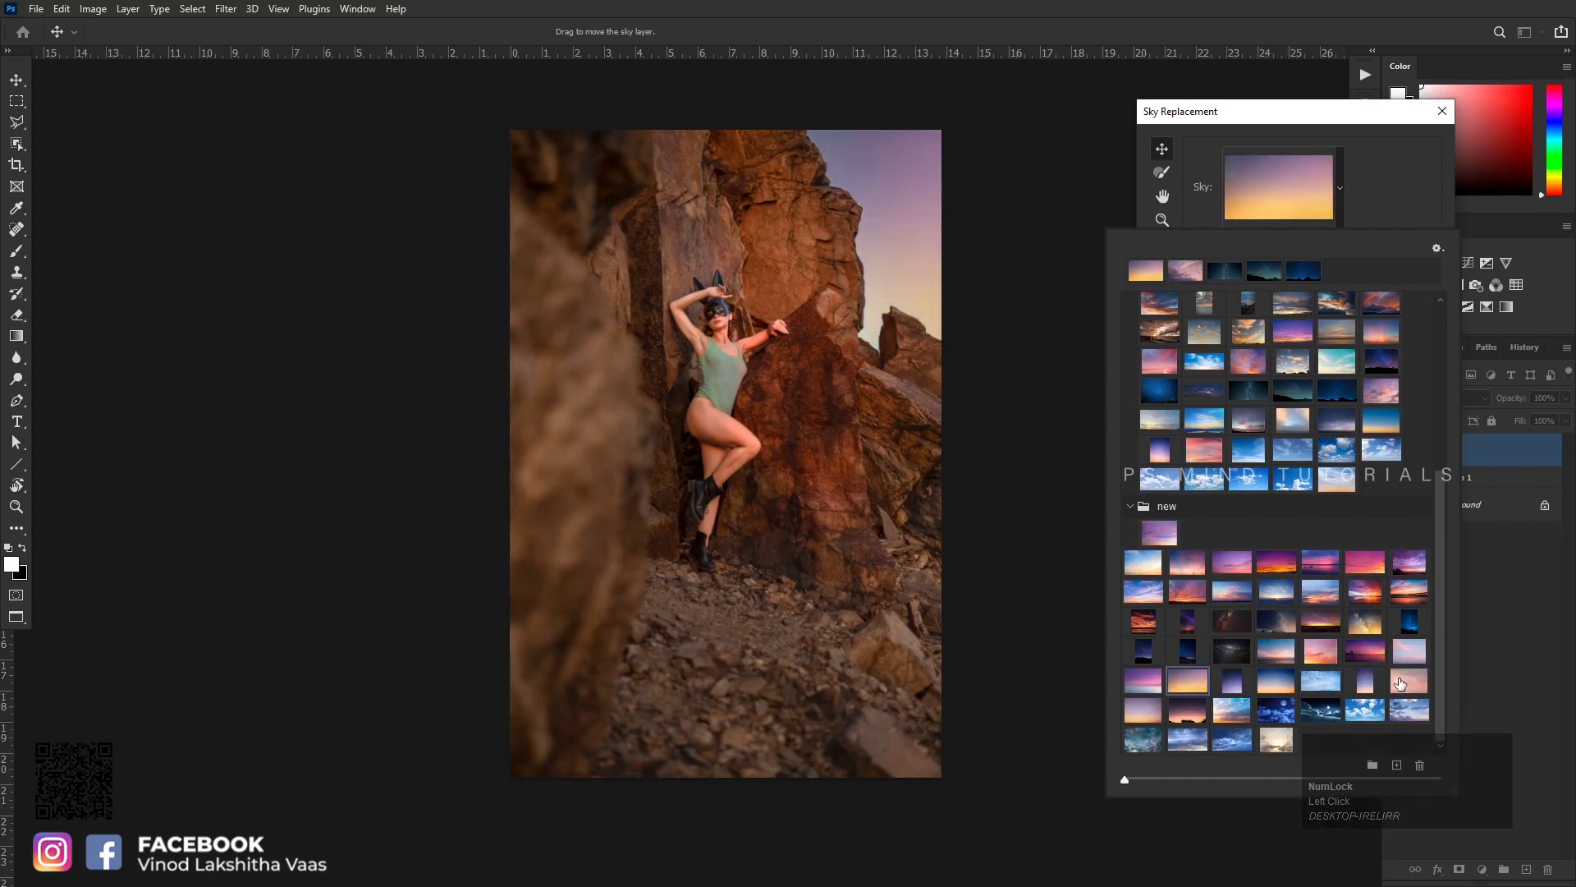
Choose the soft pink-purple sky, lower foreground lighting, and output it as a Sky Replacement group
left_click(1405, 684)
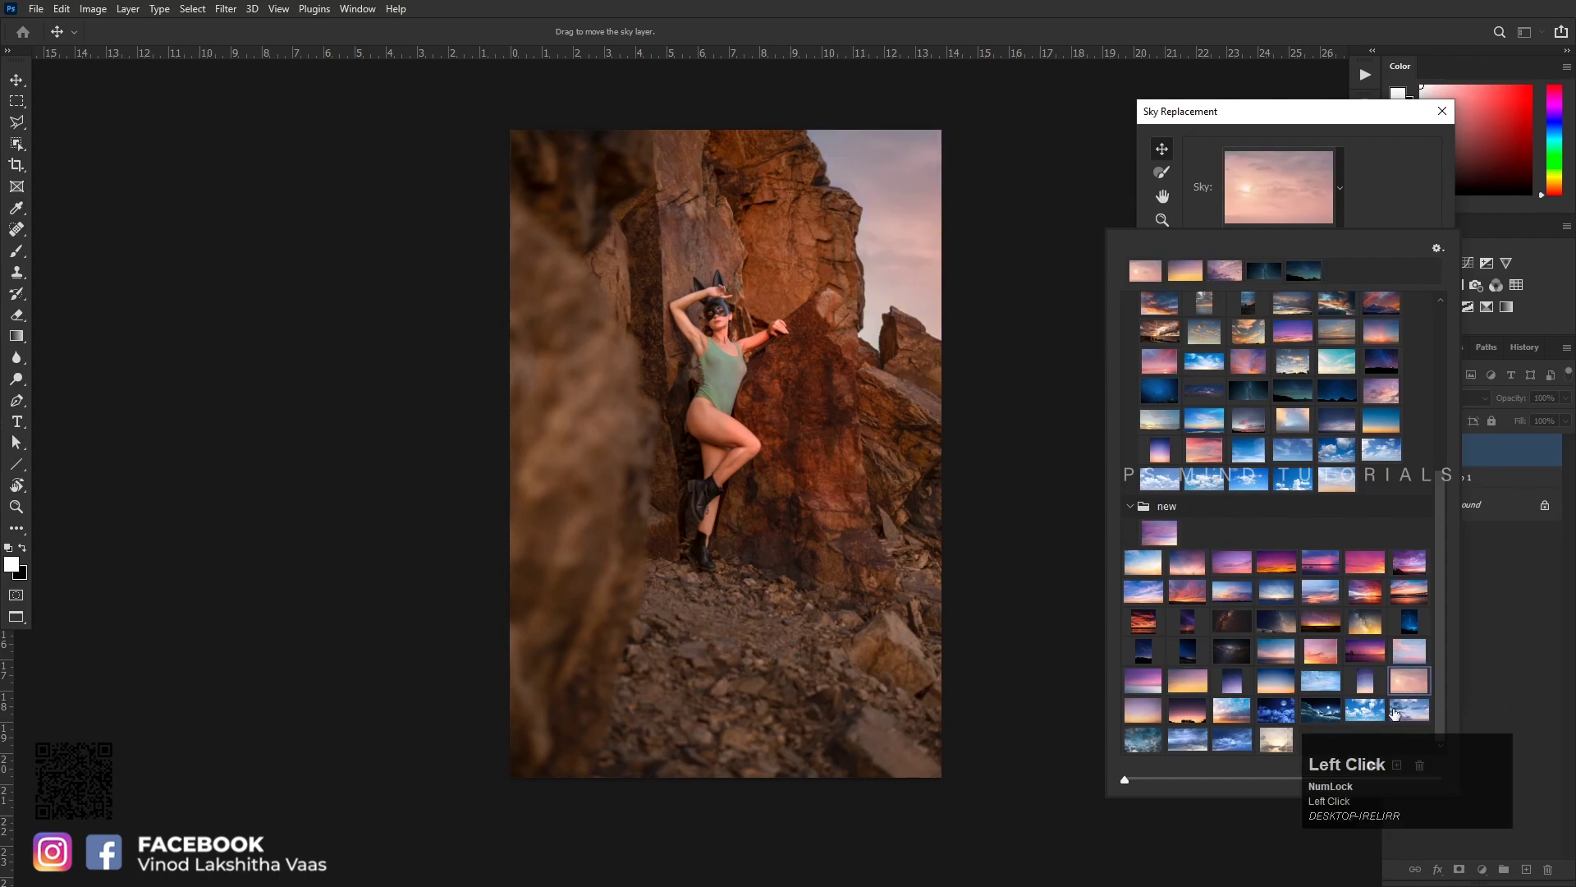
left_click(1395, 224)
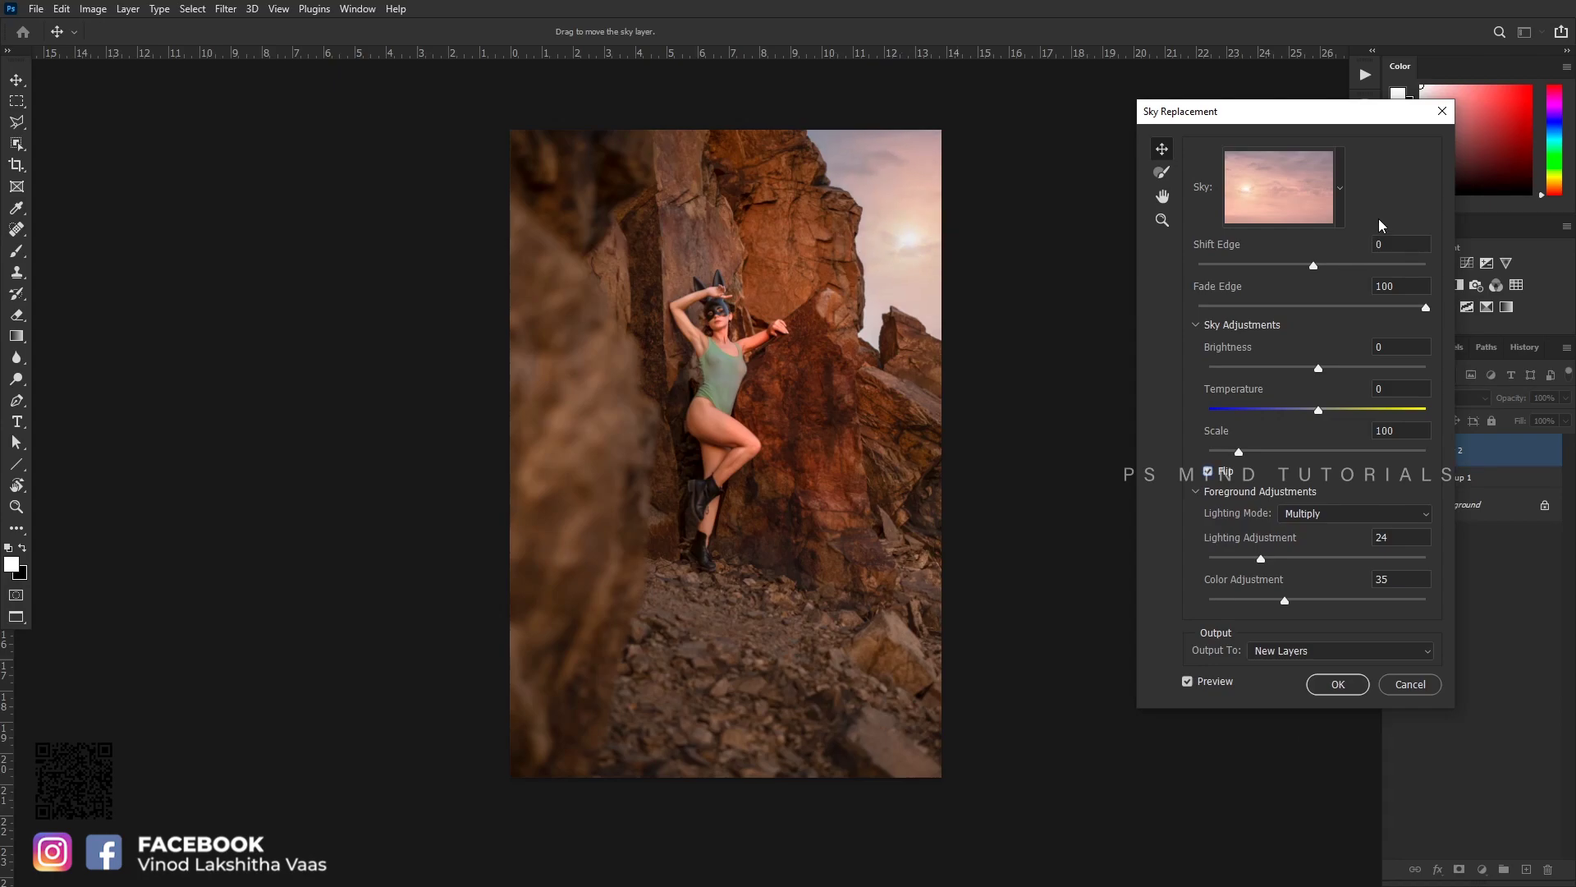
left_click(1346, 213)
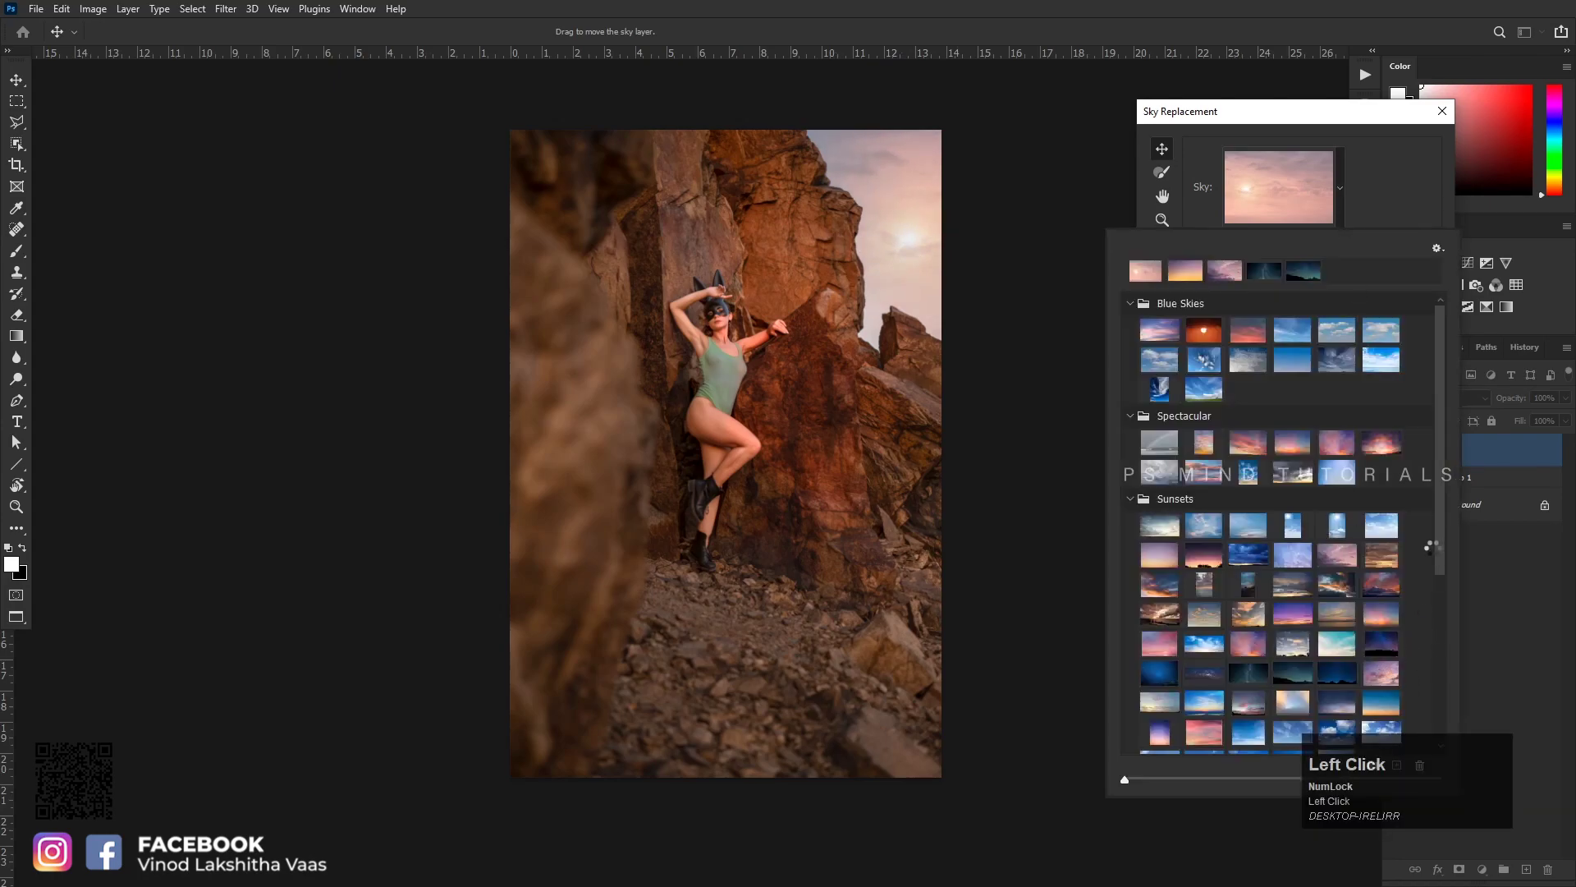
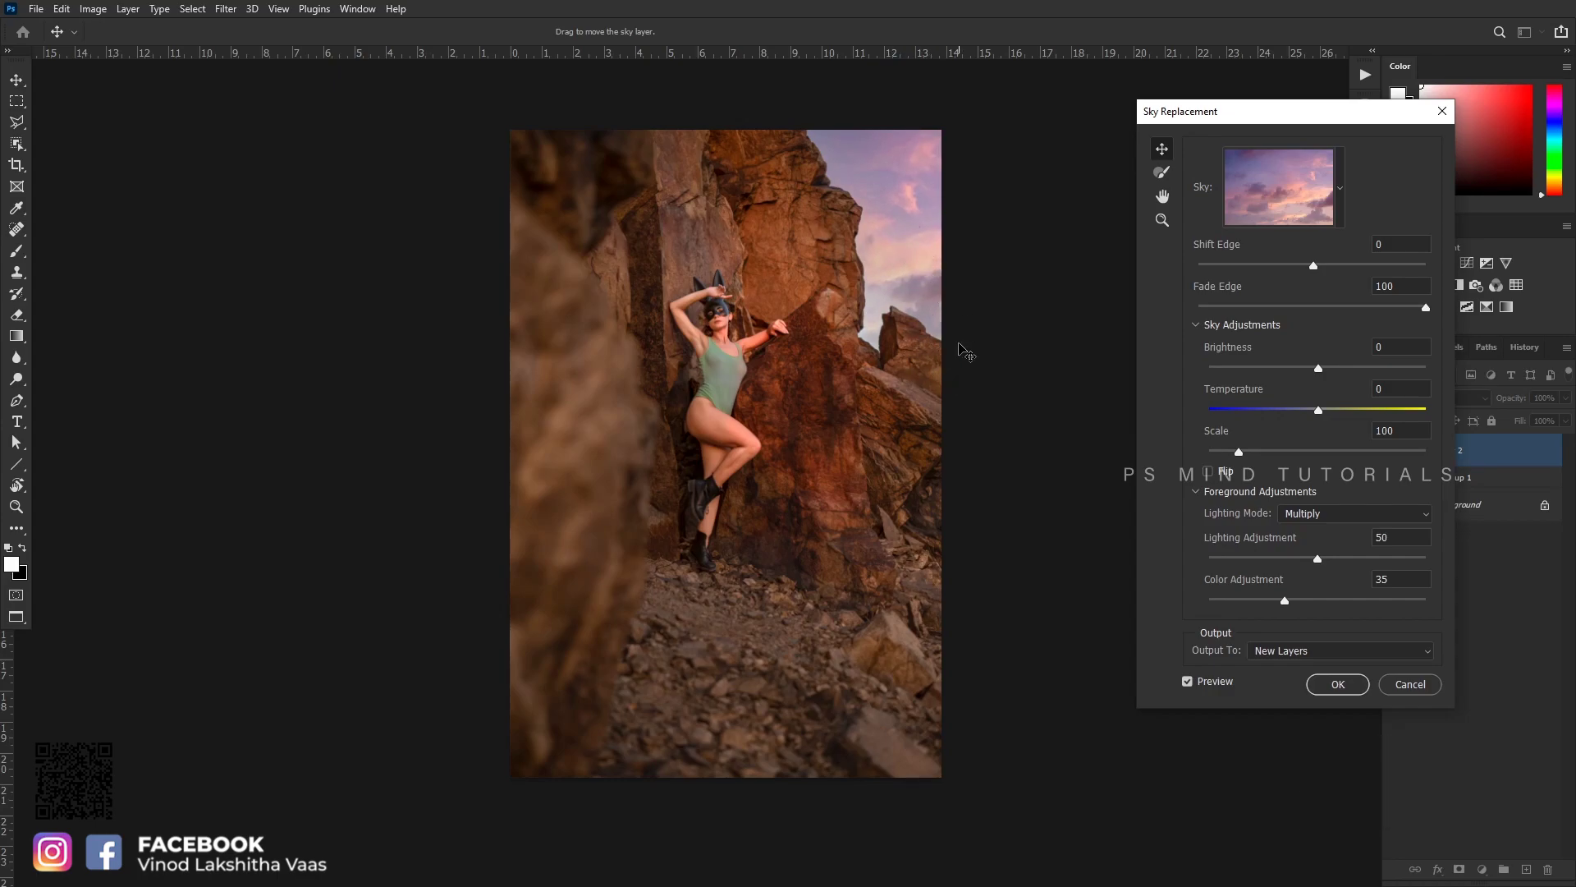
left_click(1345, 691)
left_click(1499, 518)
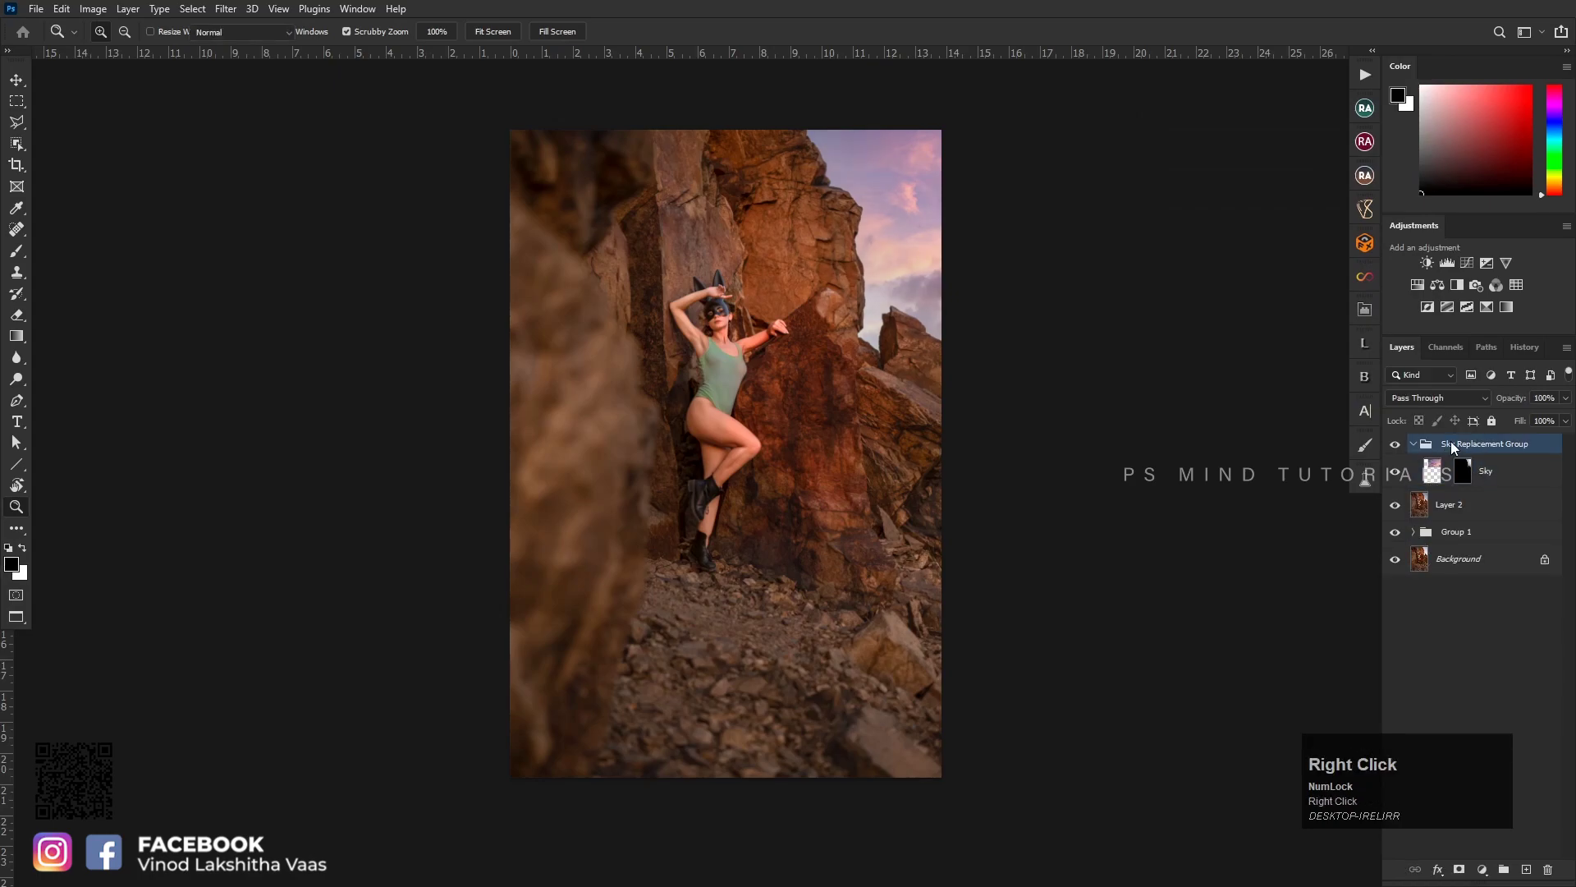
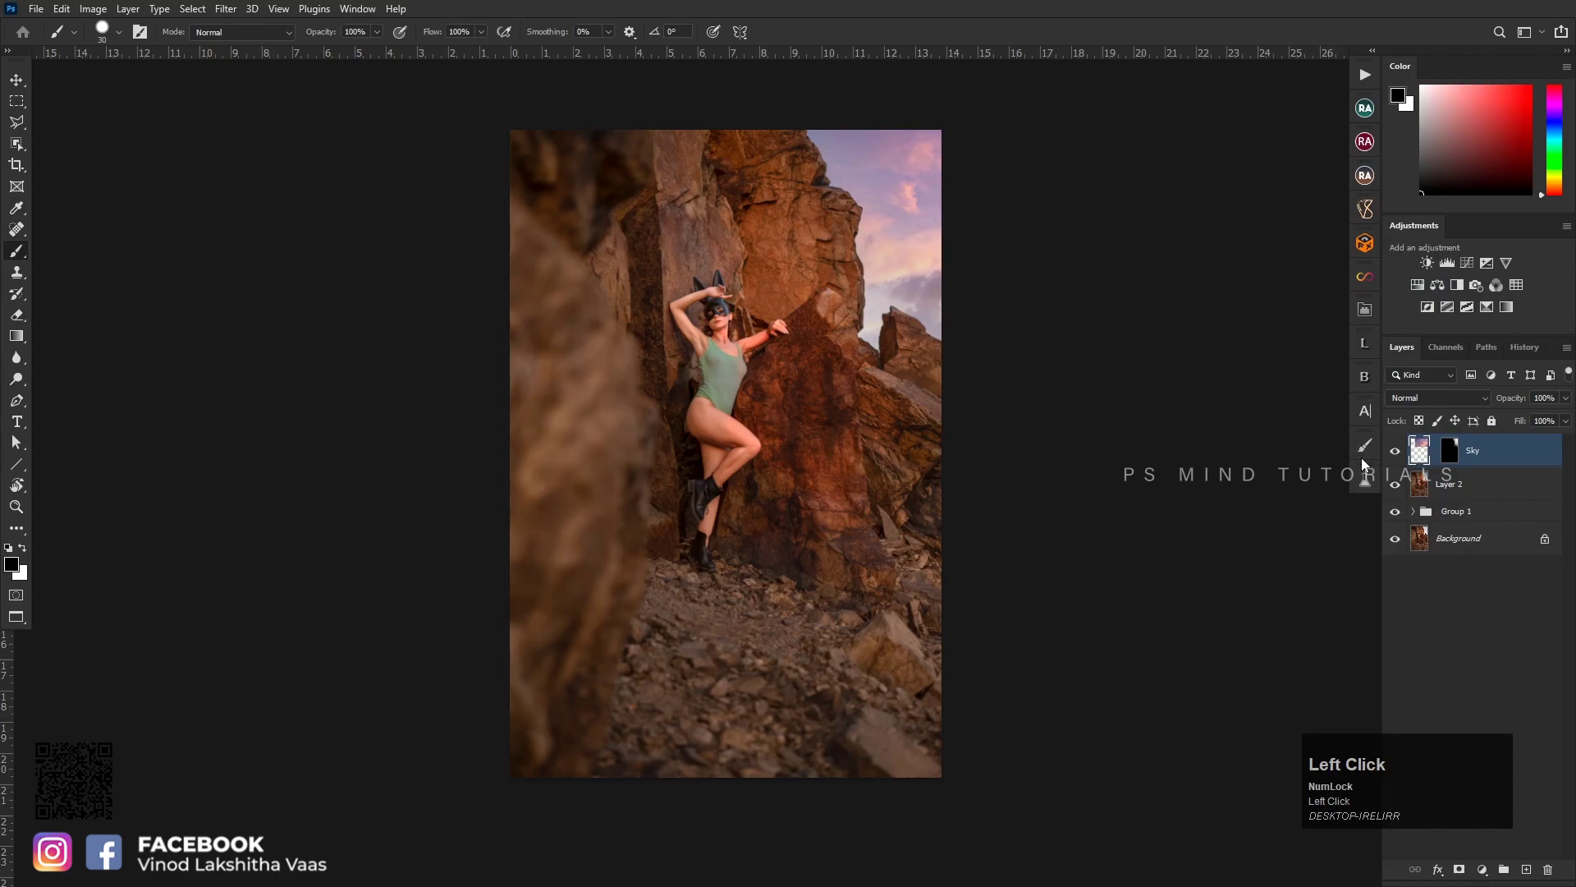
Ungroup the Sky Replacement layers and free-transform the Sky layer to fill the top of the photo
key("v")
key("ctrl+t")
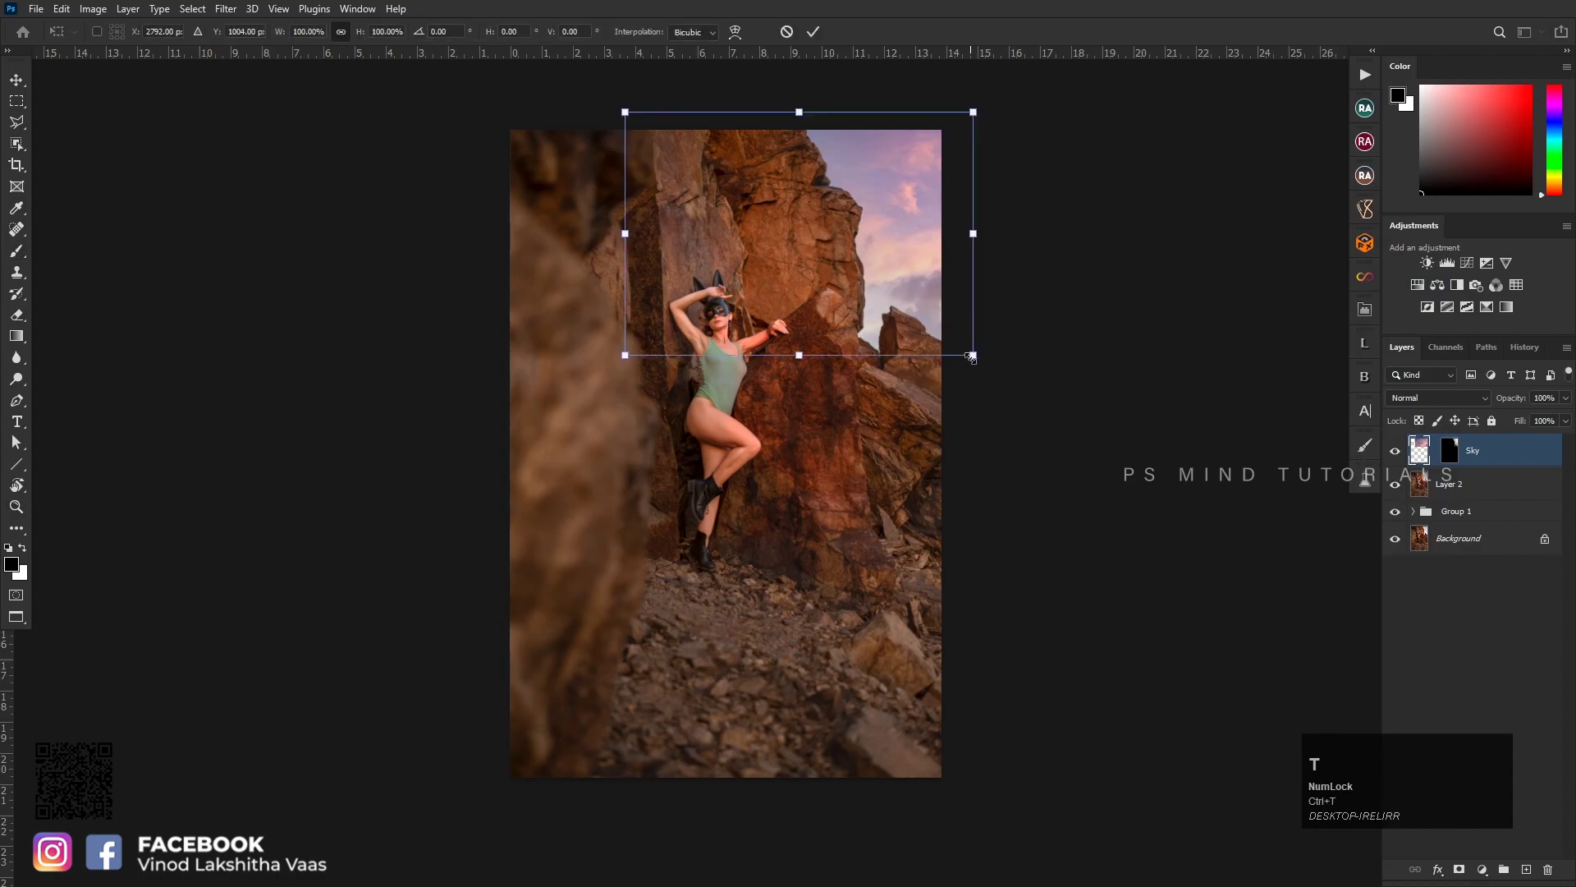
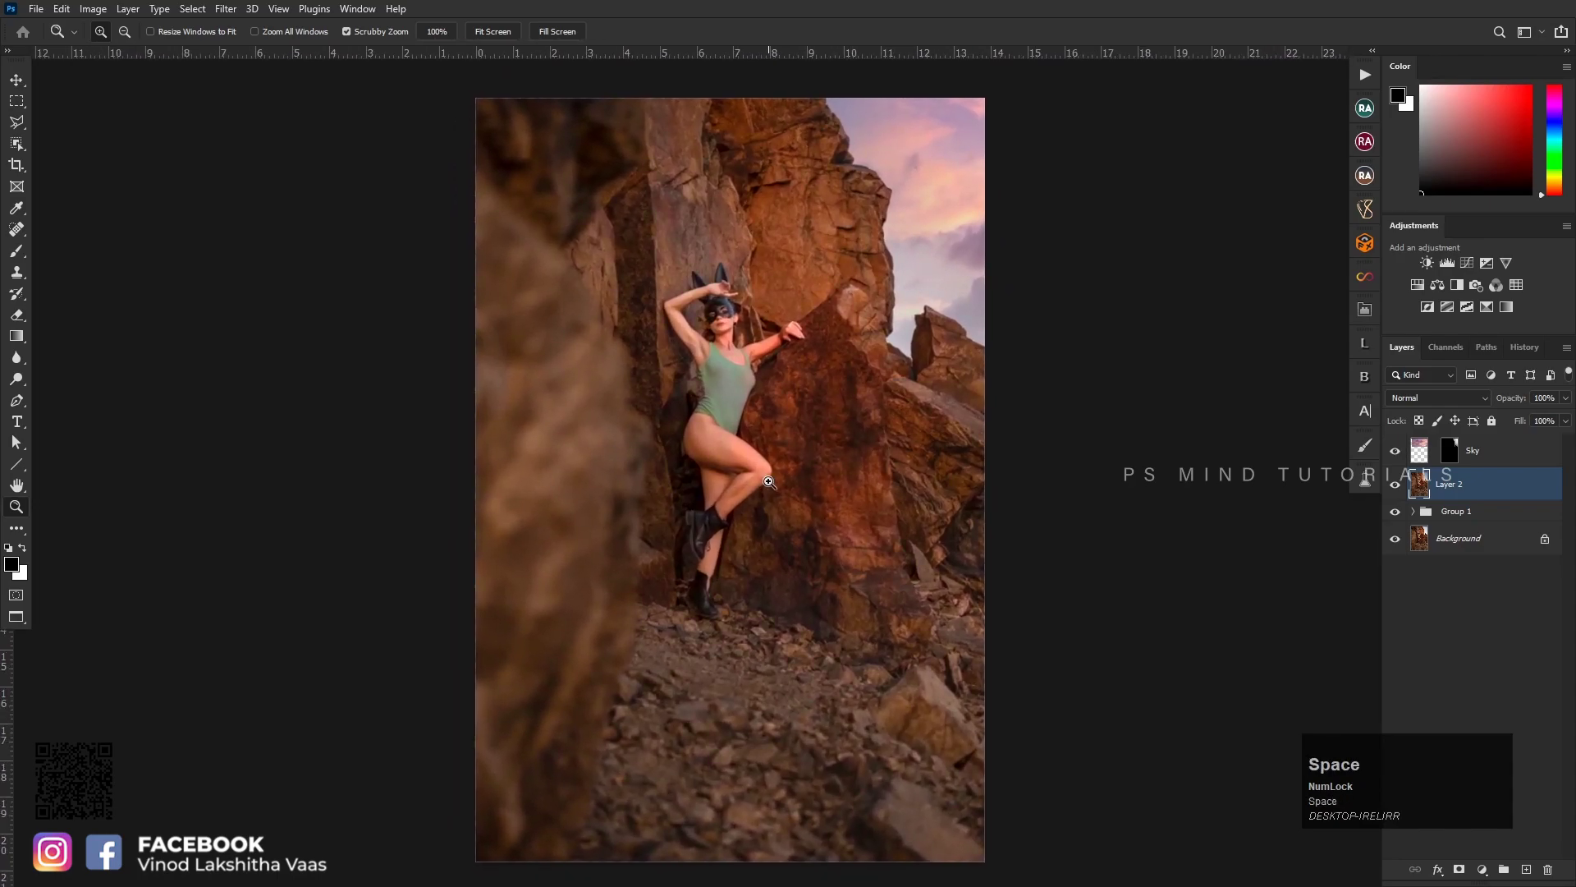
Add a Curves adjustment with an inverted mask and paint its effect onto the rocks with a smaller soft brush
left_click(1467, 265)
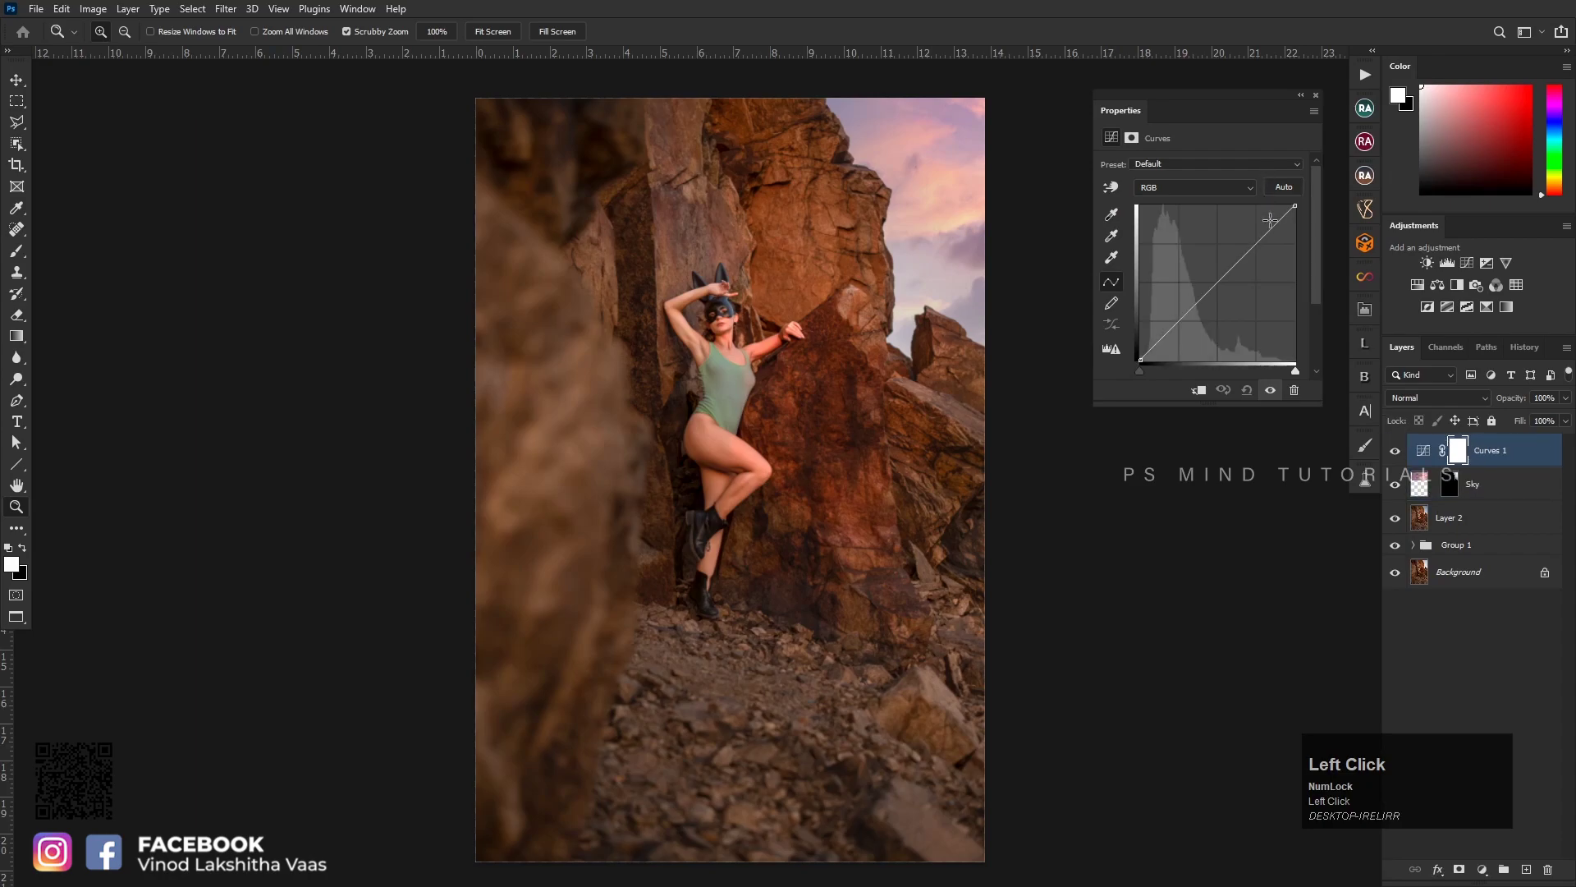
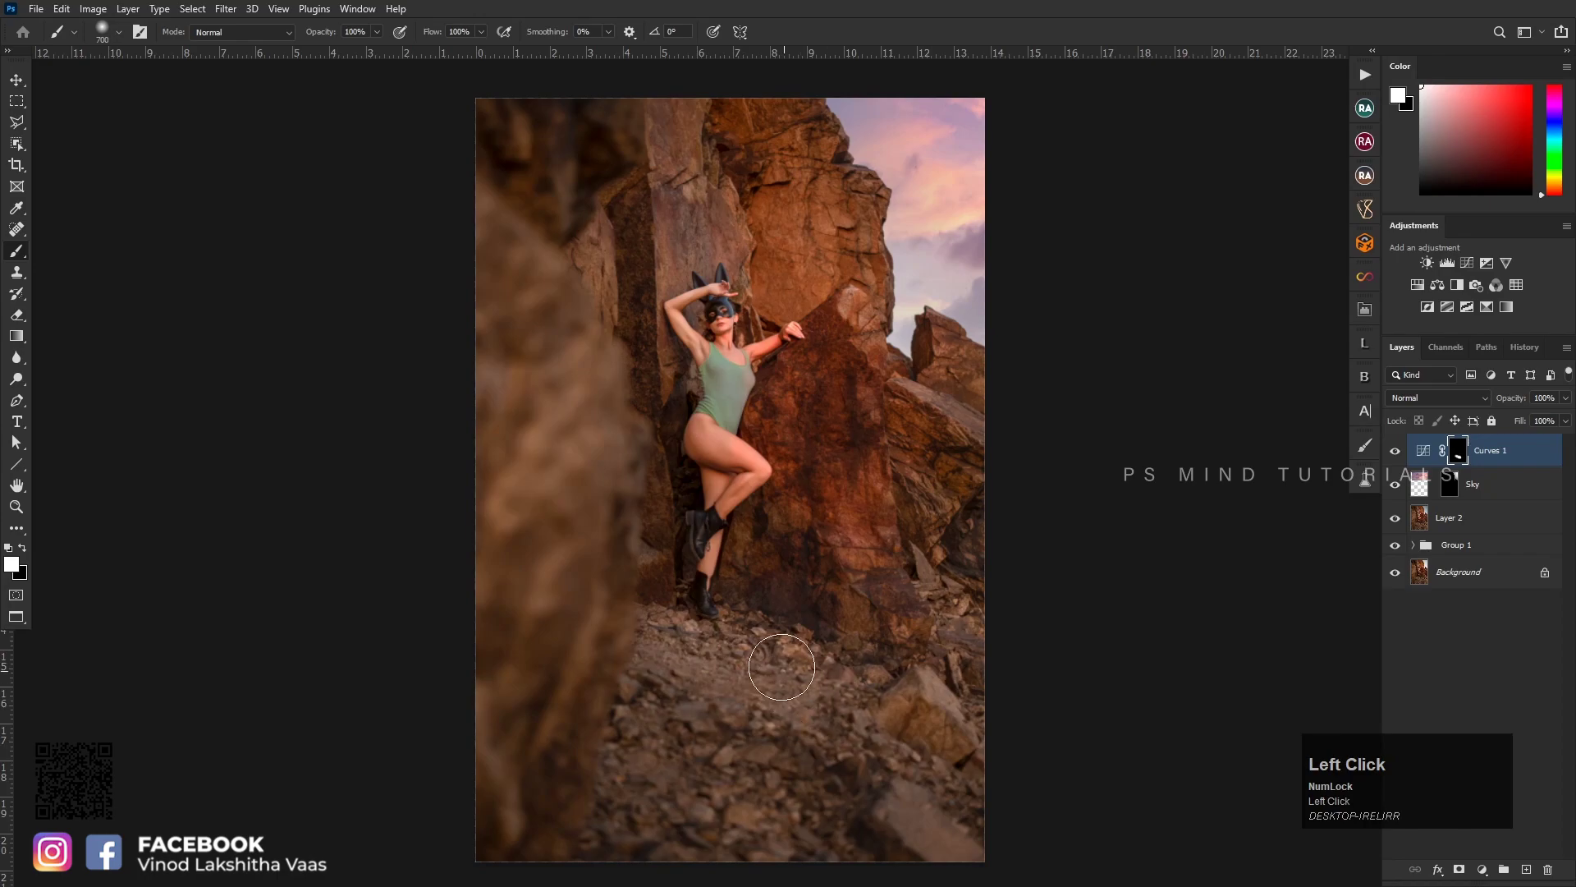
type("[[")
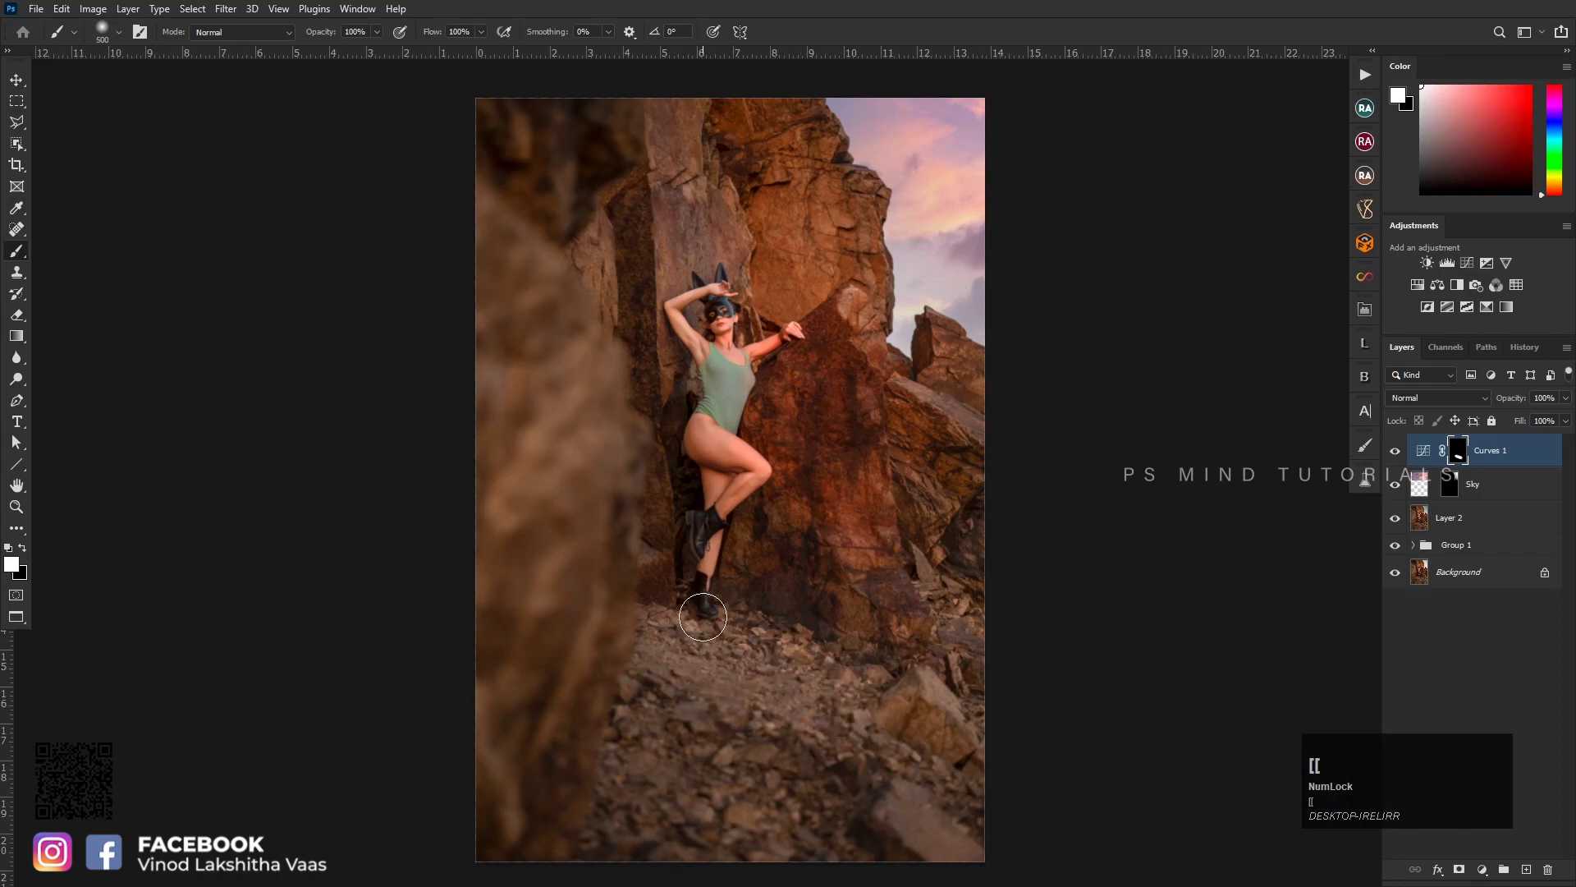
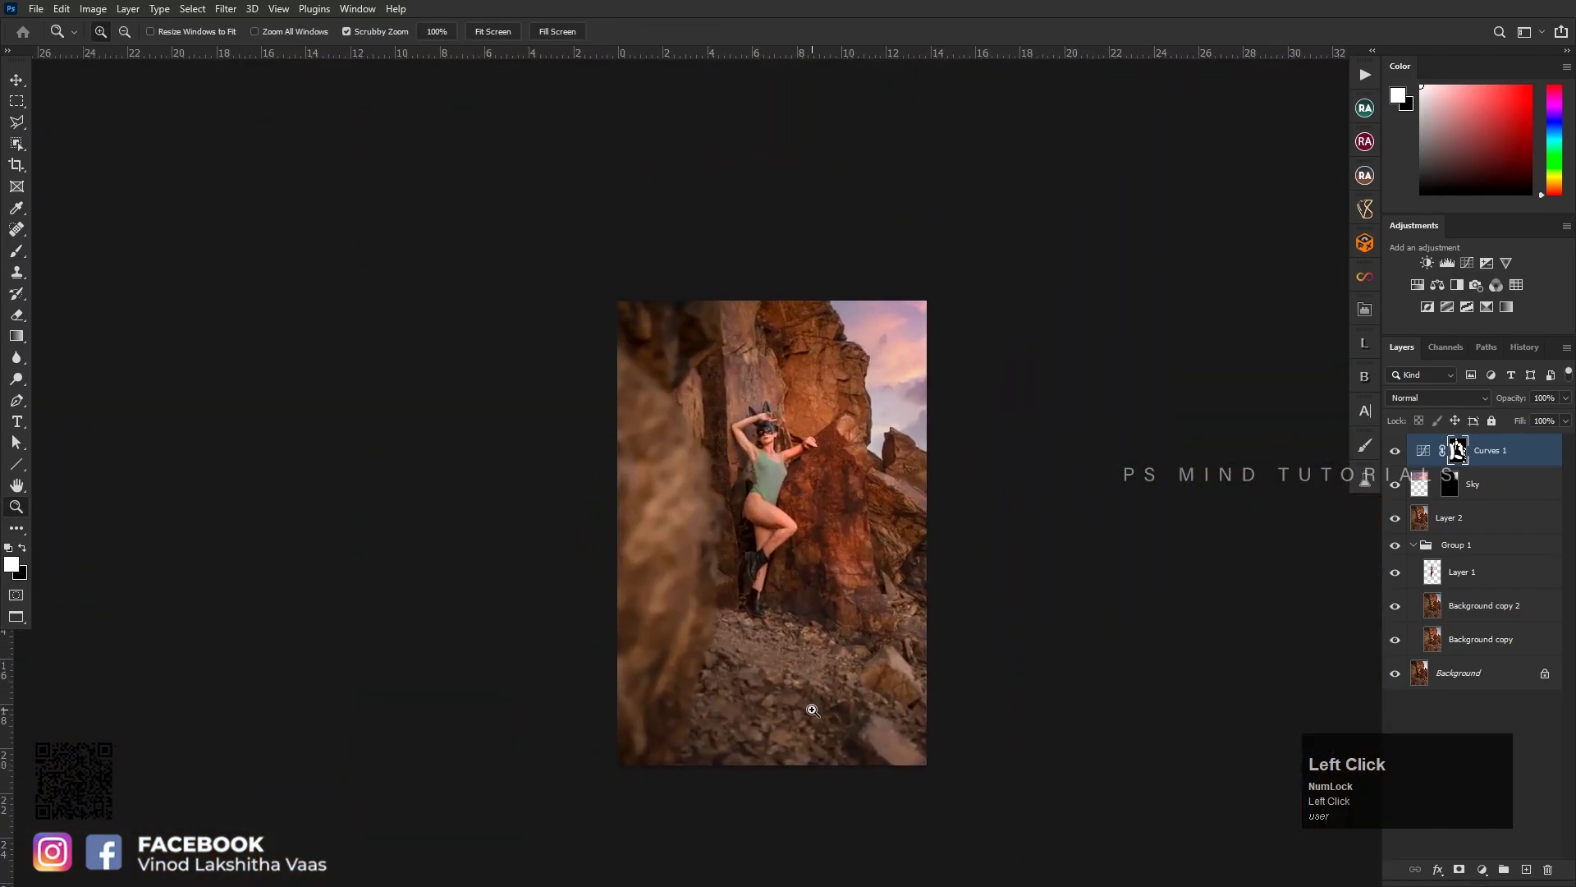
Fit the photo in the window and add a Warming Filter 85 Photo Filter adjustment at 25% density
key("space")
left_click(855, 664)
key("space")
left_click(767, 555)
key("space")
left_click(817, 575)
key("space")
double_click(829, 543)
key("space")
key("space")
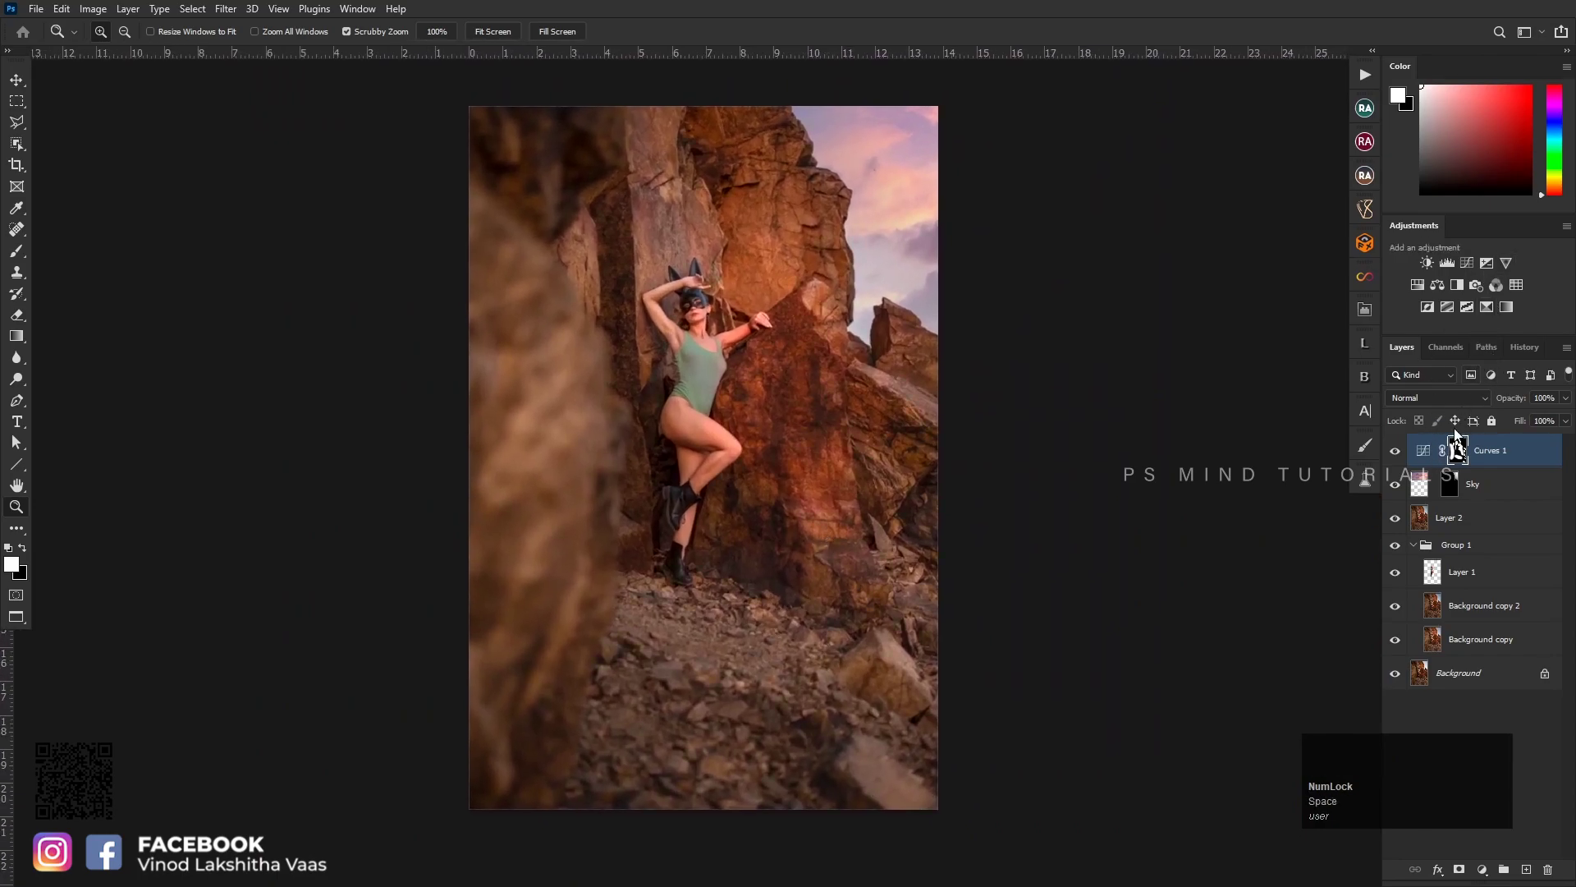
left_click(1418, 549)
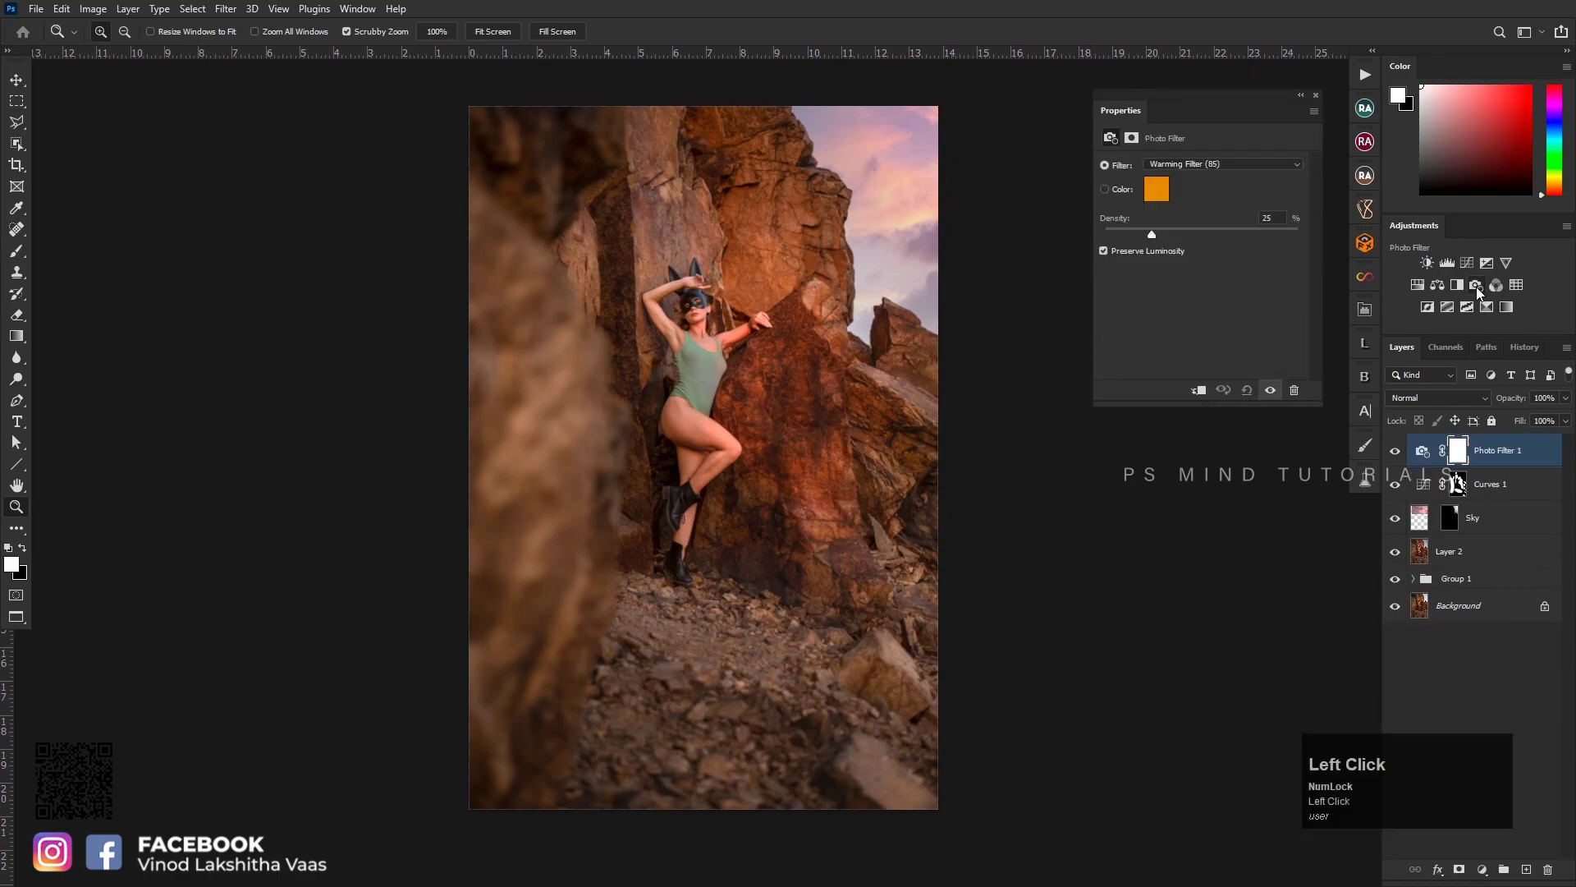
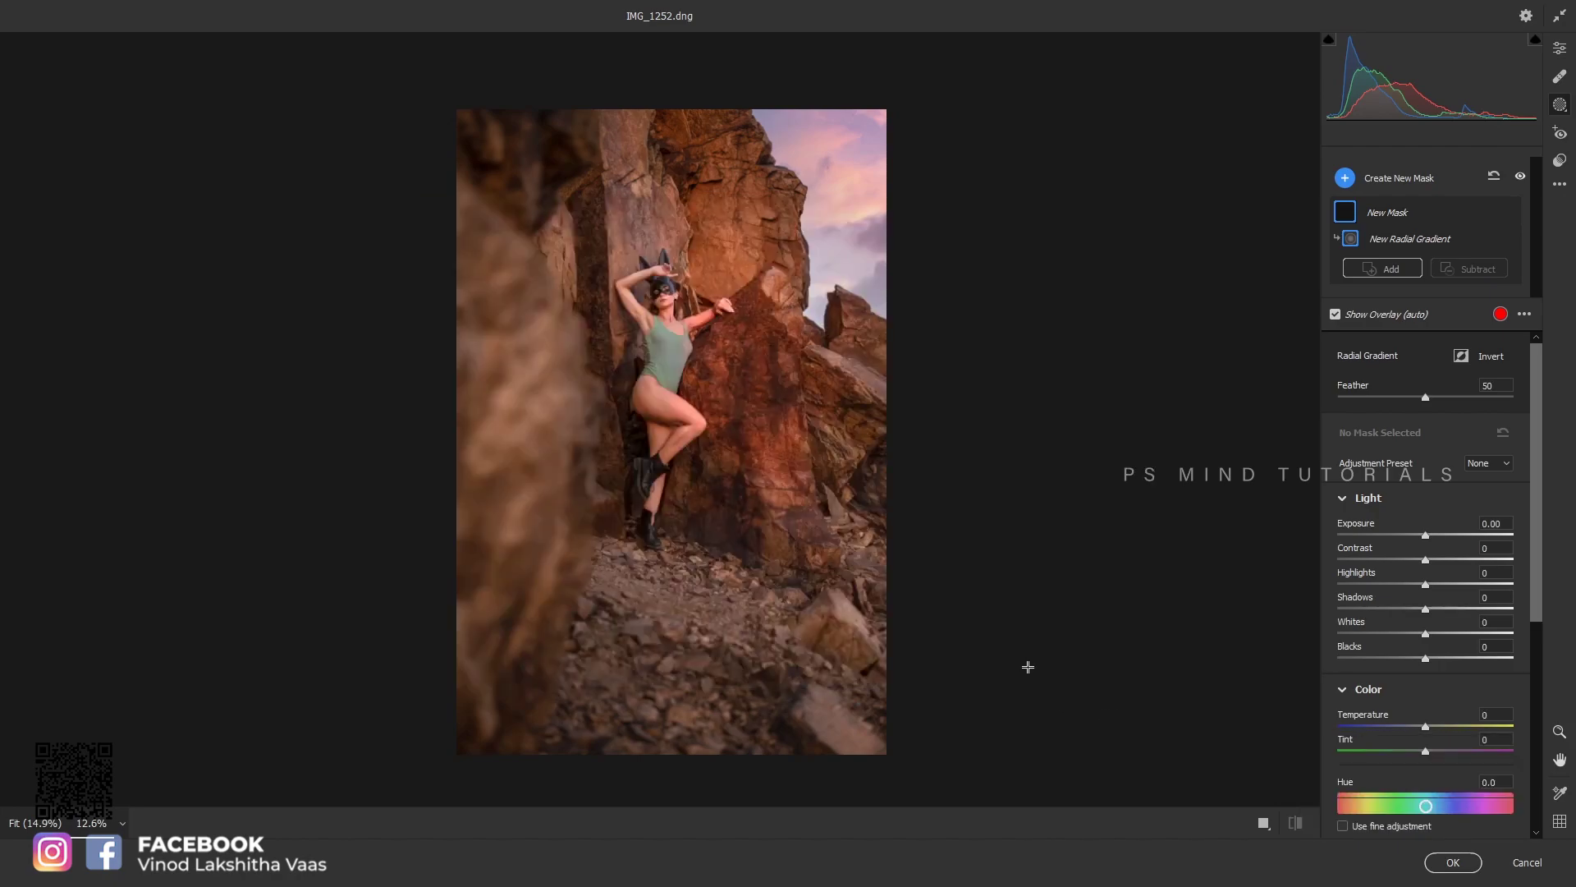
Reopen the Camera Raw filter on the merged layer and move from basic adjustments into Masking
double_click(1543, 871)
key("ctrl+shift+a")
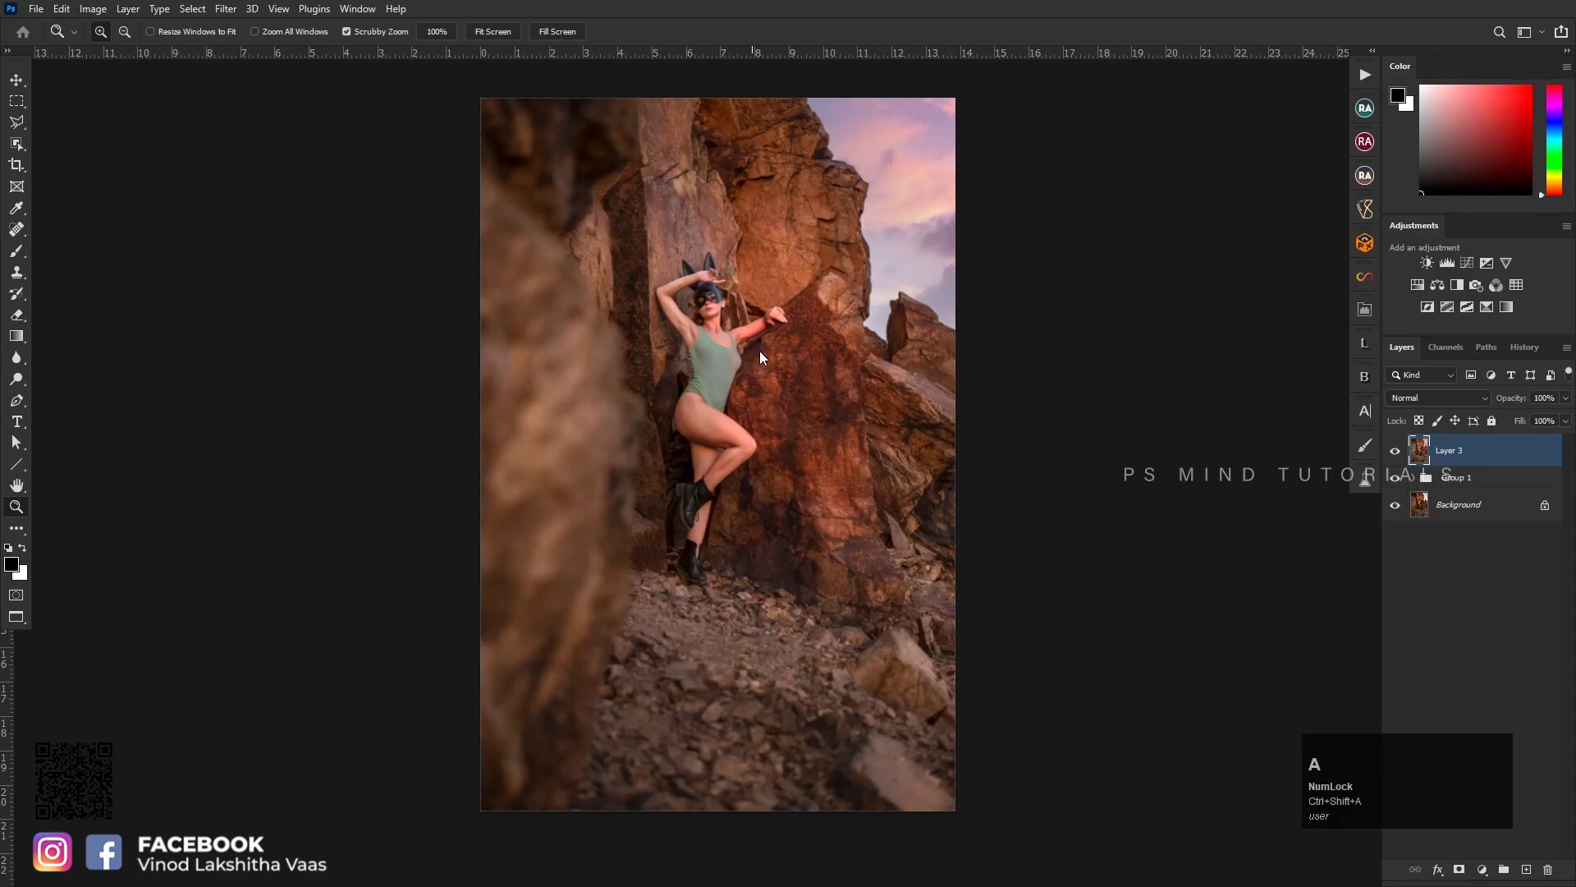
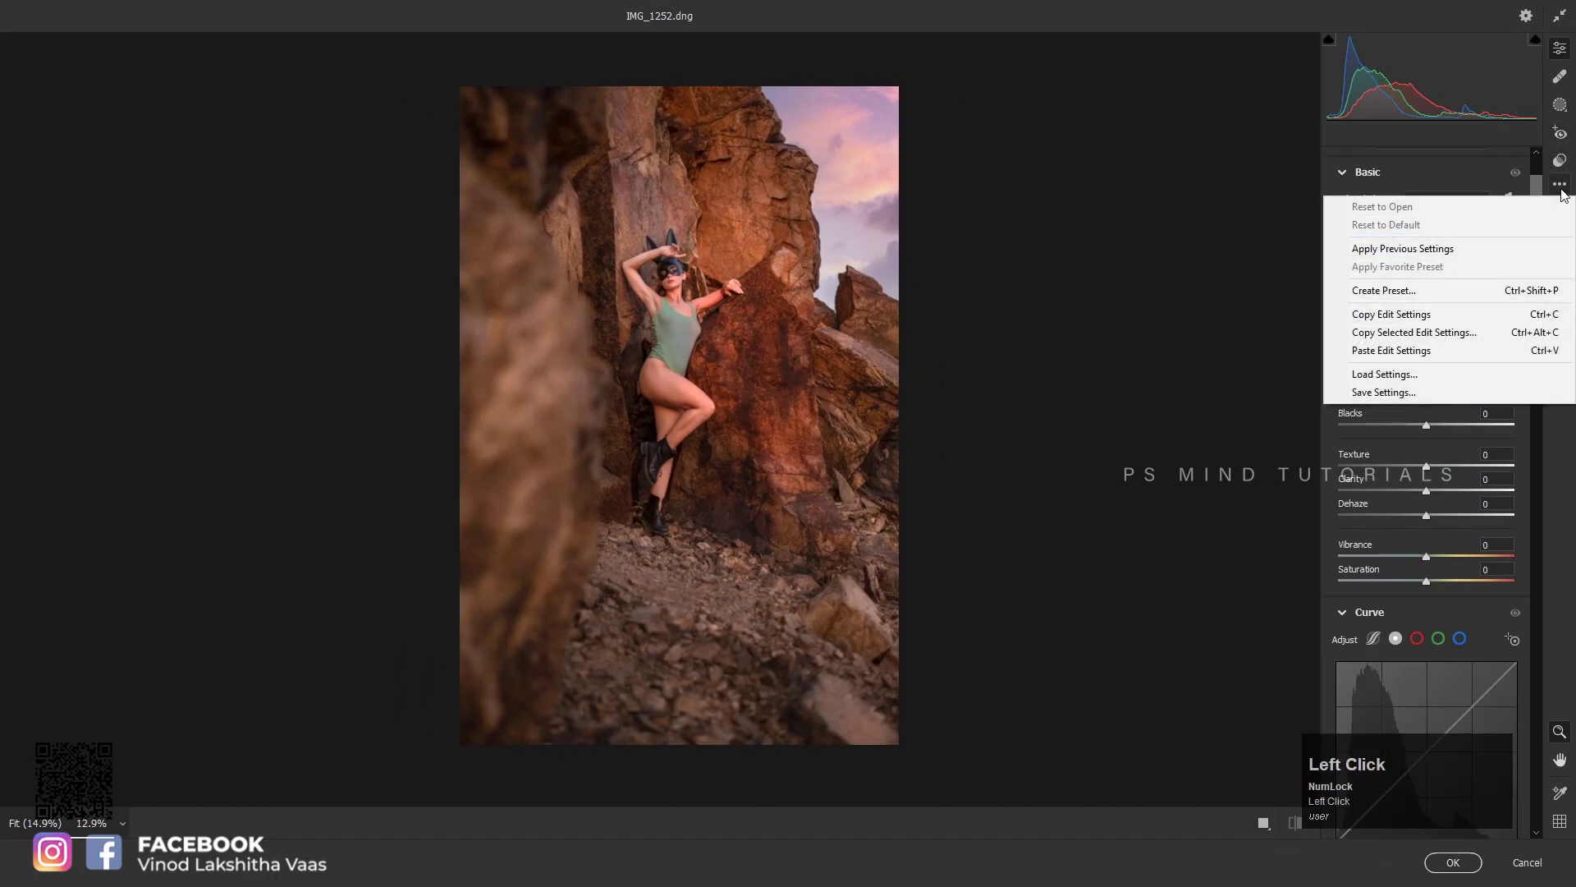
left_click(1564, 167)
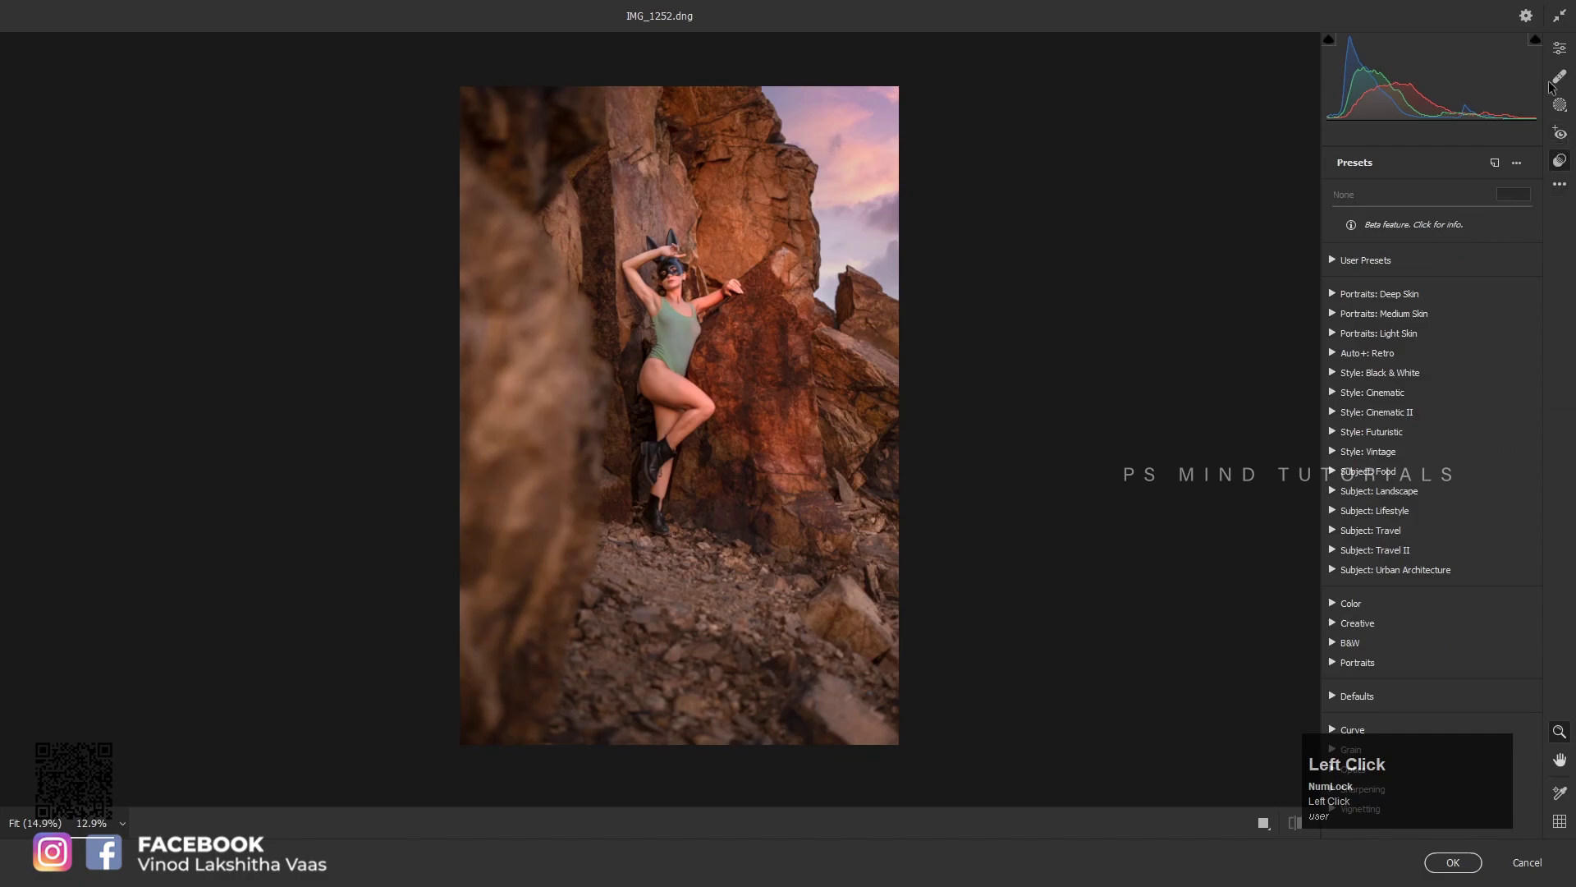
left_click(1567, 53)
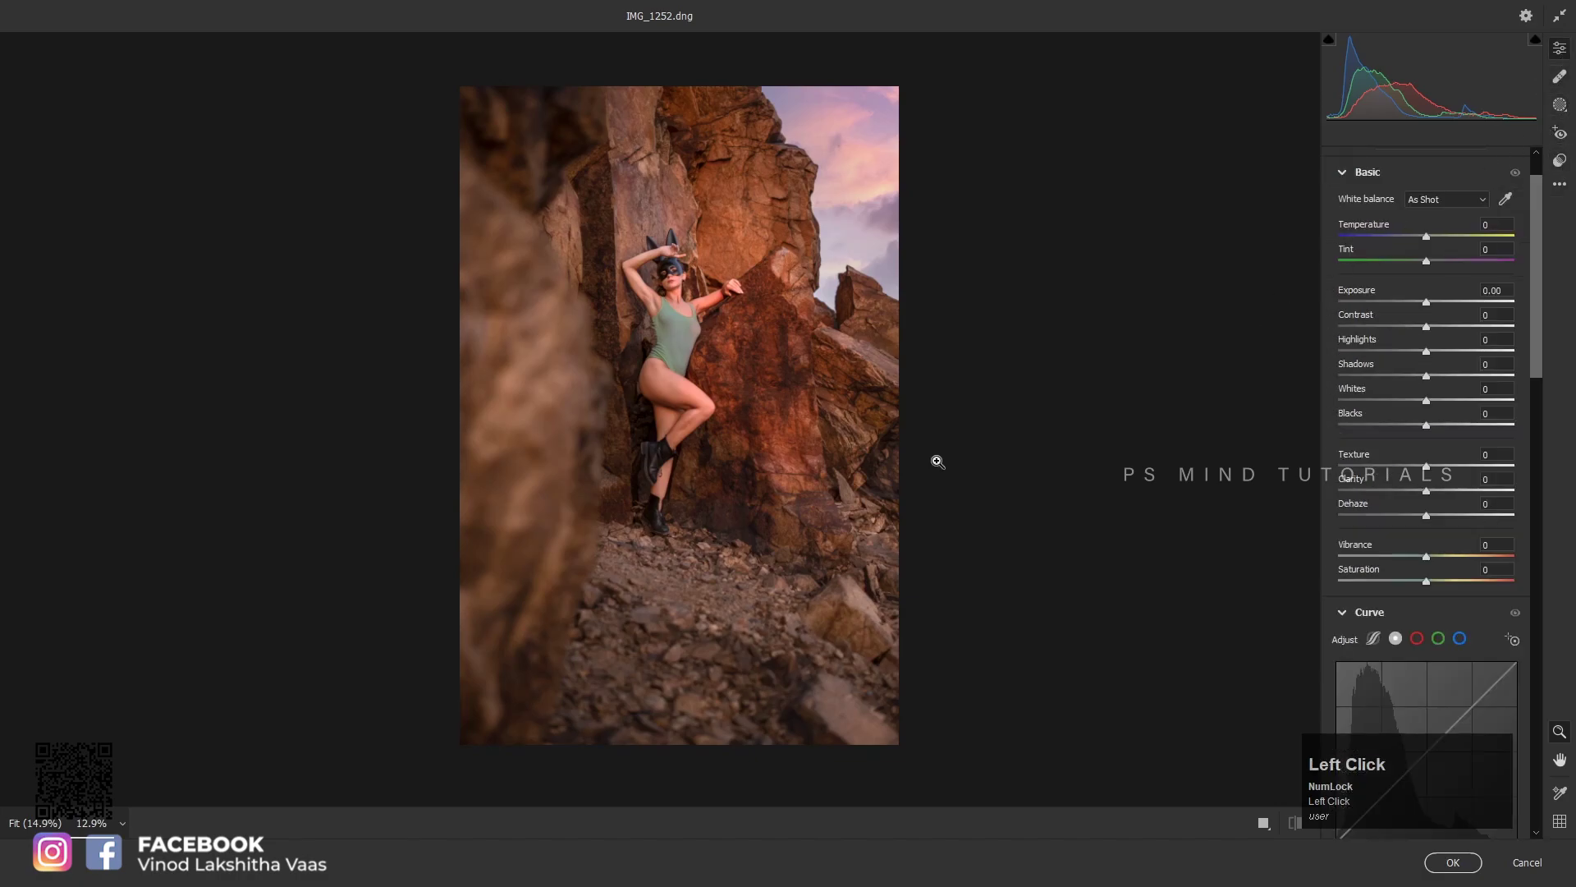
key("j")
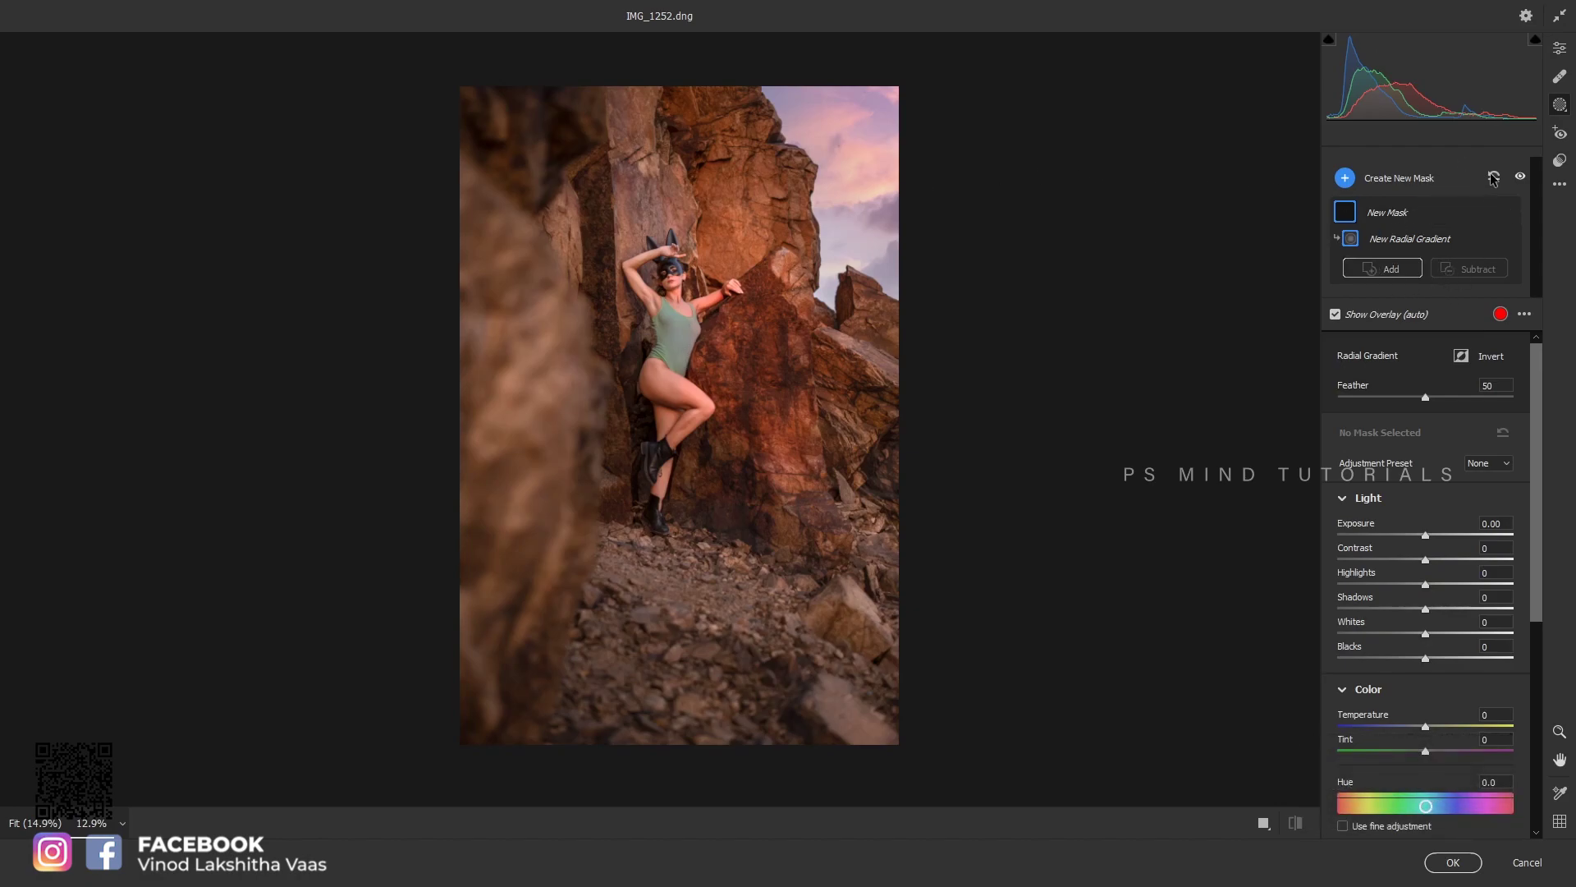
Add an inverted radial gradient vignette around the model with Exposure -0.65 and compare it on and off
left_click(1500, 177)
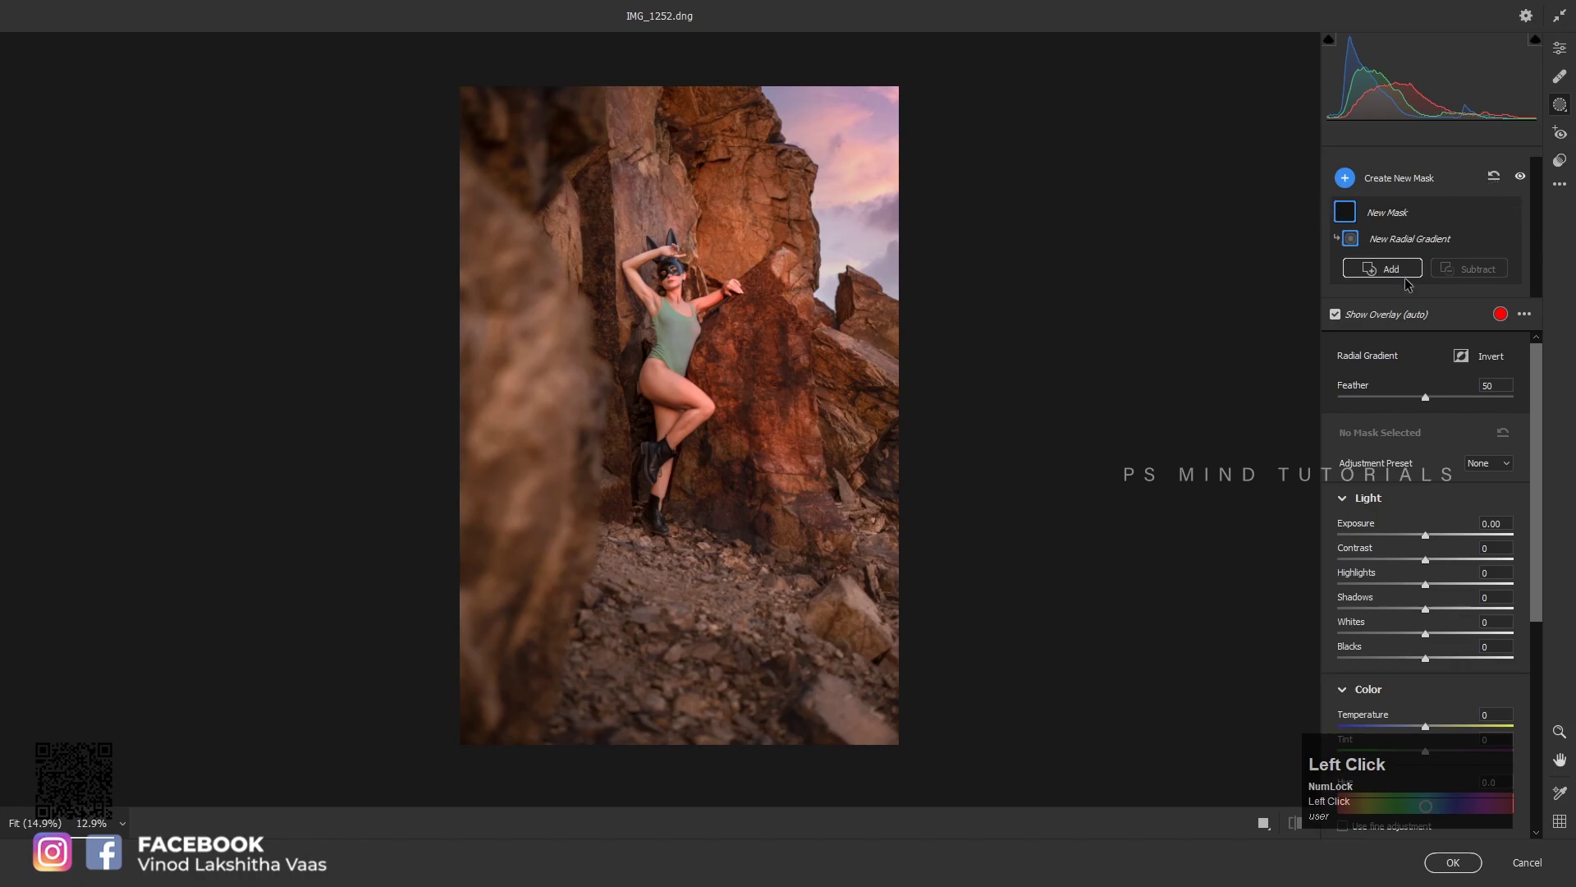
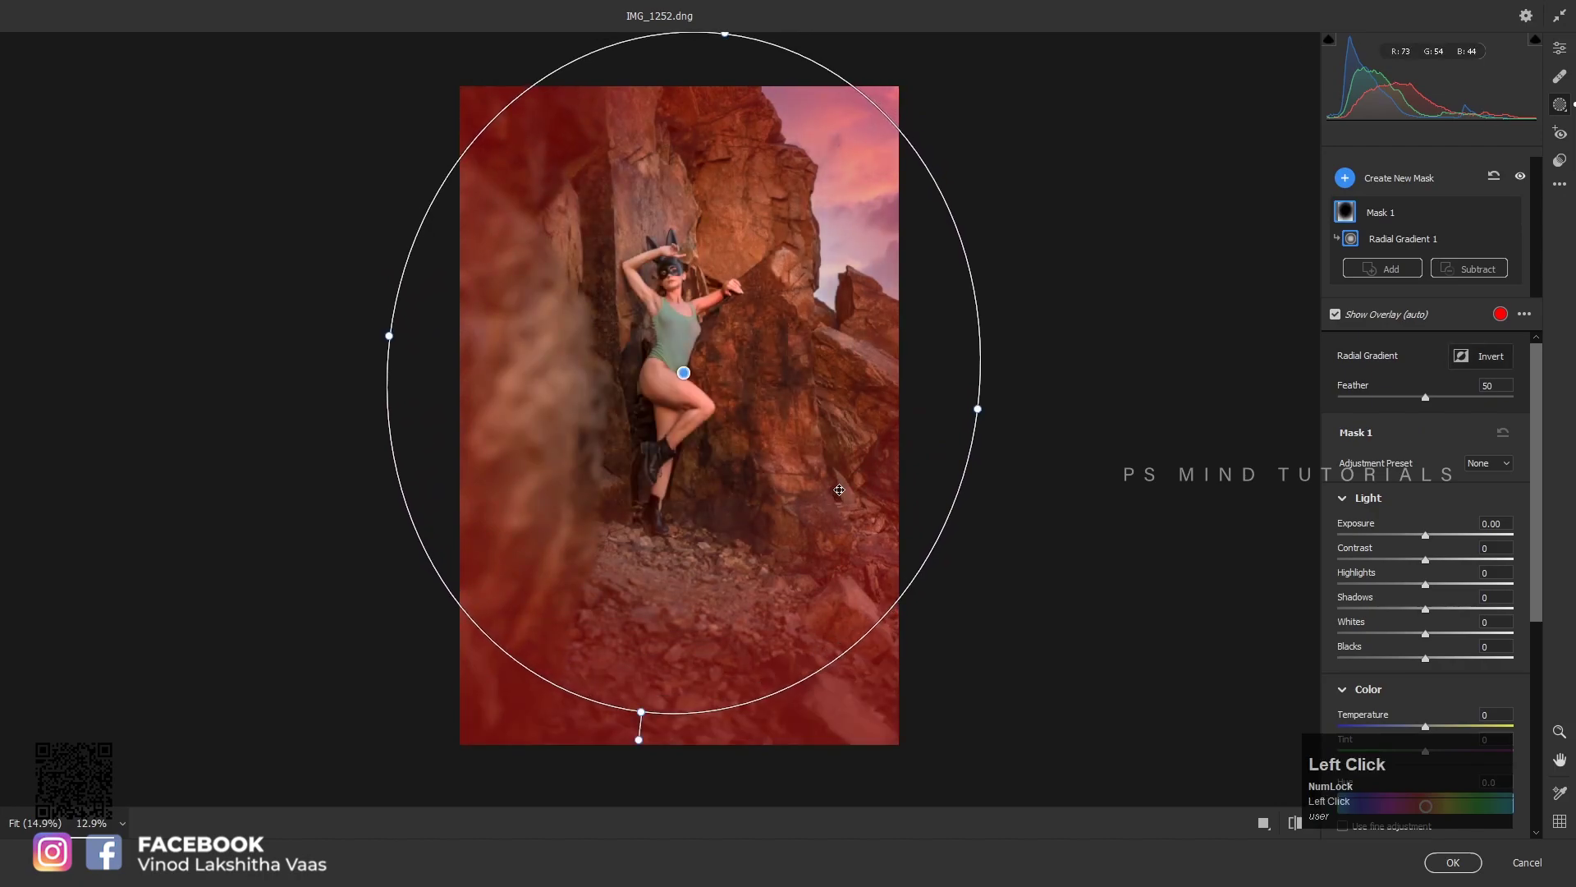
left_click(1334, 319)
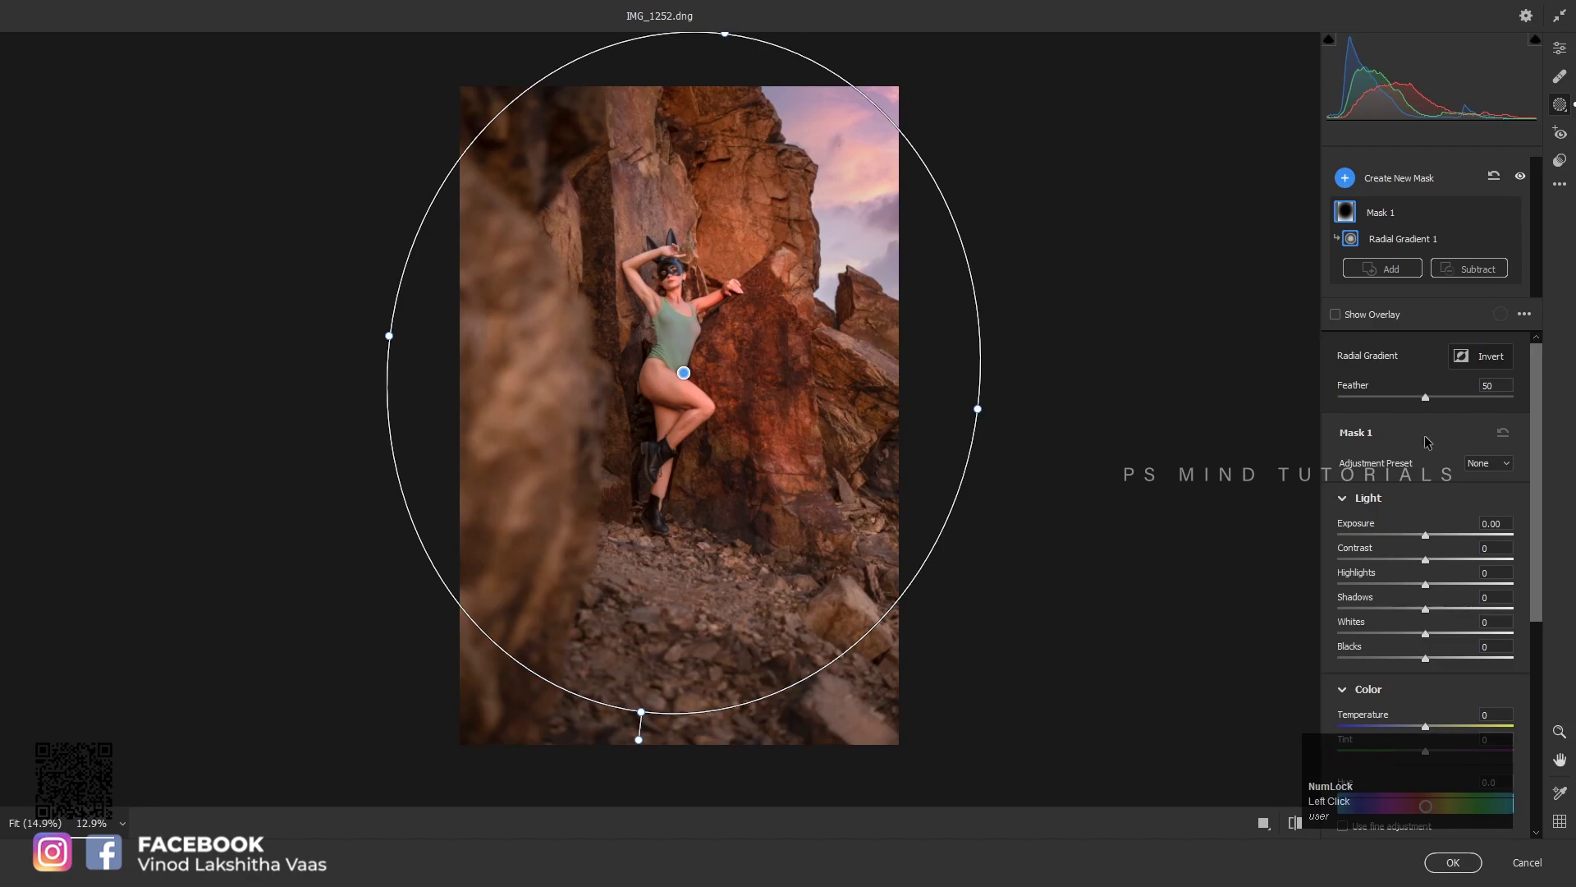
left_click(1431, 536)
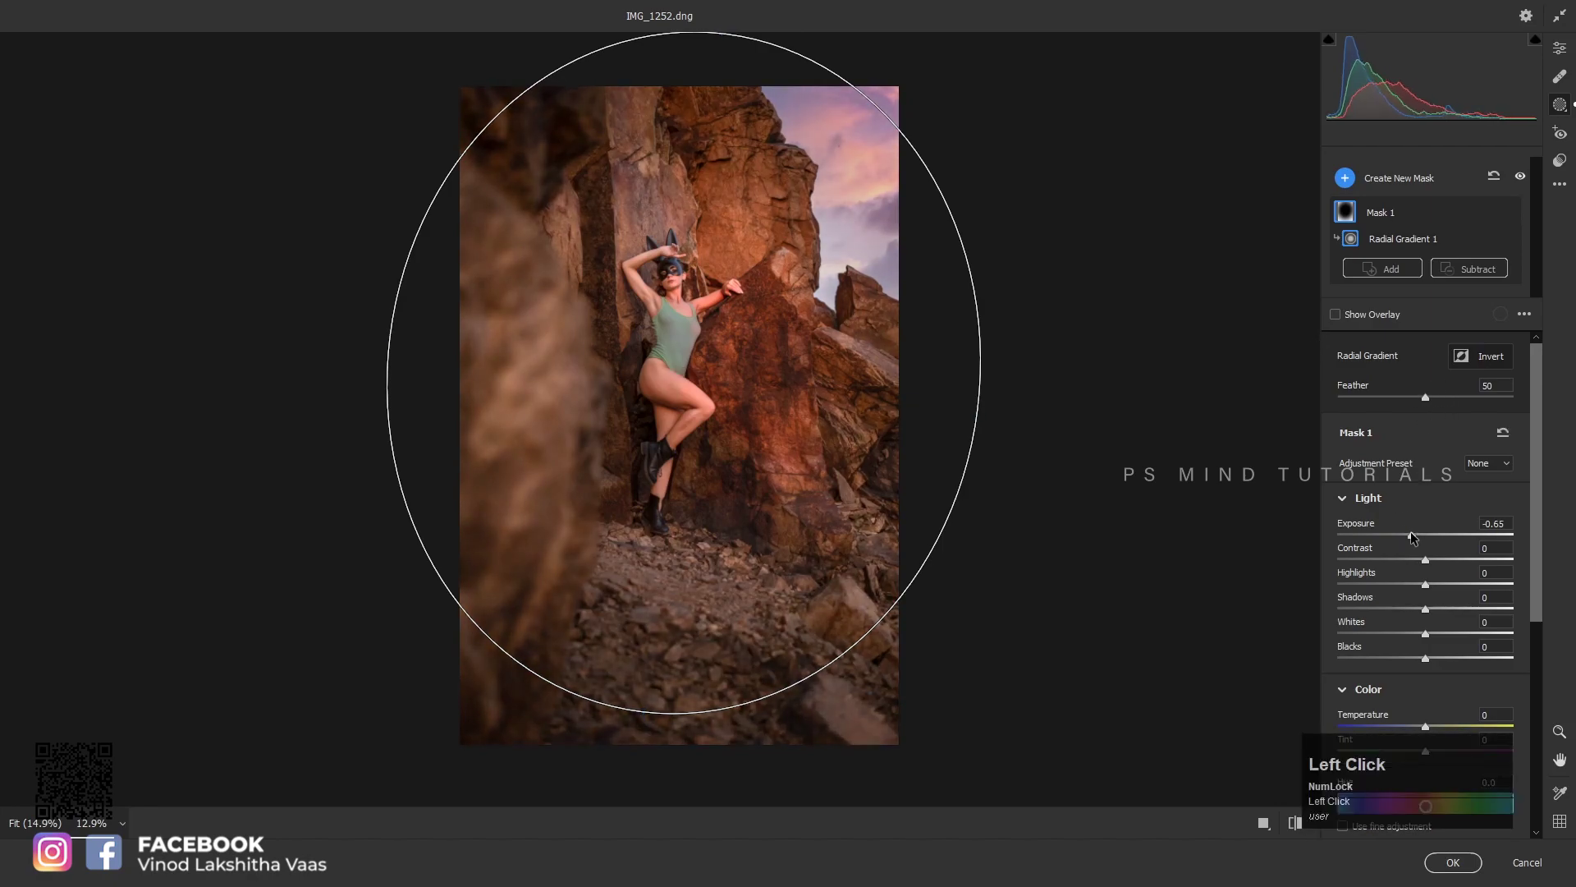
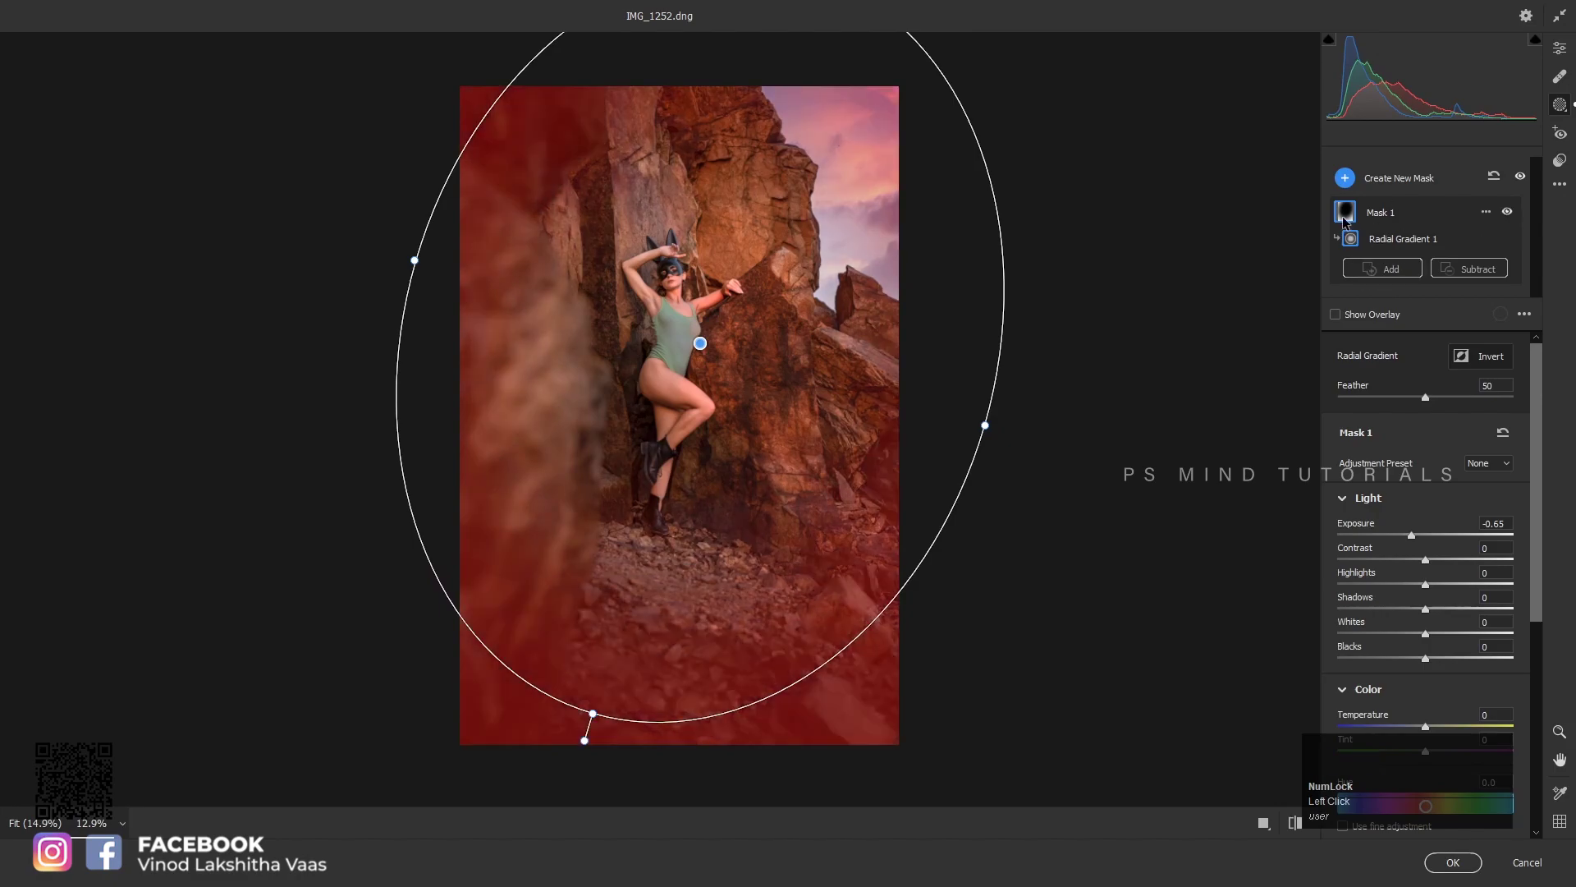
left_click(1347, 222)
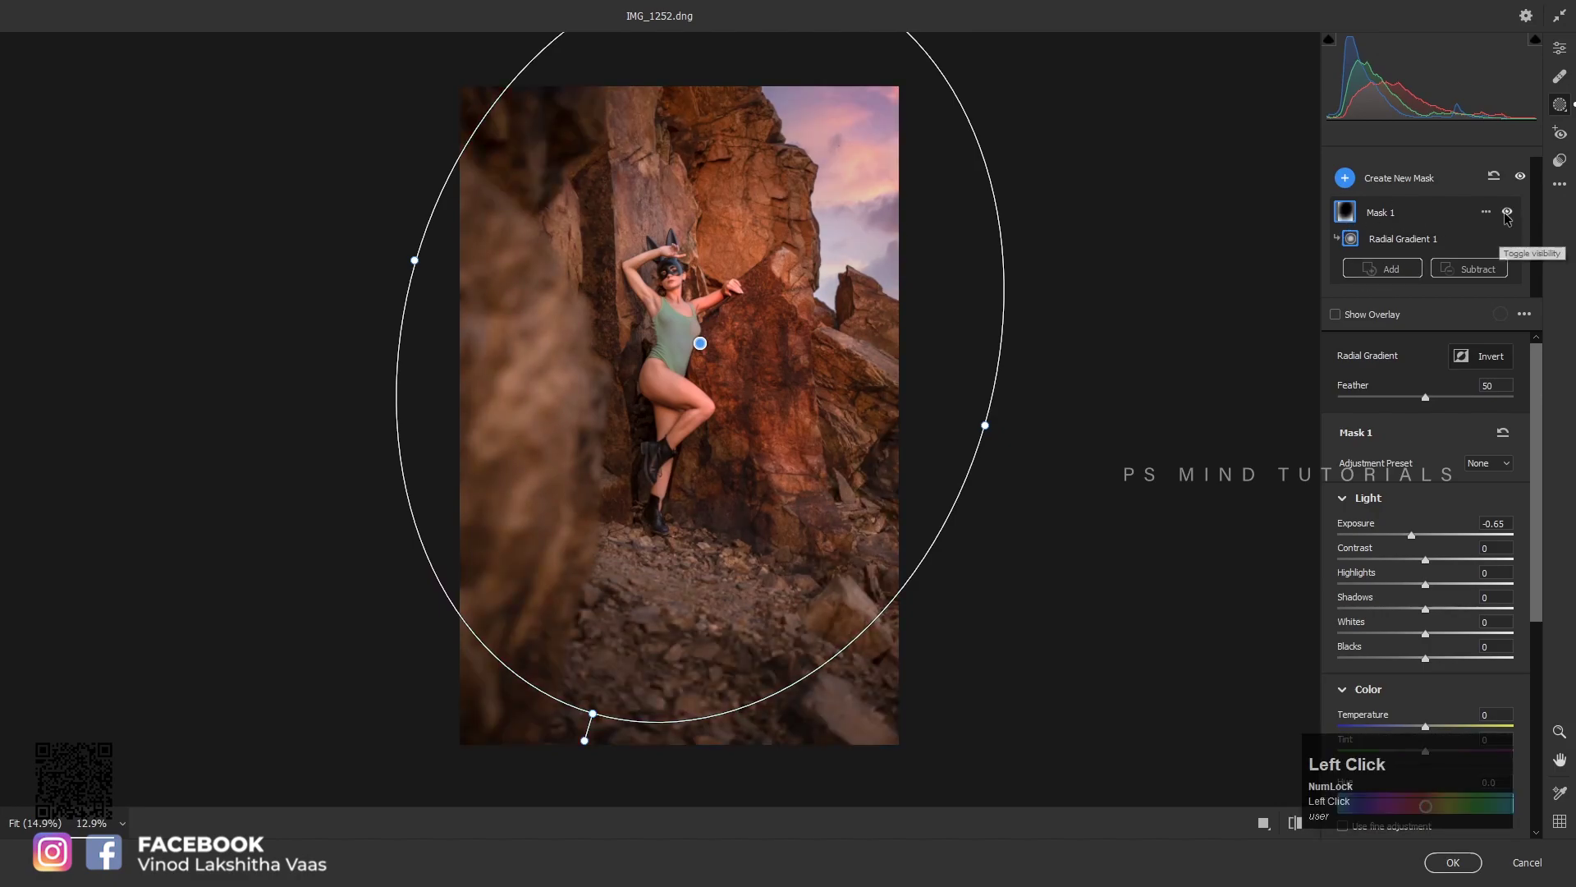
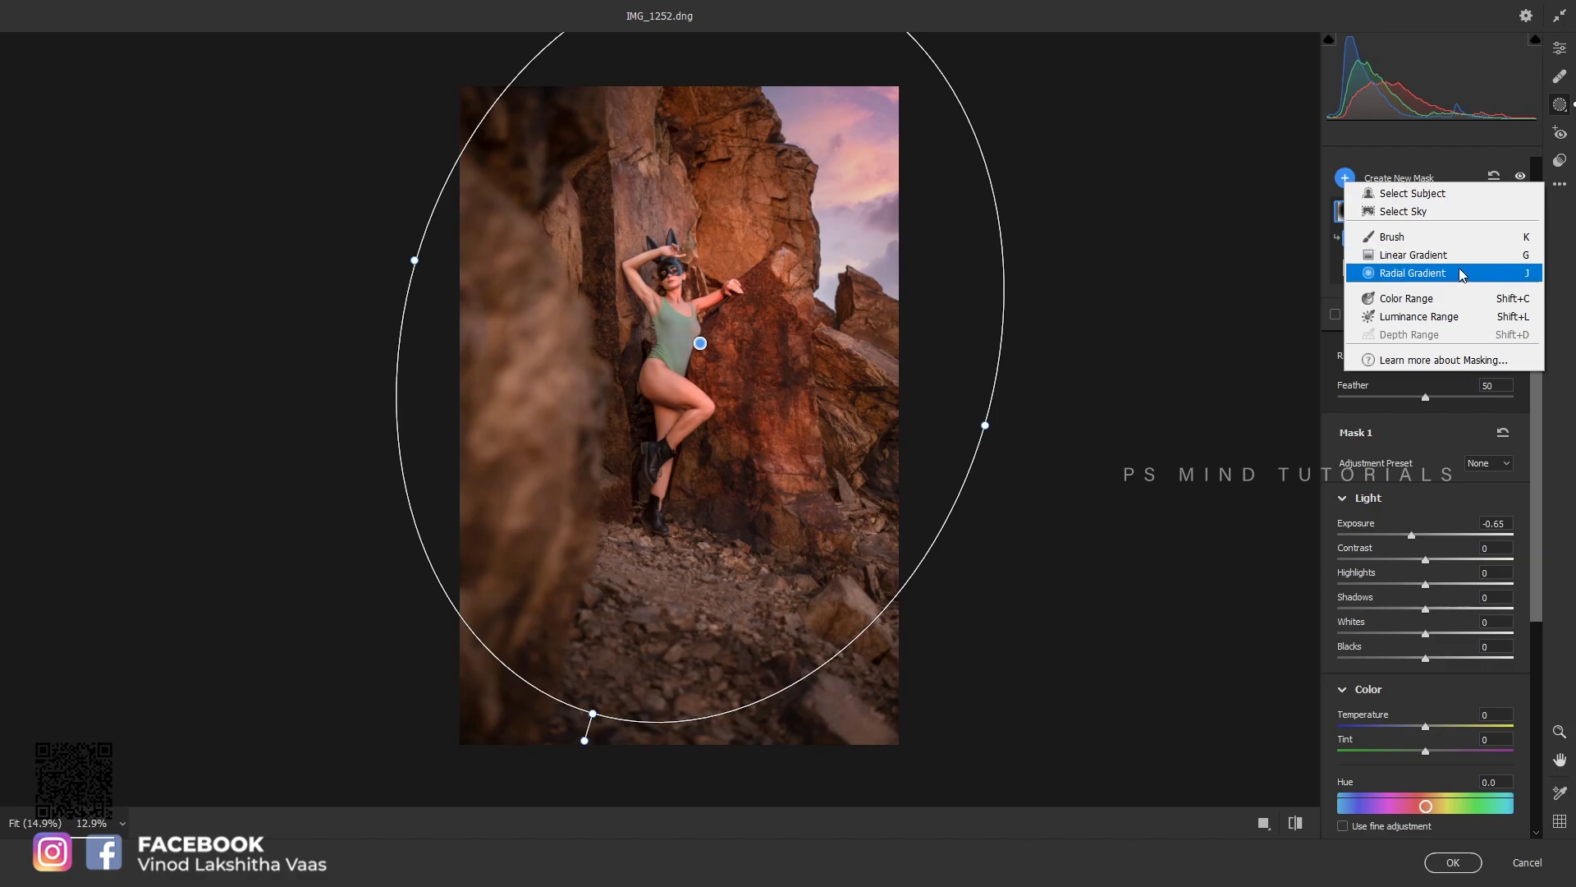
Add a diagonal linear gradient mask (Mask 2) brightening Whites to +57 with the overlay hidden
left_click(1399, 260)
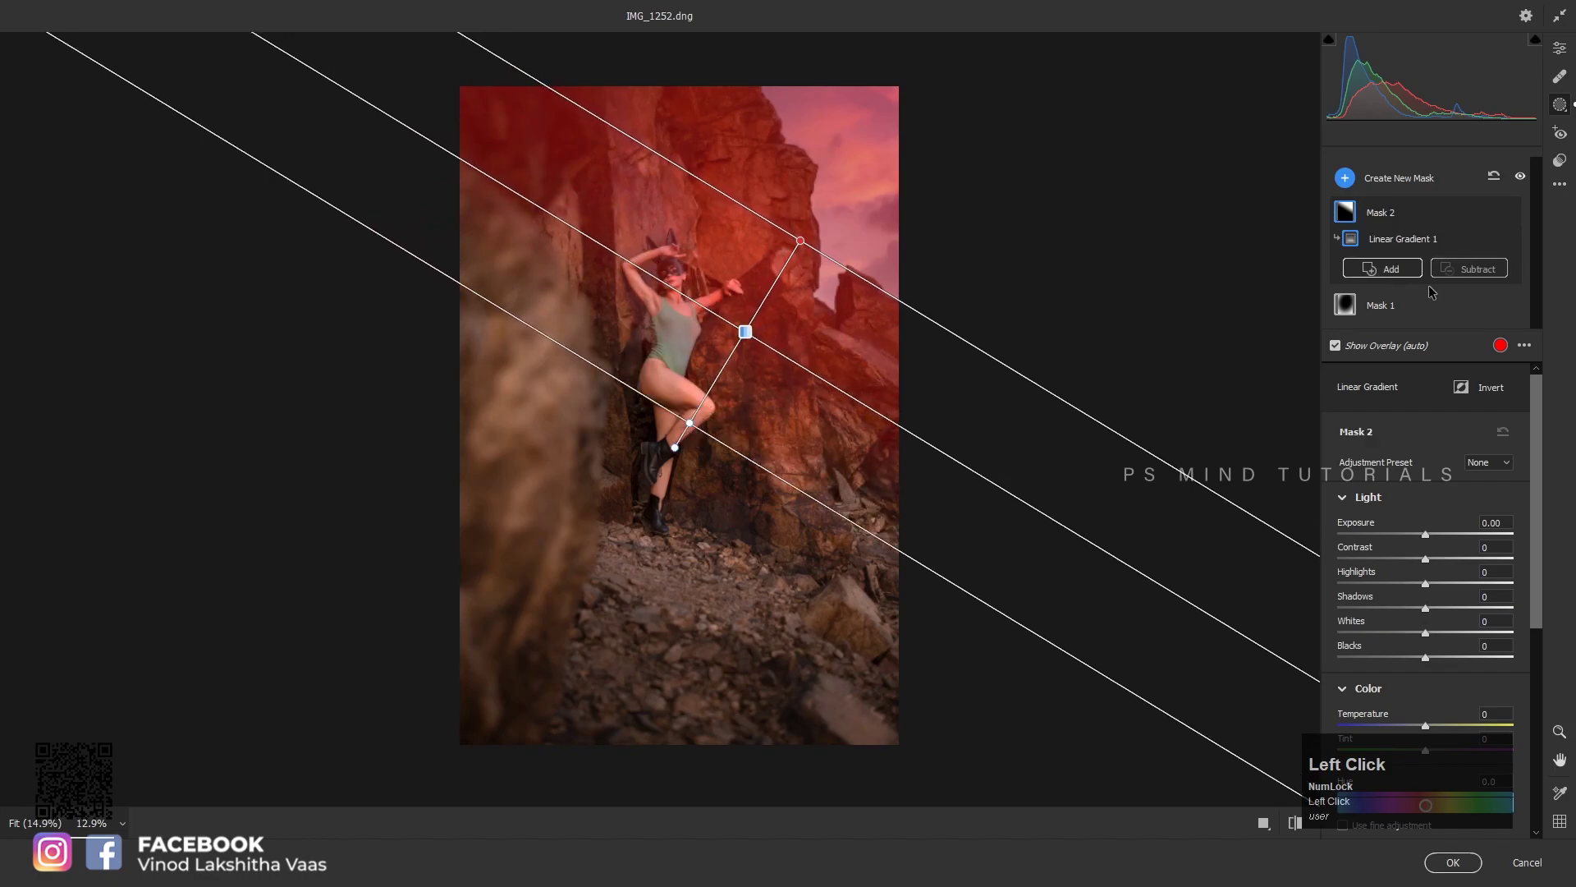
left_click(1340, 353)
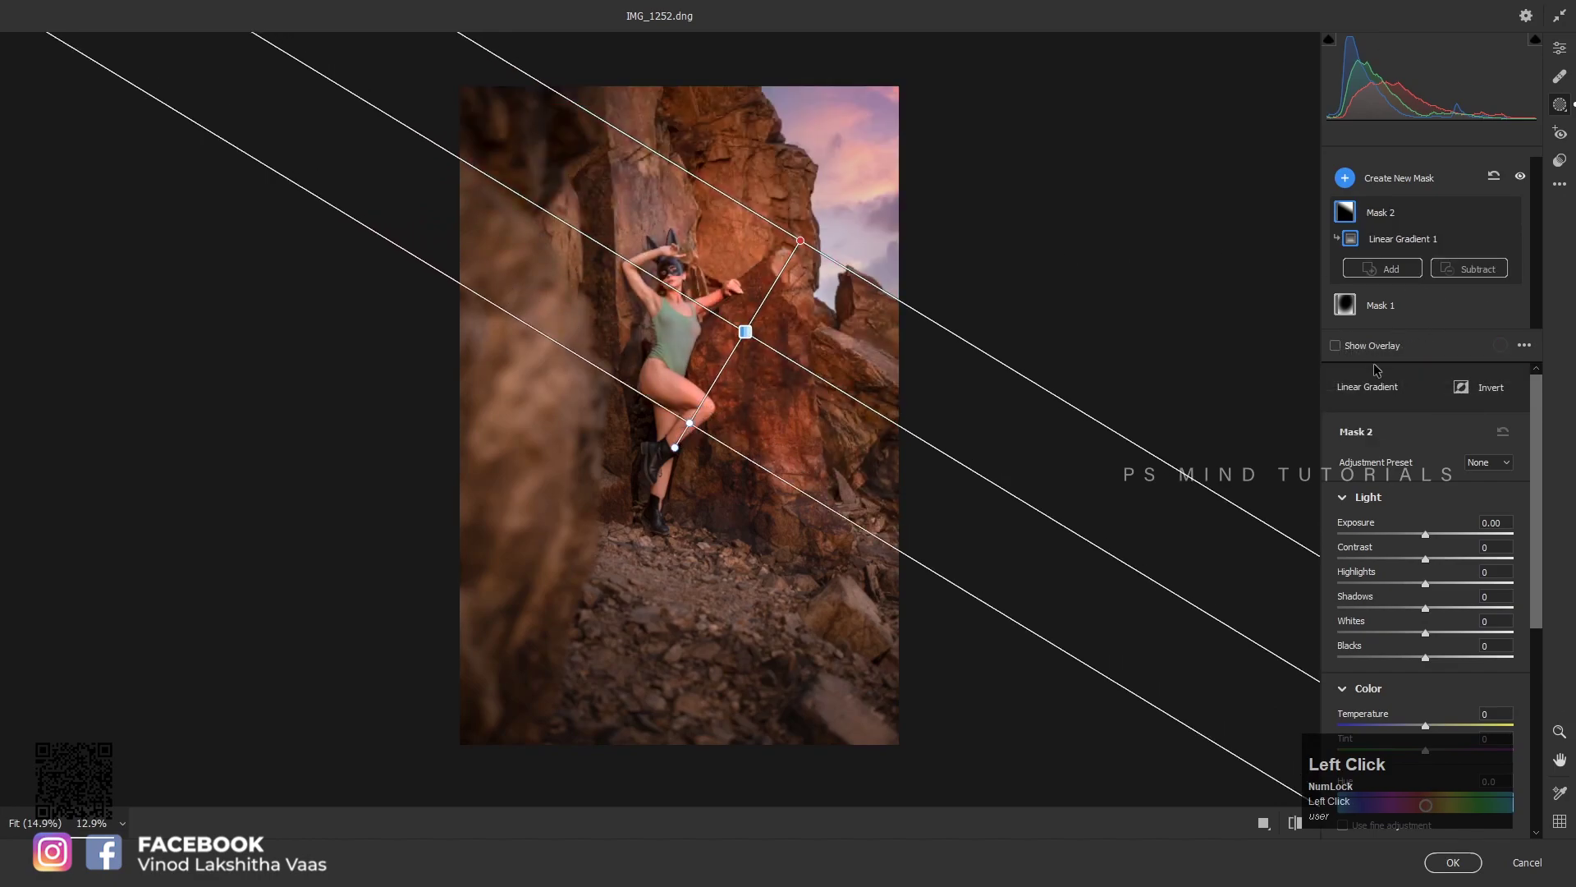
left_click(1443, 635)
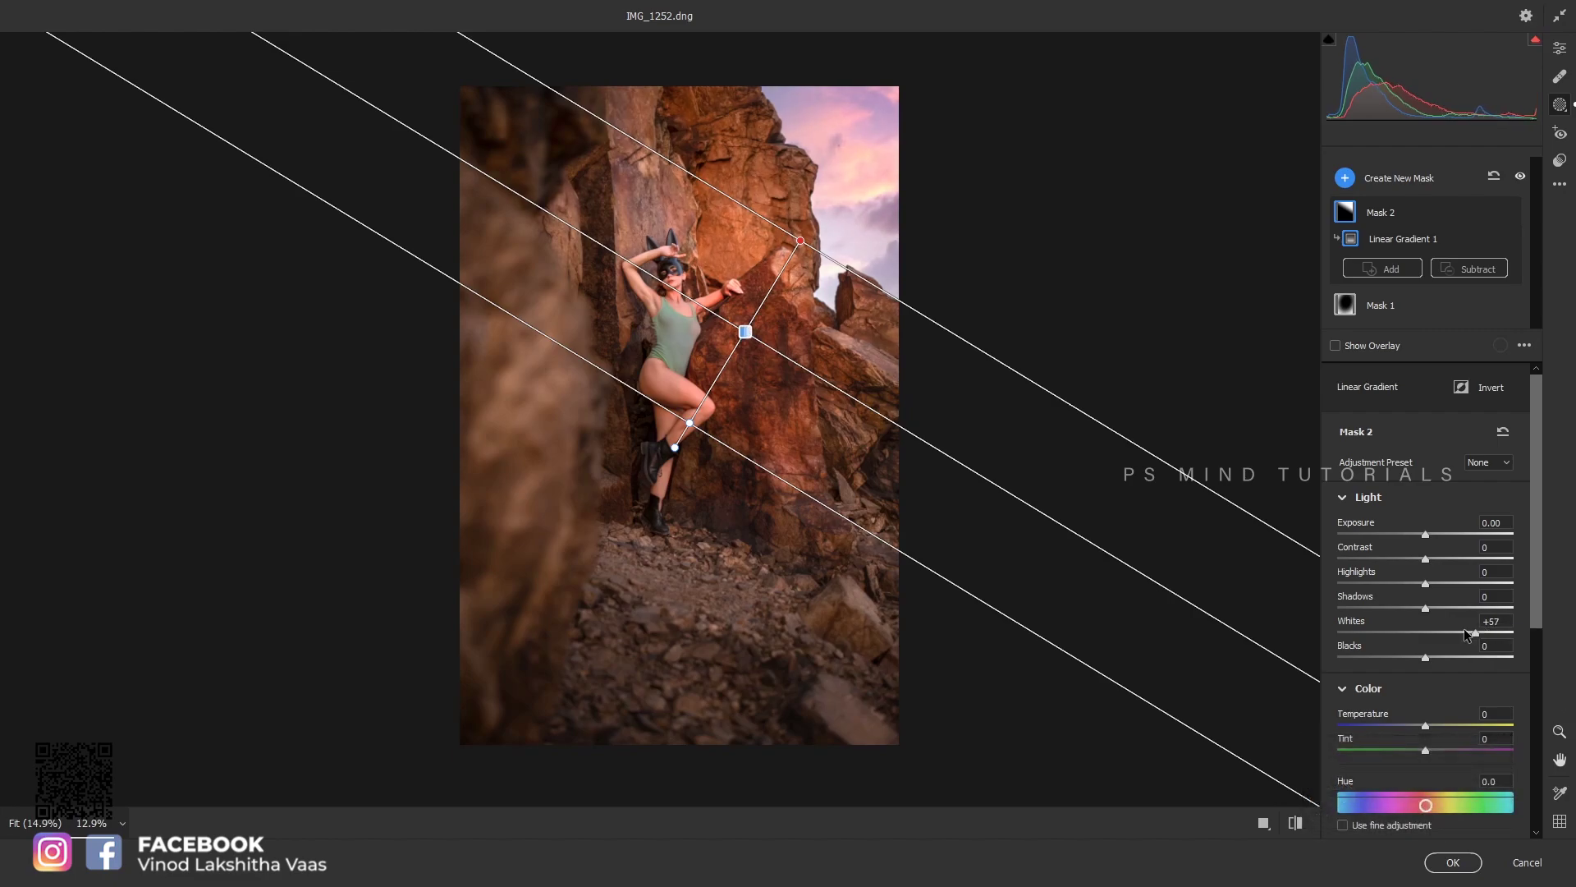
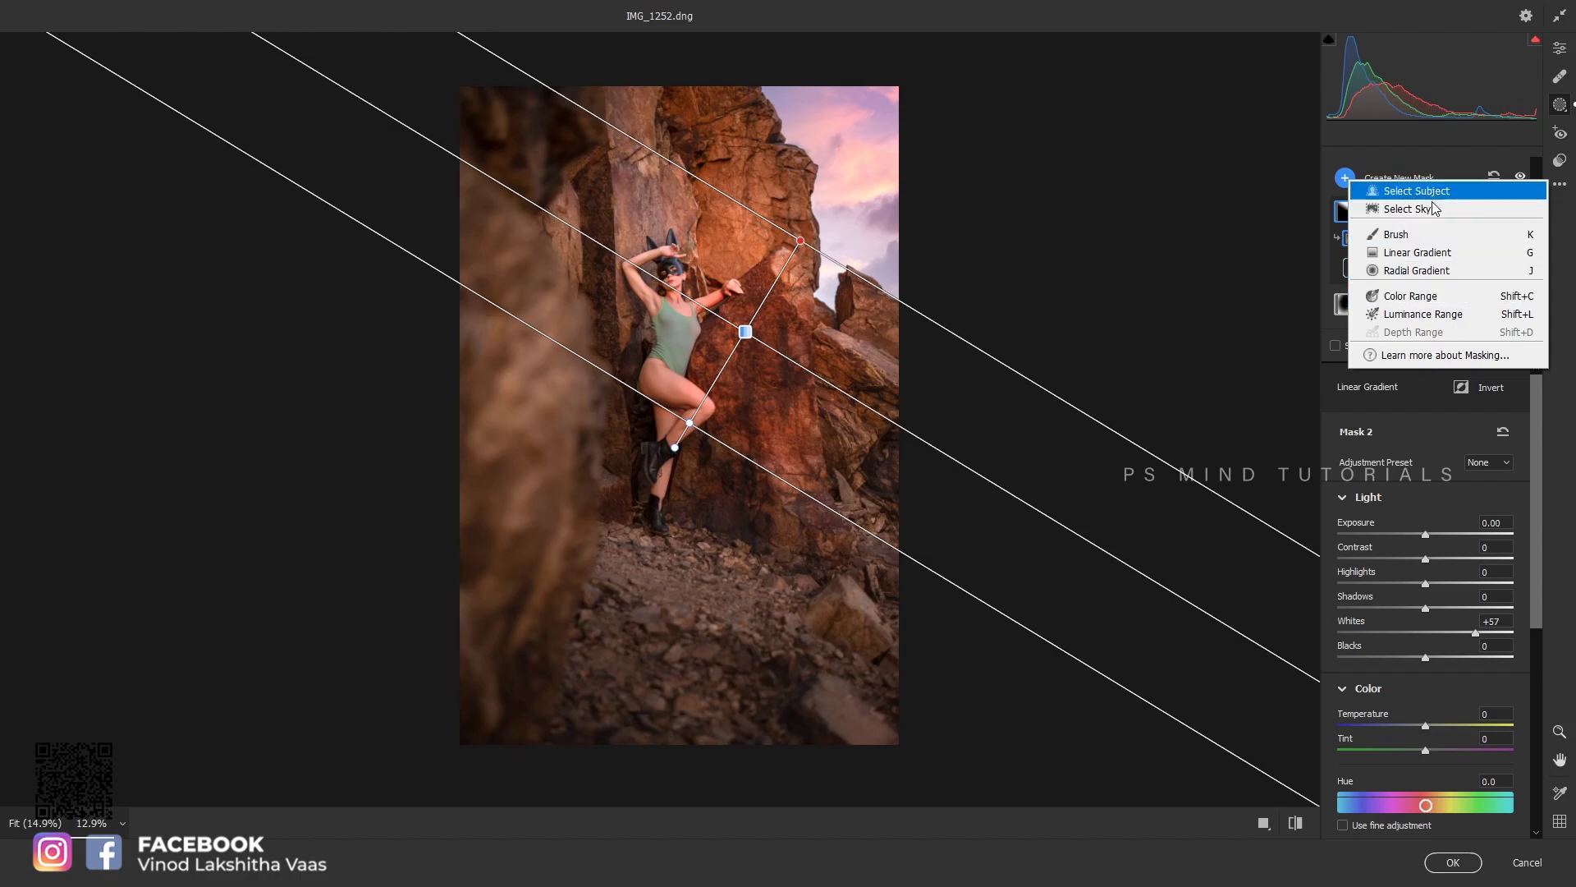
key("z")
left_click(785, 377)
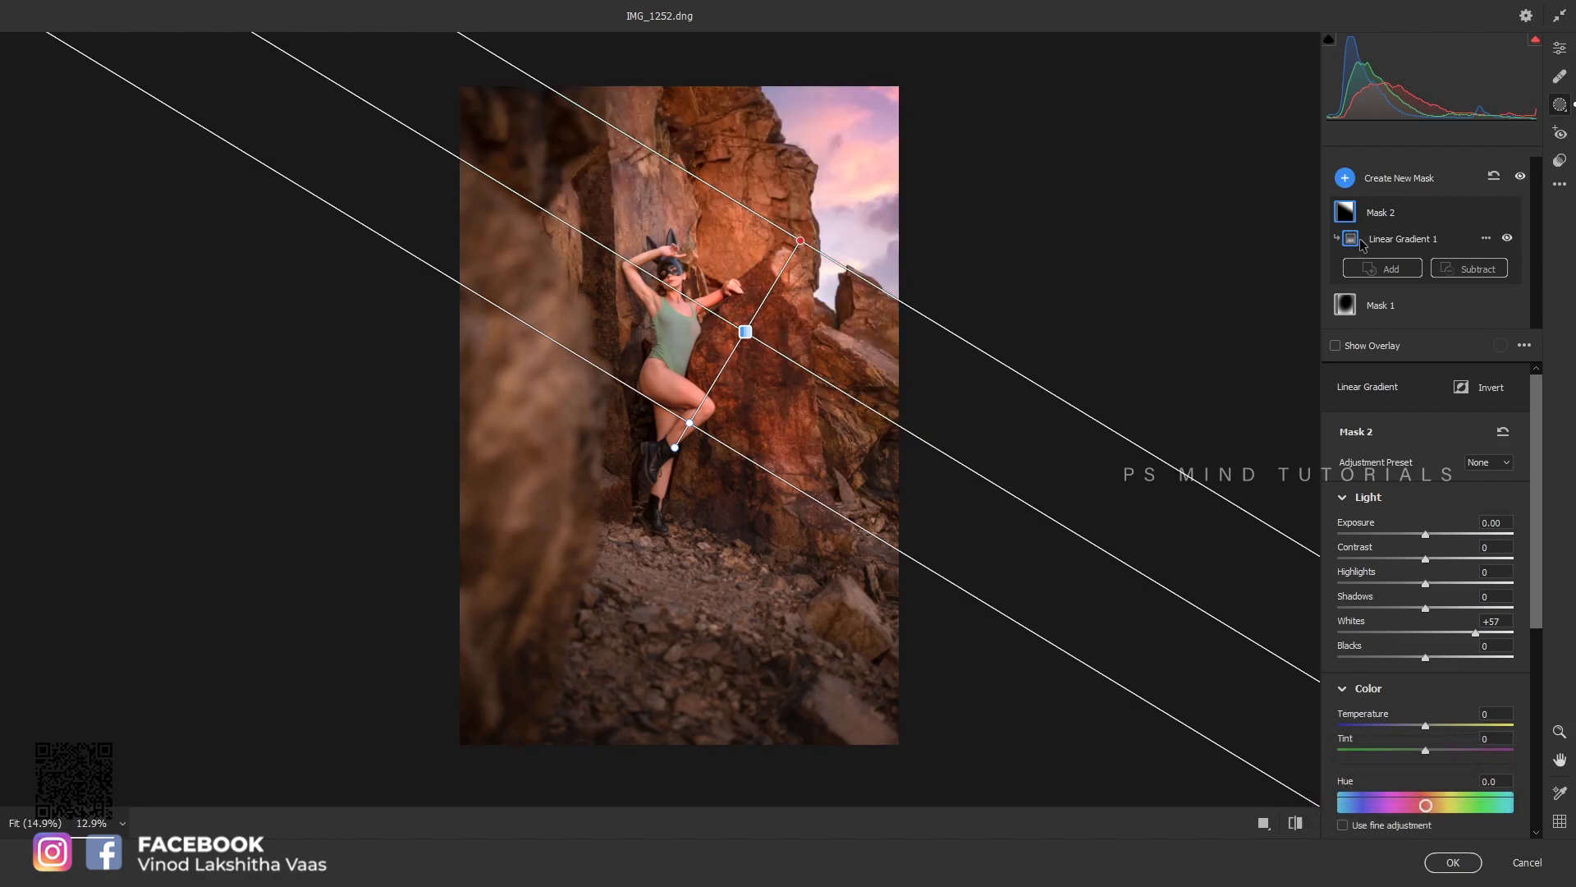
Set the radial vignette (Mask 1) to Exposure -0.65 with Feather 34 and apply the Camera Raw edits
left_click(1377, 313)
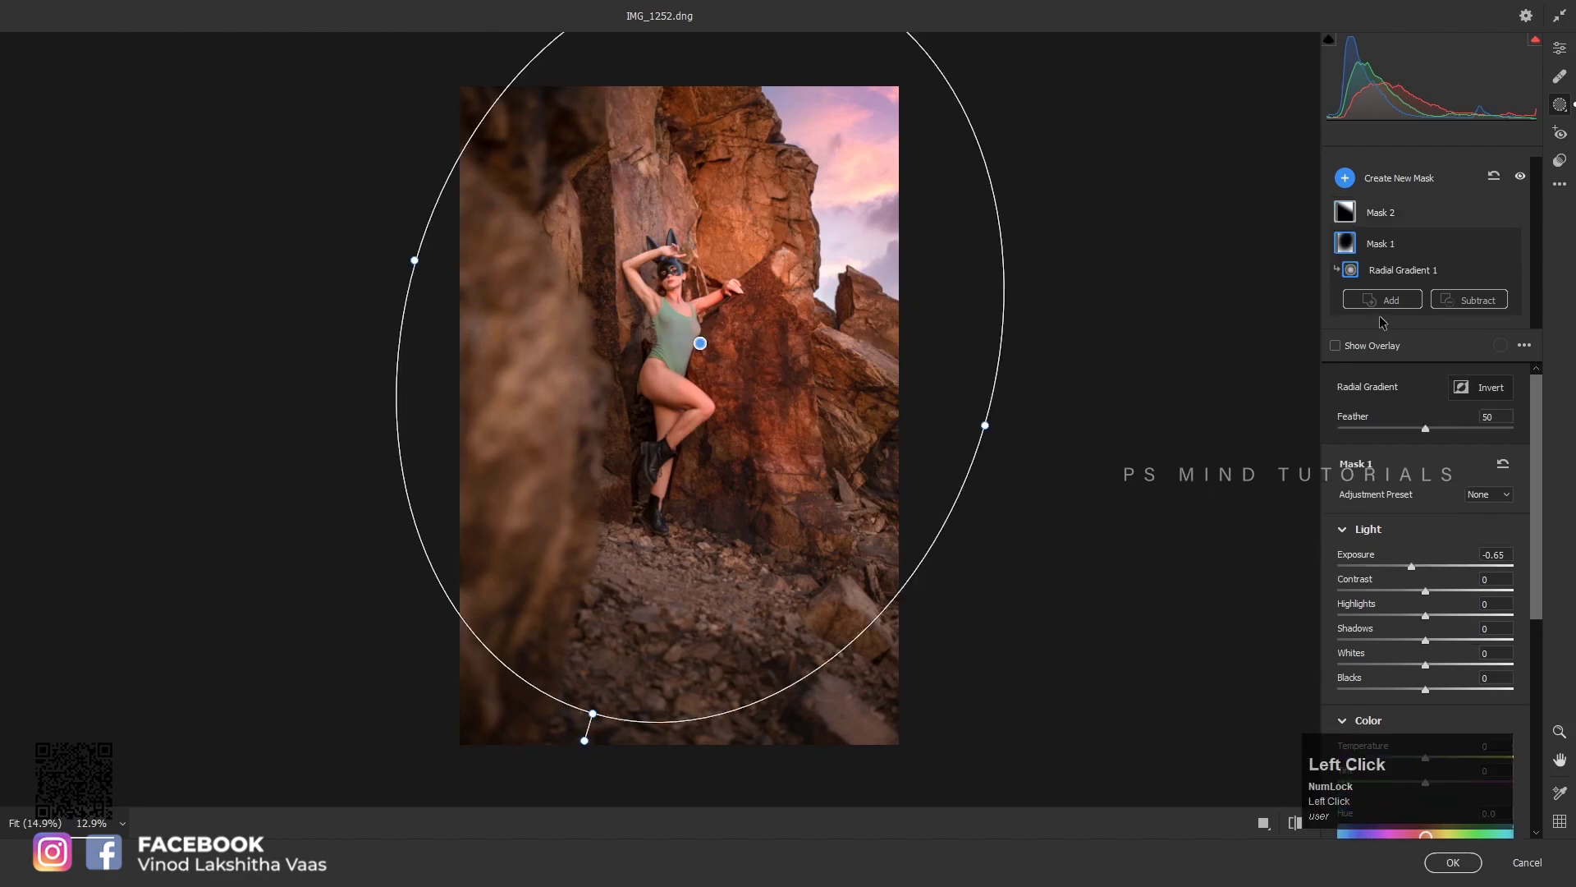
left_click(1415, 203)
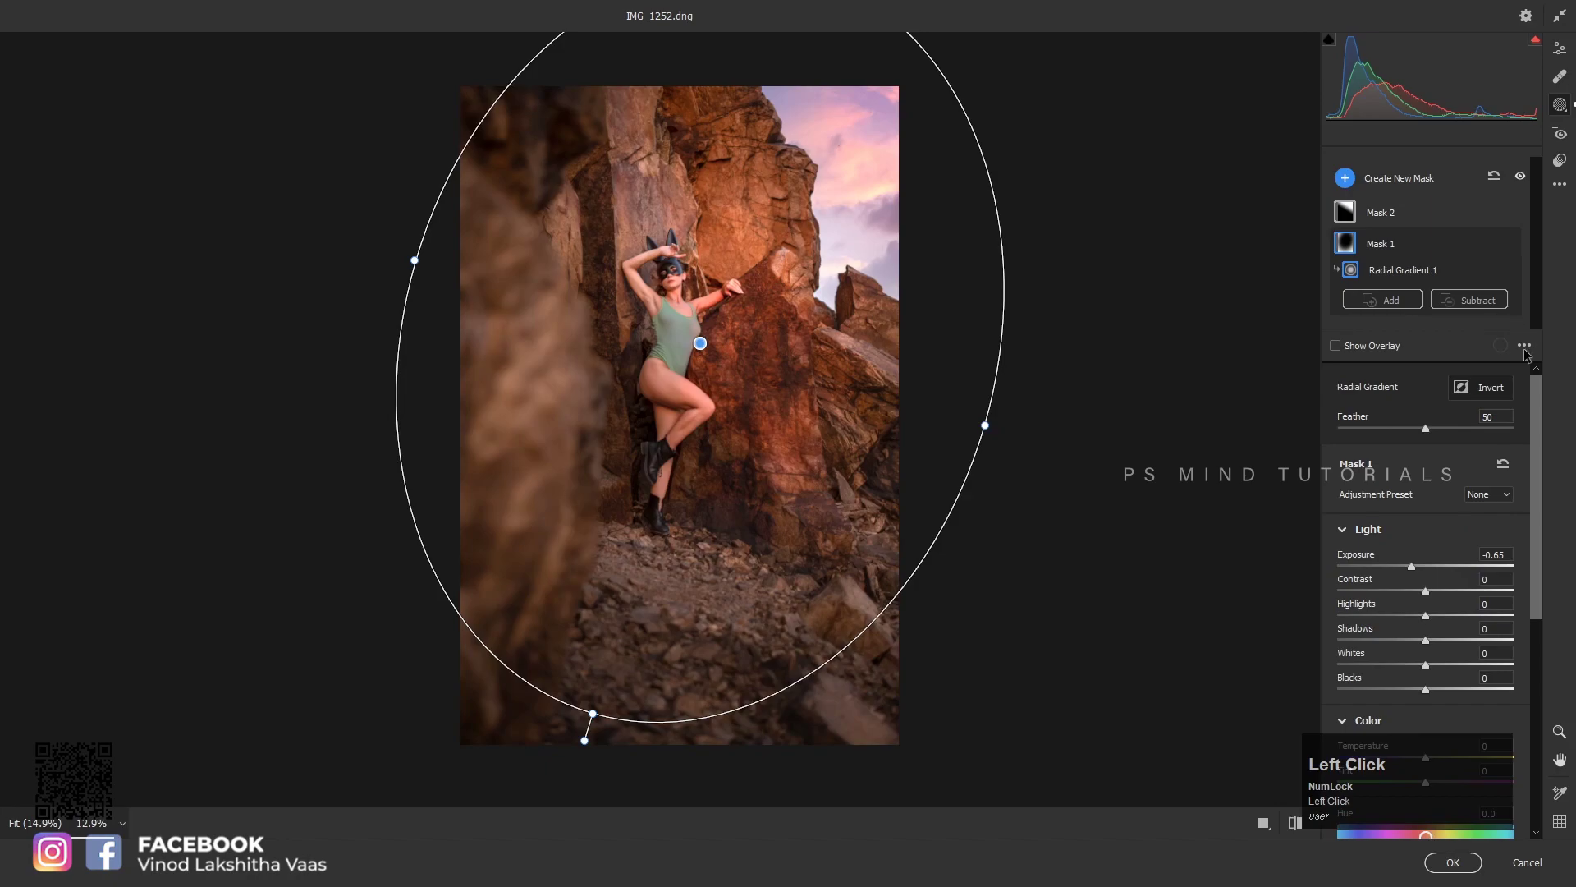
left_click(1539, 391)
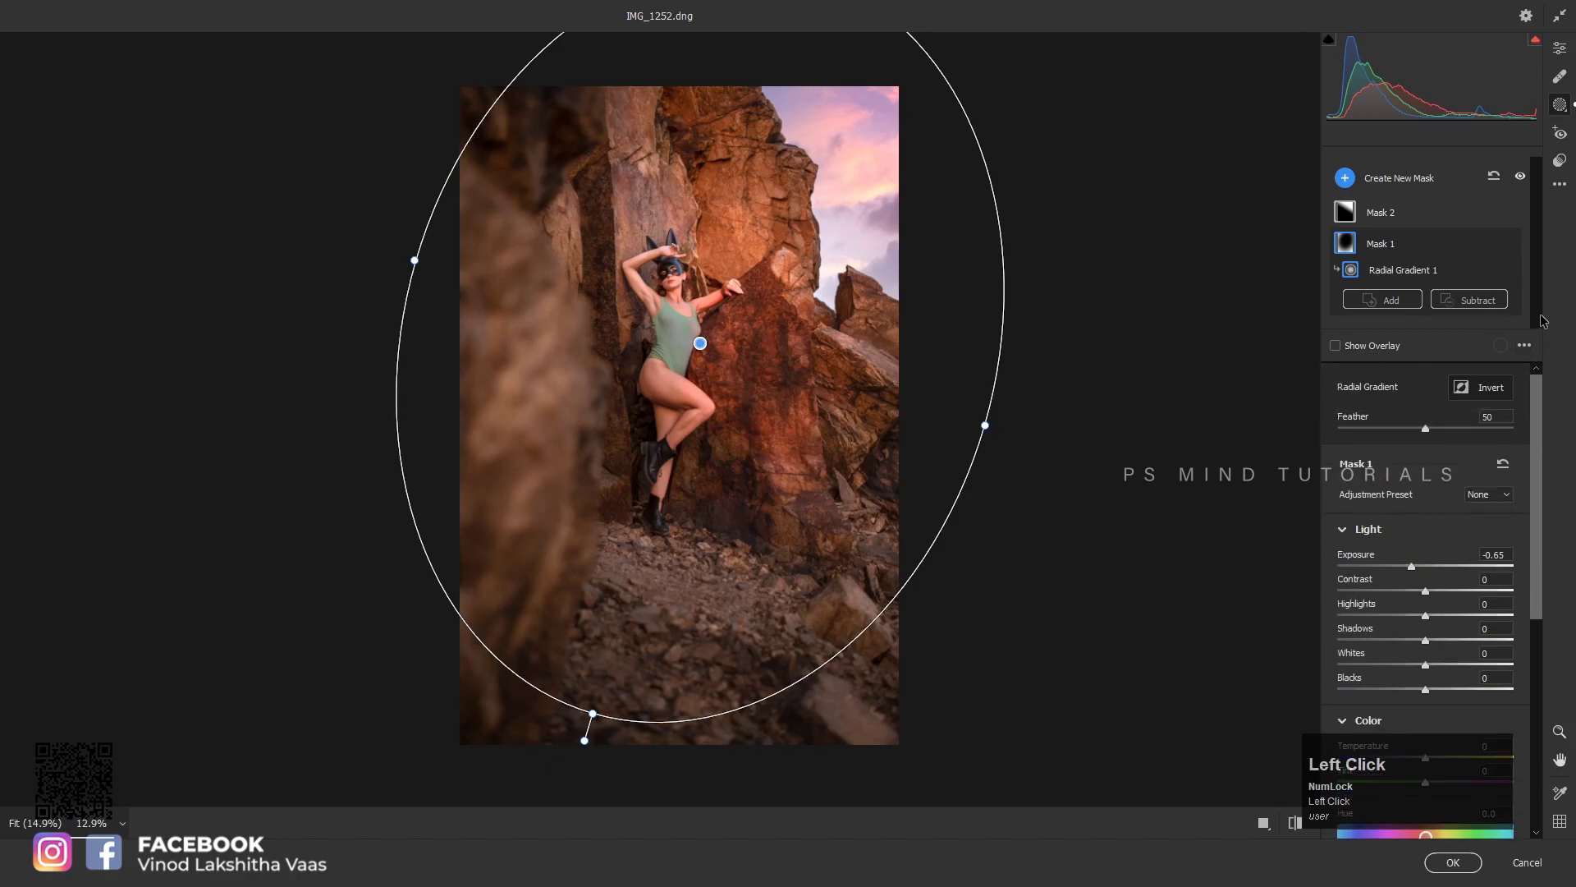
left_click(1433, 432)
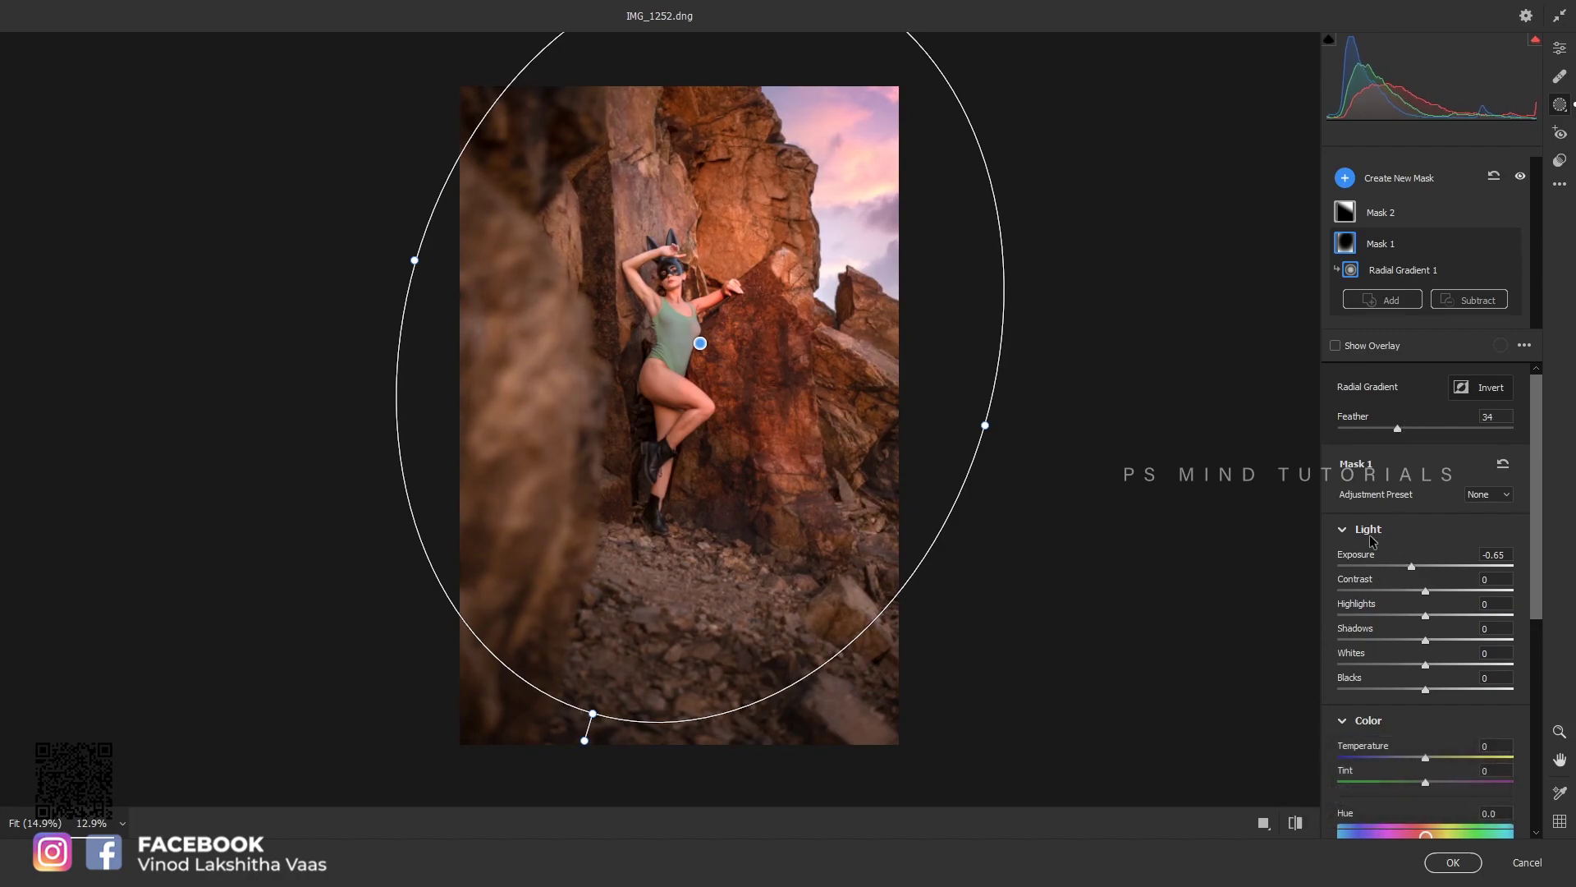
left_click(1452, 865)
left_click(1460, 856)
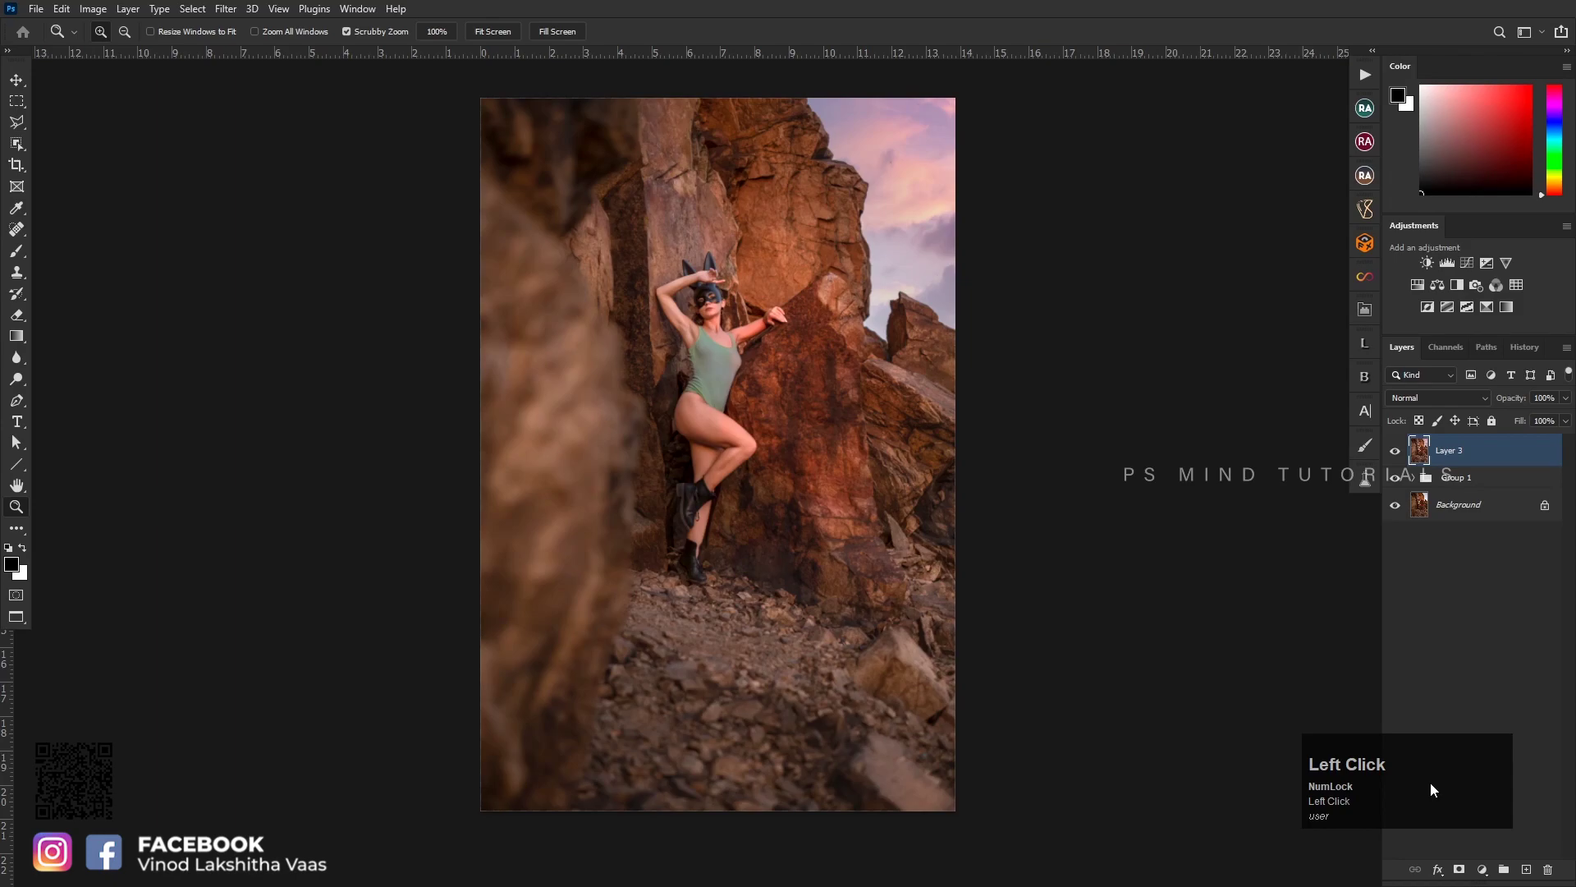
Add a Selective Color adjustment with Reds Black at -9 and merge it down into Layer 3
key("z")
left_click(750, 374)
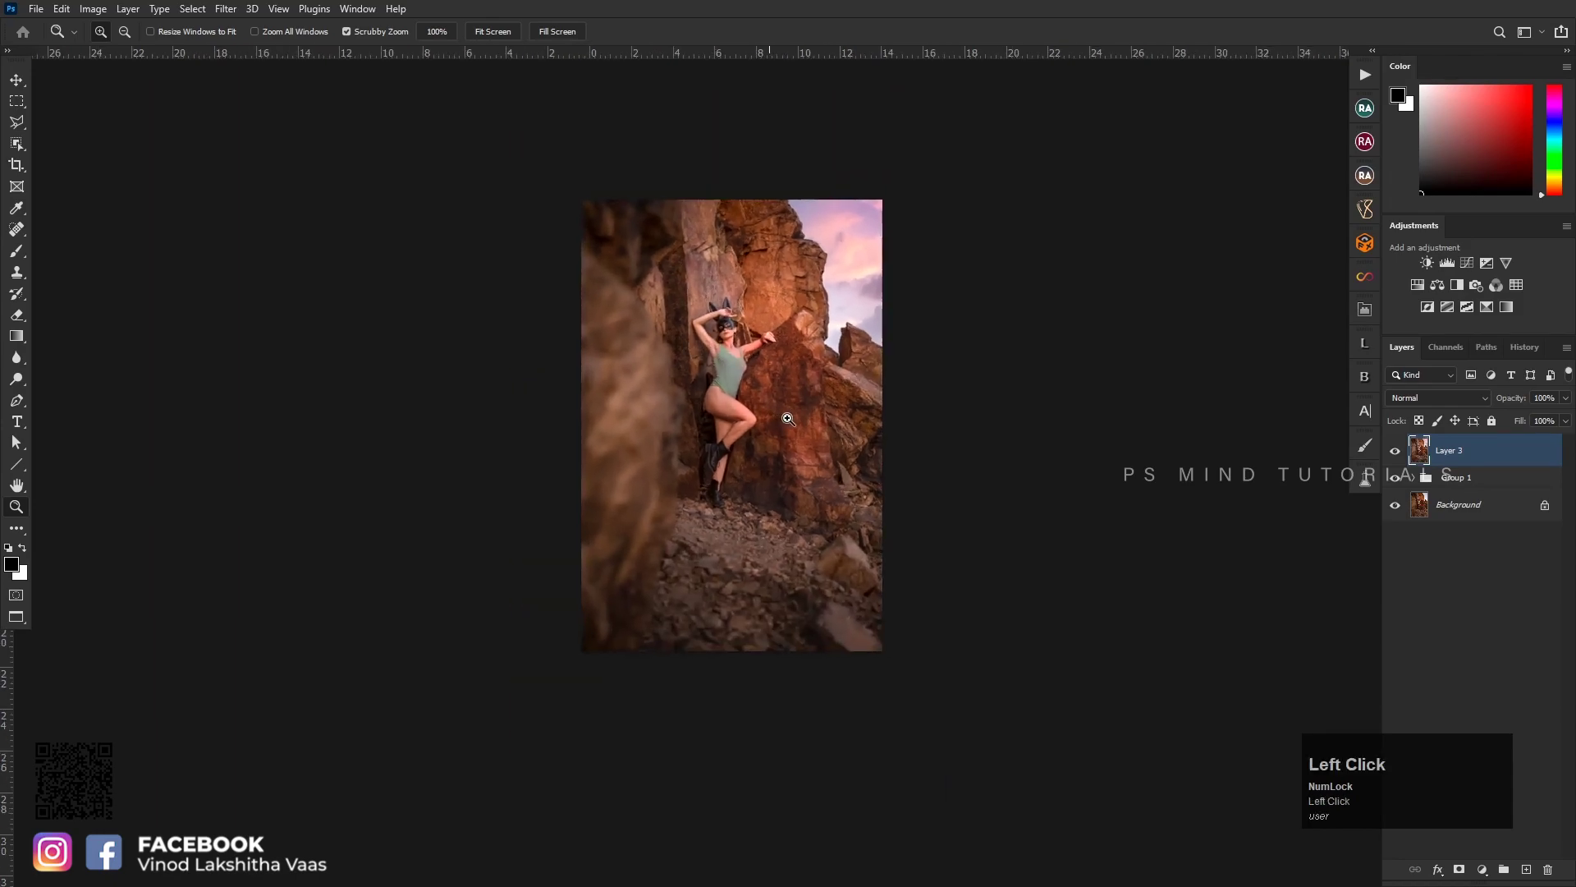
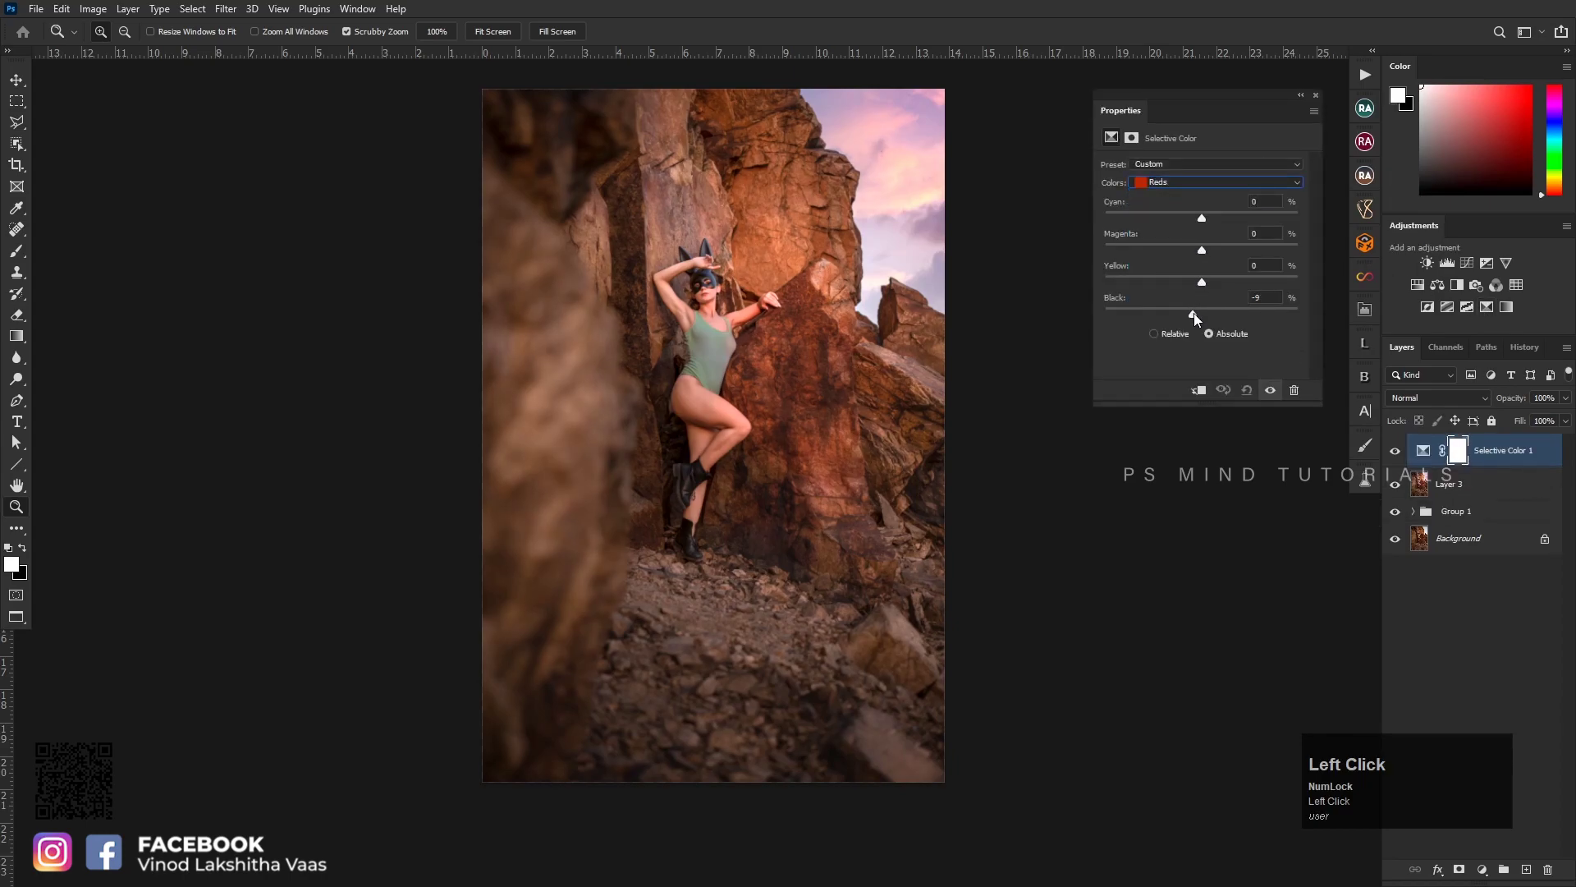
left_click(1321, 98)
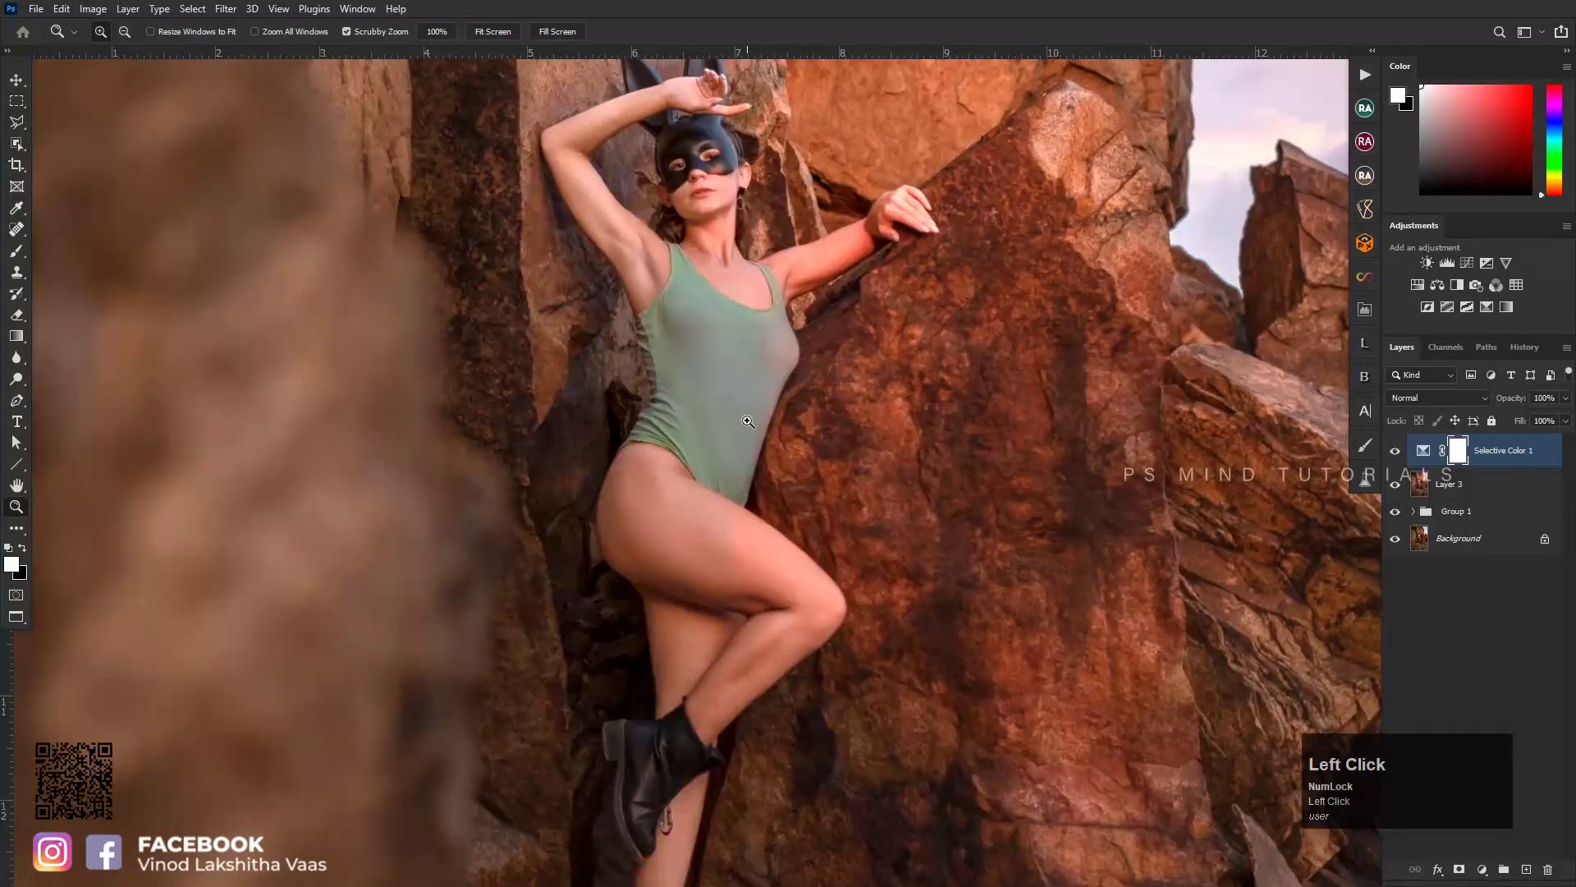
key("space")
left_click(792, 475)
left_click(1457, 489)
key("ctrl+e")
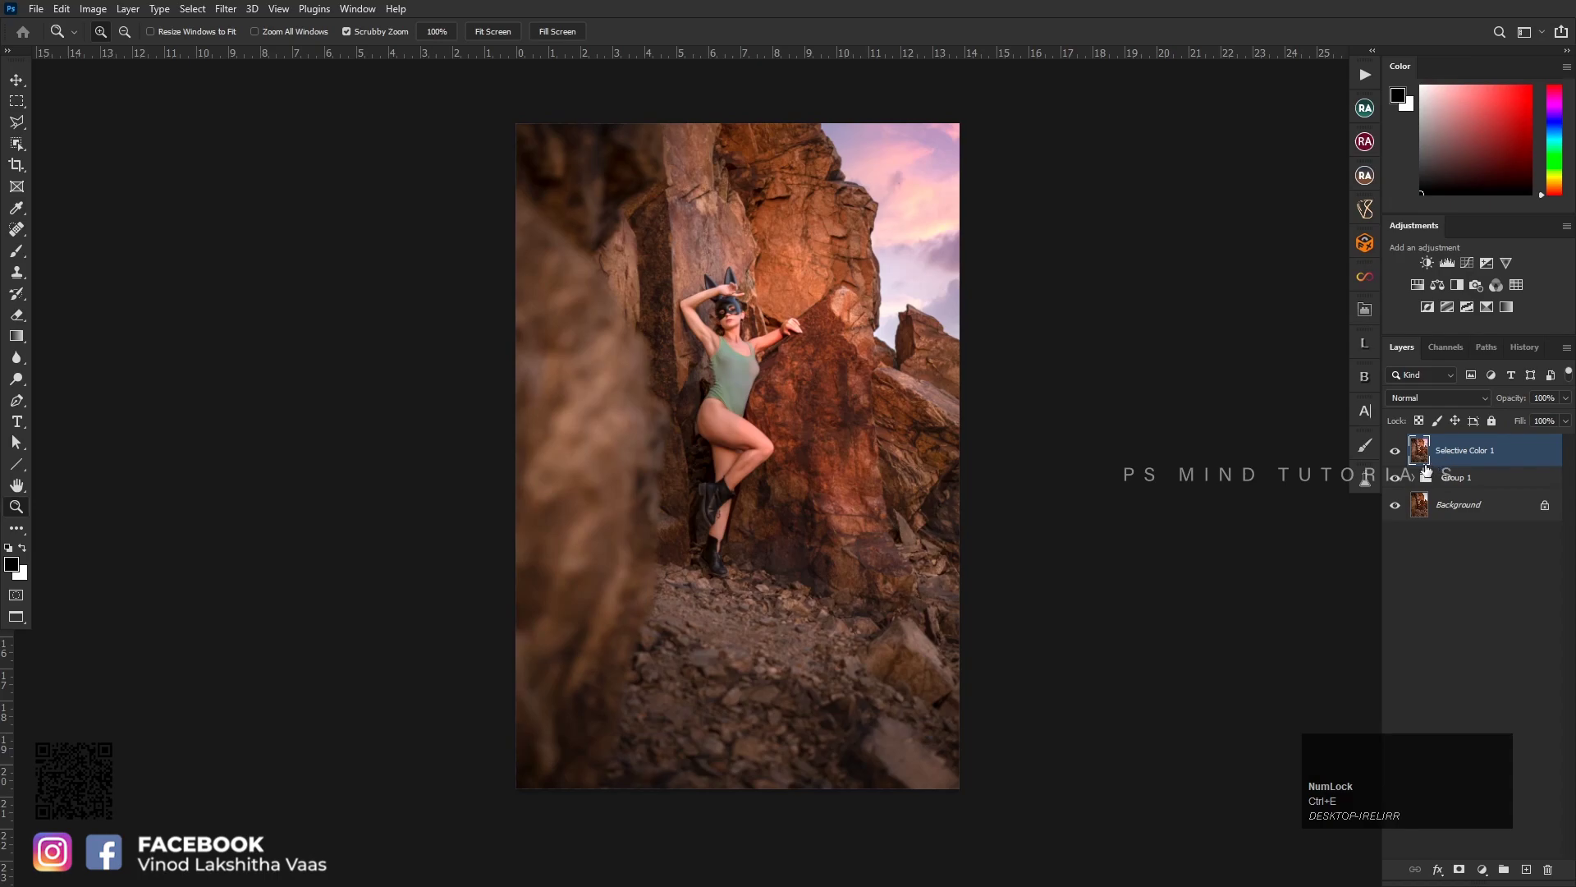
Add a Brightness/Contrast layer at Brightness -24, Contrast 0, masked to keep the darkening off the model
left_click(1430, 260)
left_click(1210, 211)
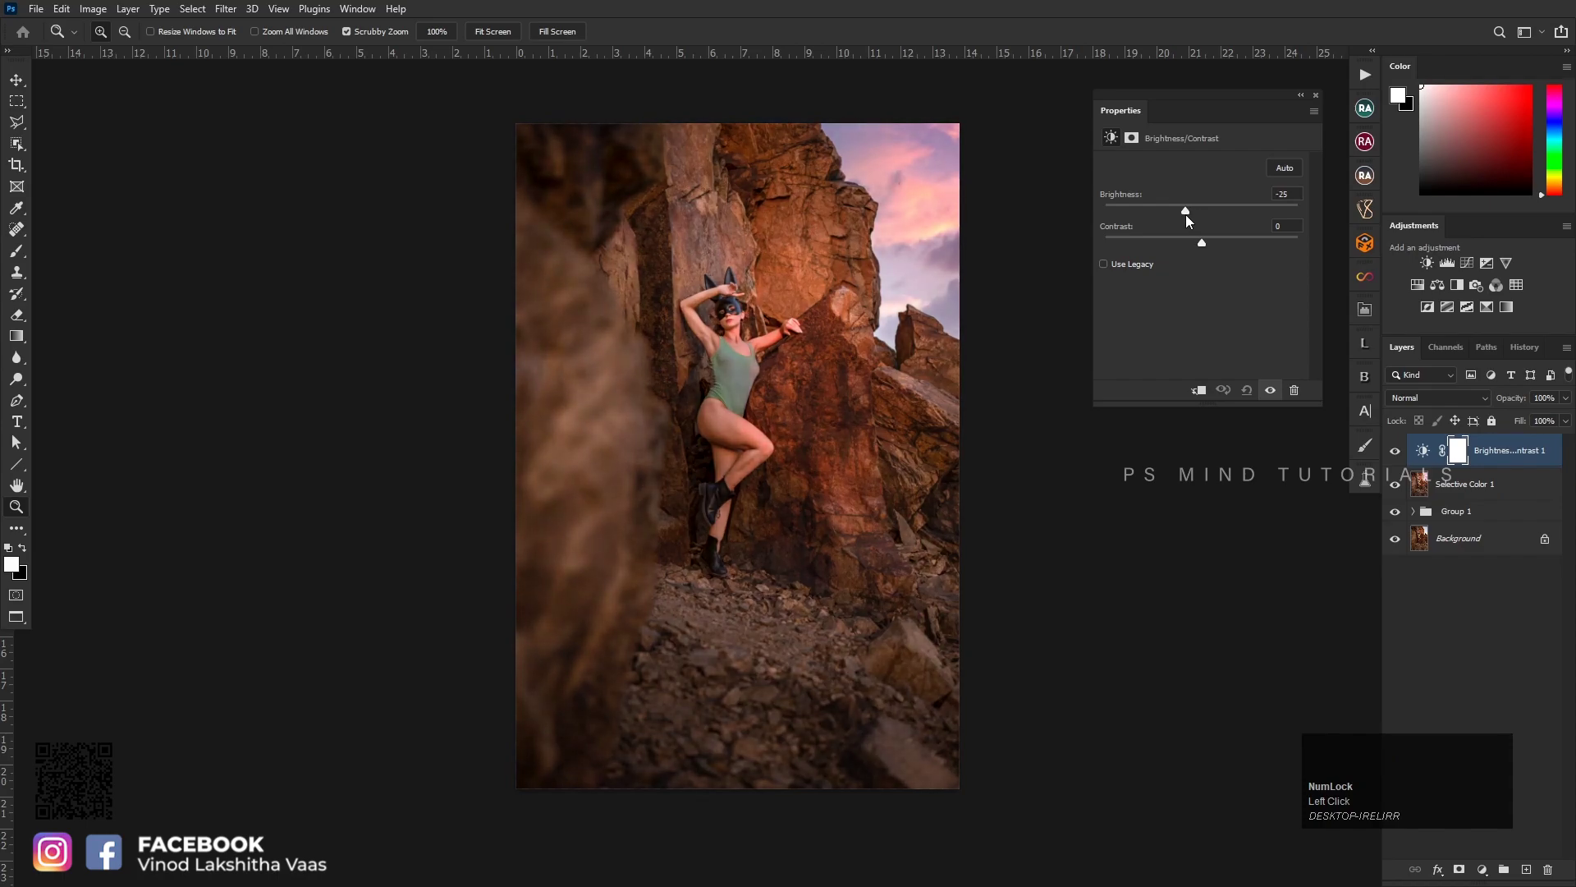
double_click(1212, 242)
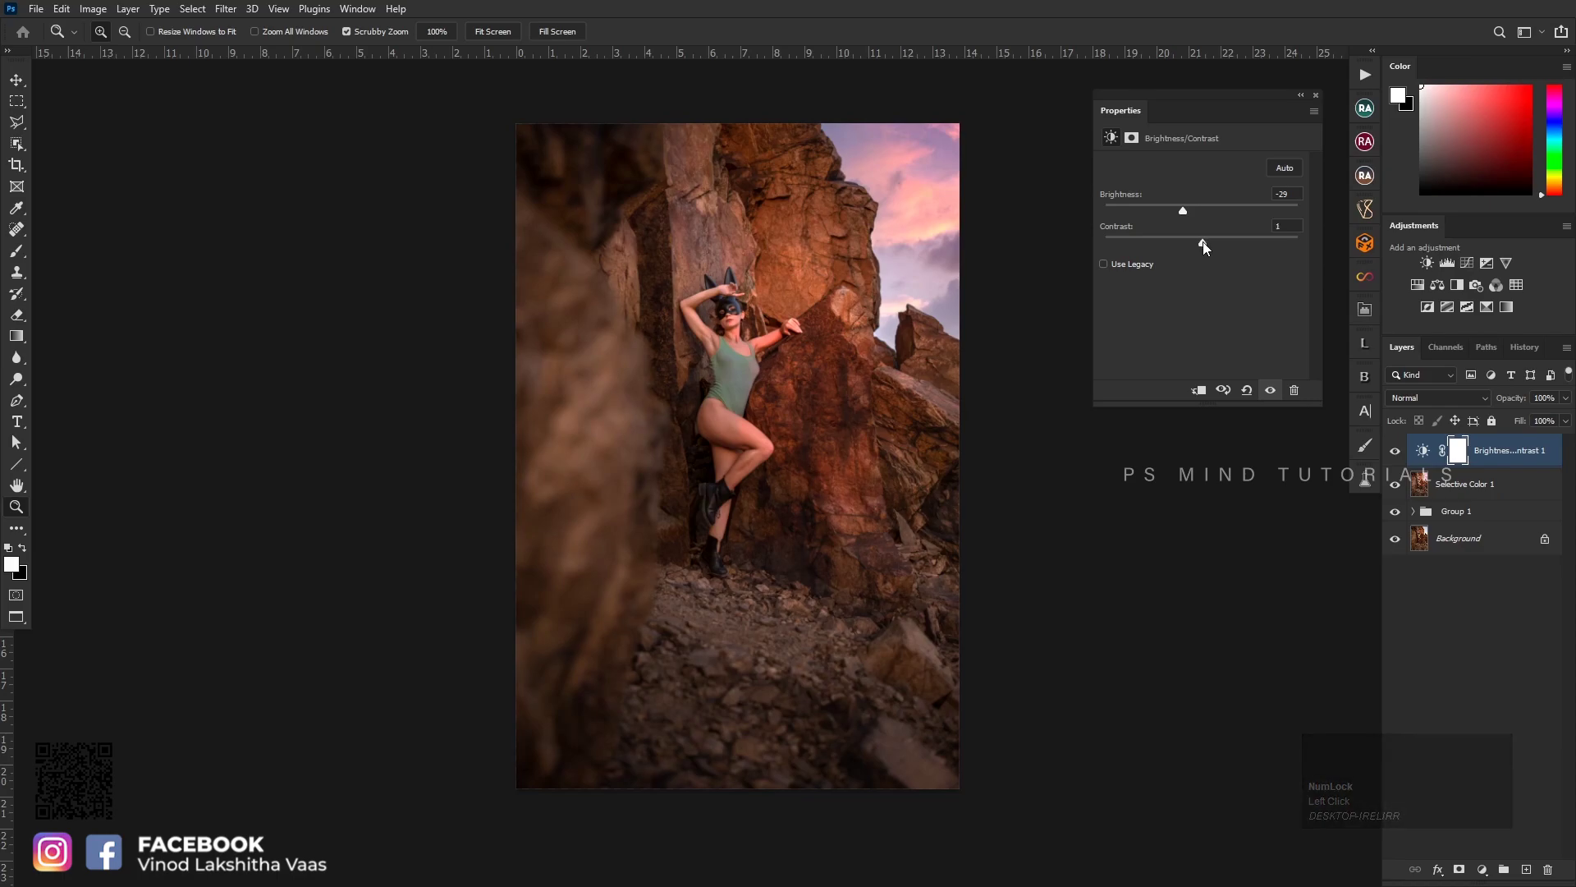
left_click(1192, 210)
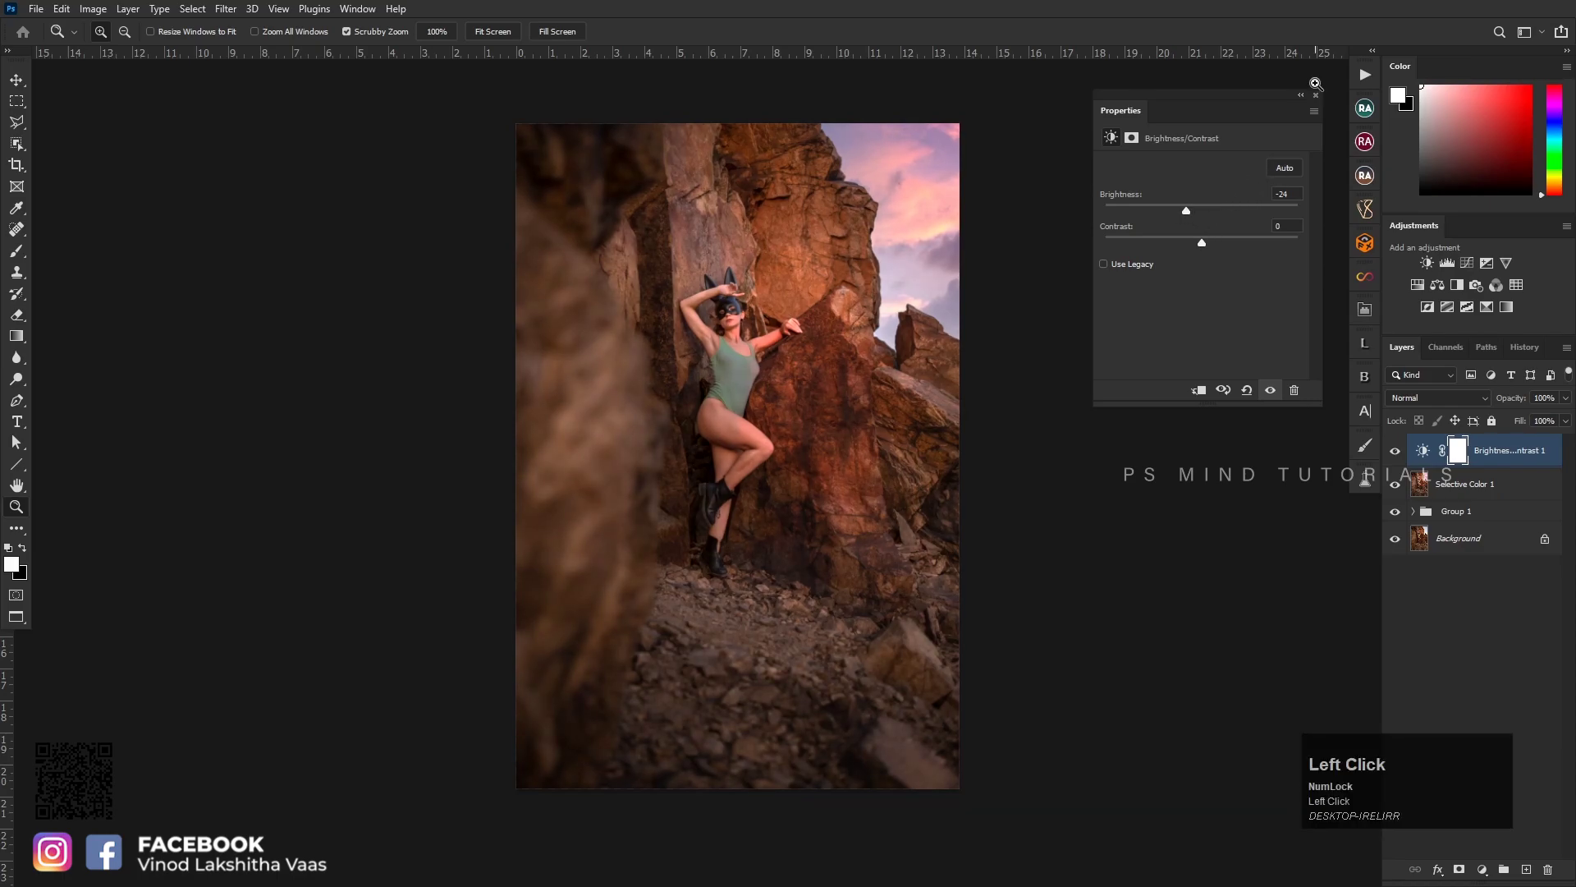
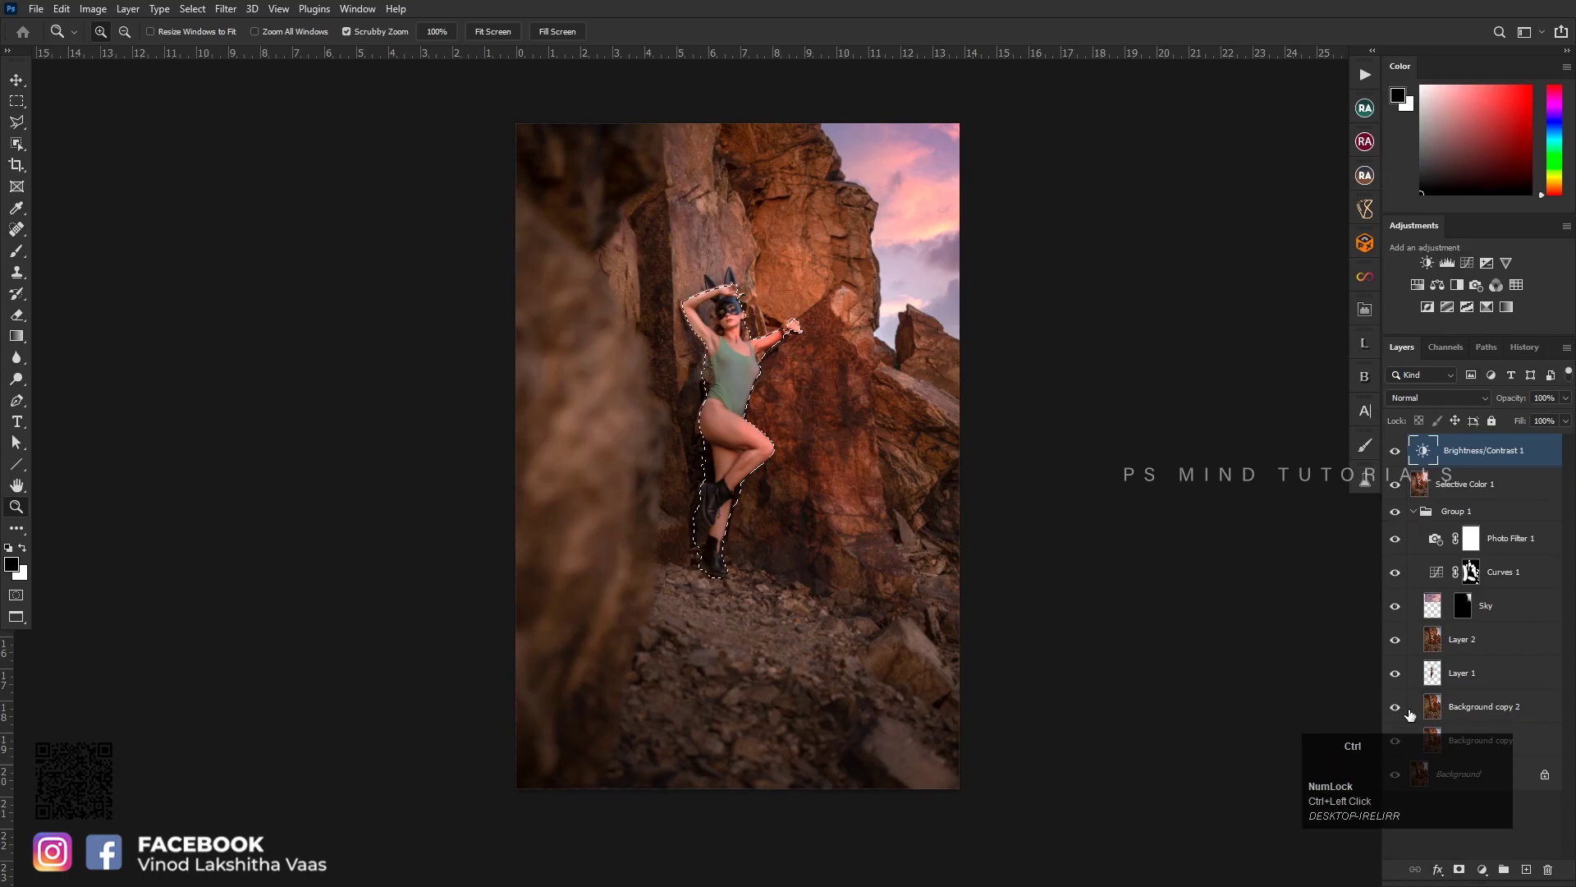
key("ctrl+i")
left_click(1461, 878)
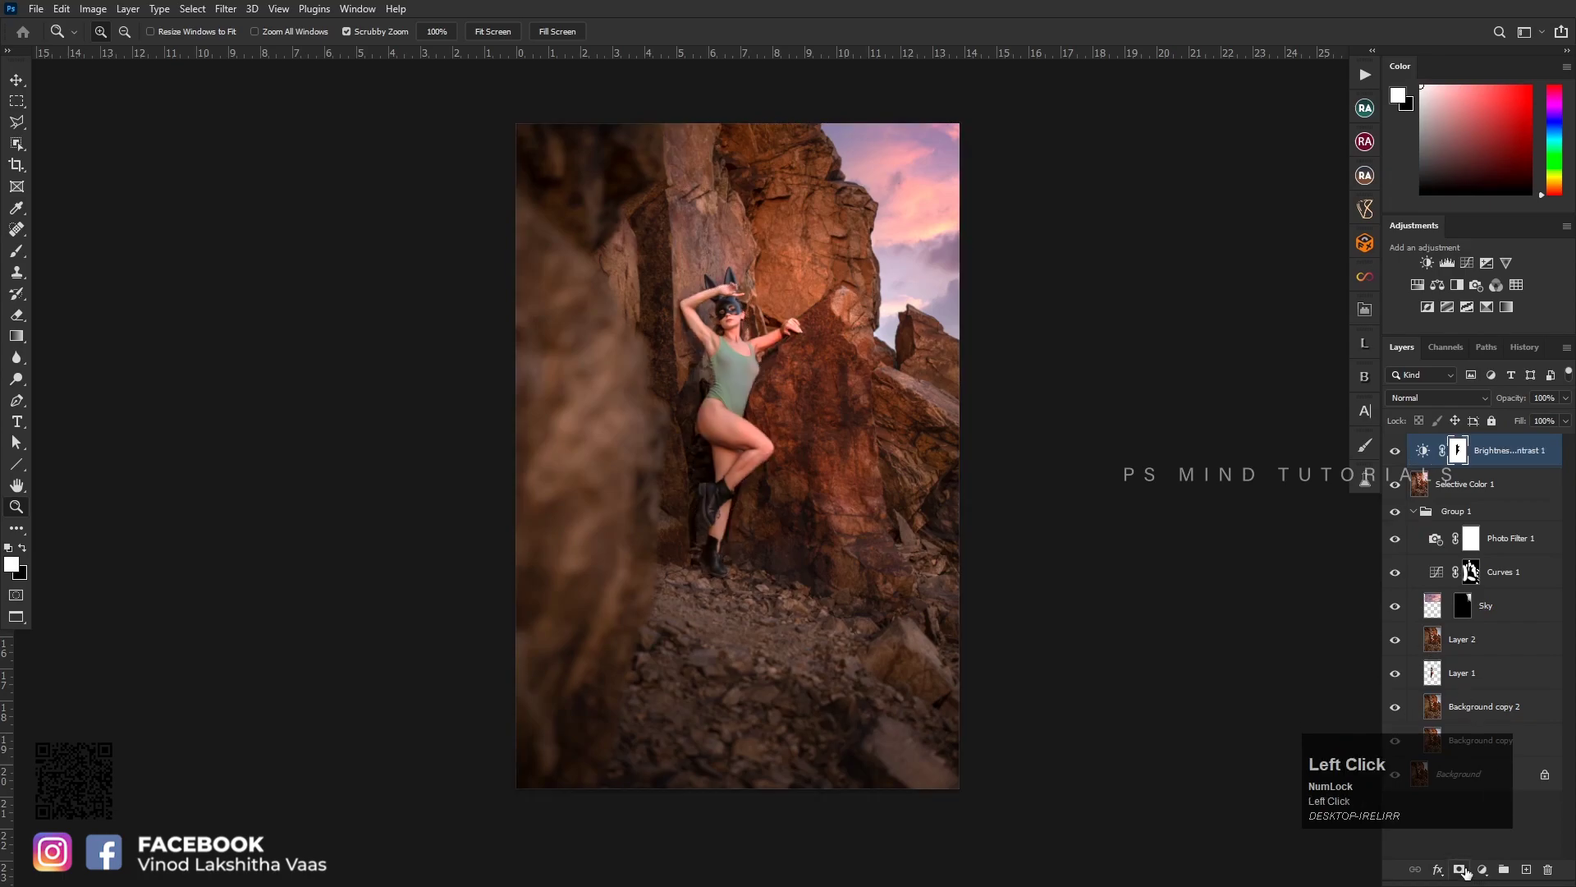
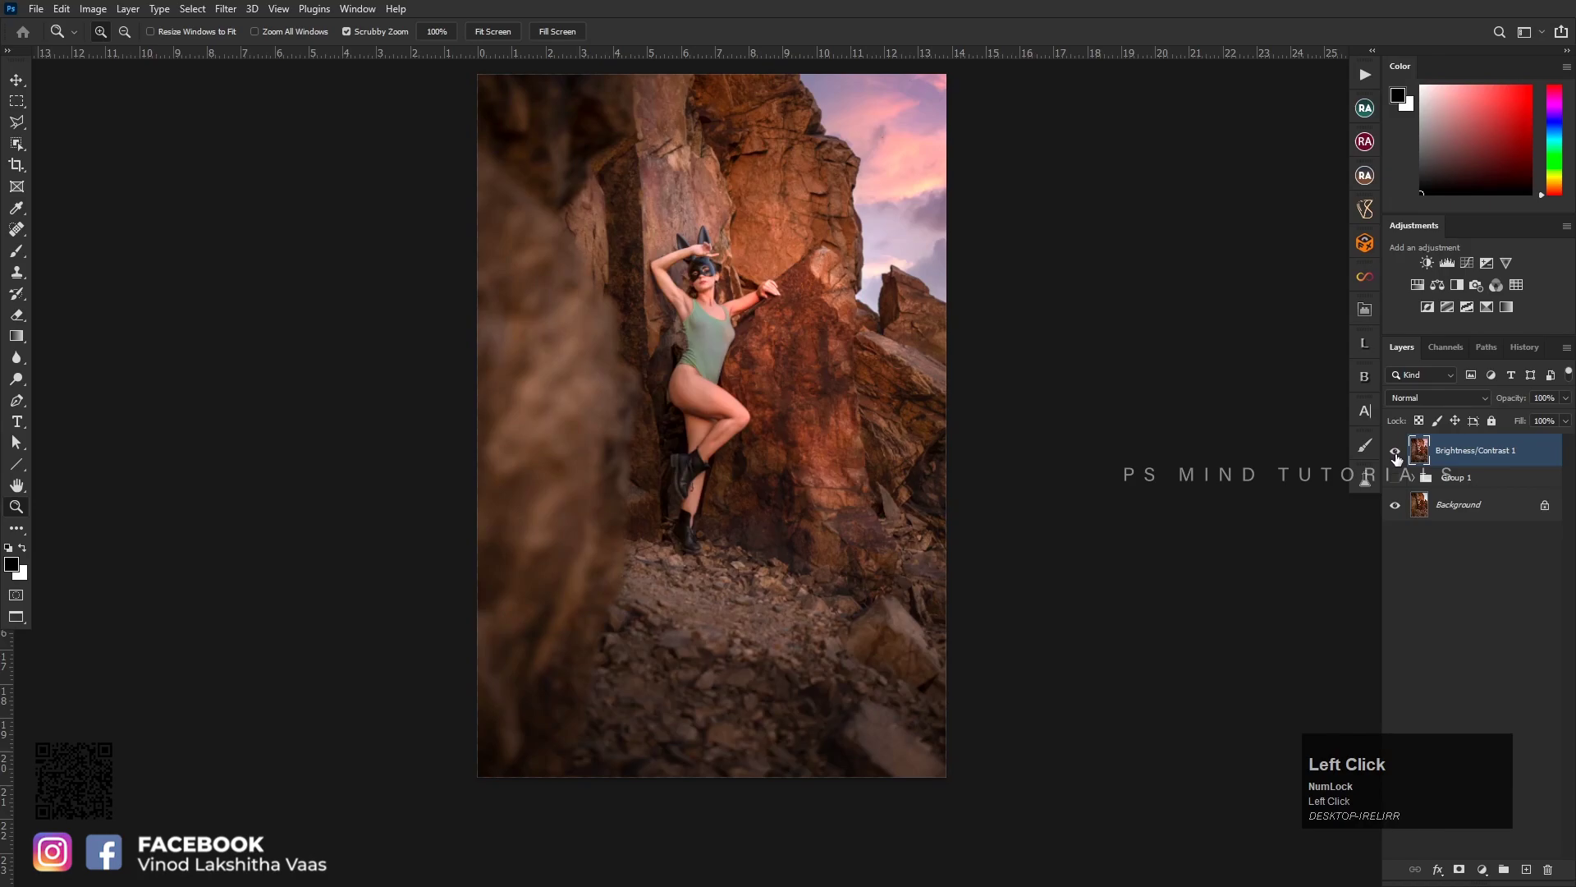
Toggle layer visibility repeatedly to compare the image before and after the adjustments
key("z")
left_click(757, 424)
key("space")
left_click(799, 442)
key("space")
left_click(818, 395)
key("space")
left_click(837, 387)
key("space")
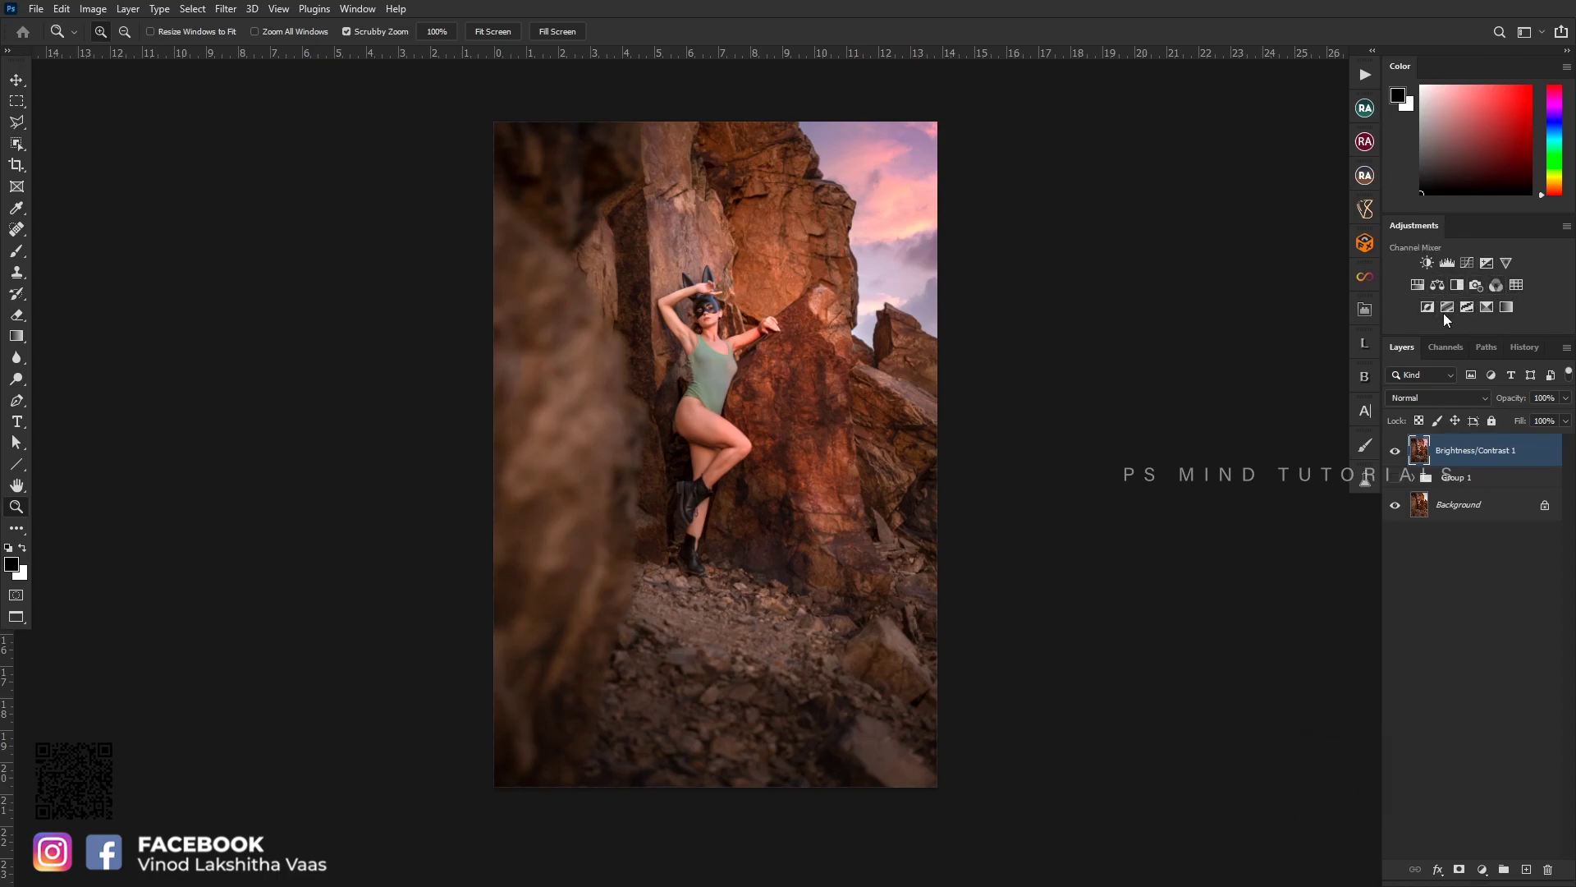
Add a Curves adjustment layer with the midpoint pulled down to deepen the midtones
left_click(1471, 267)
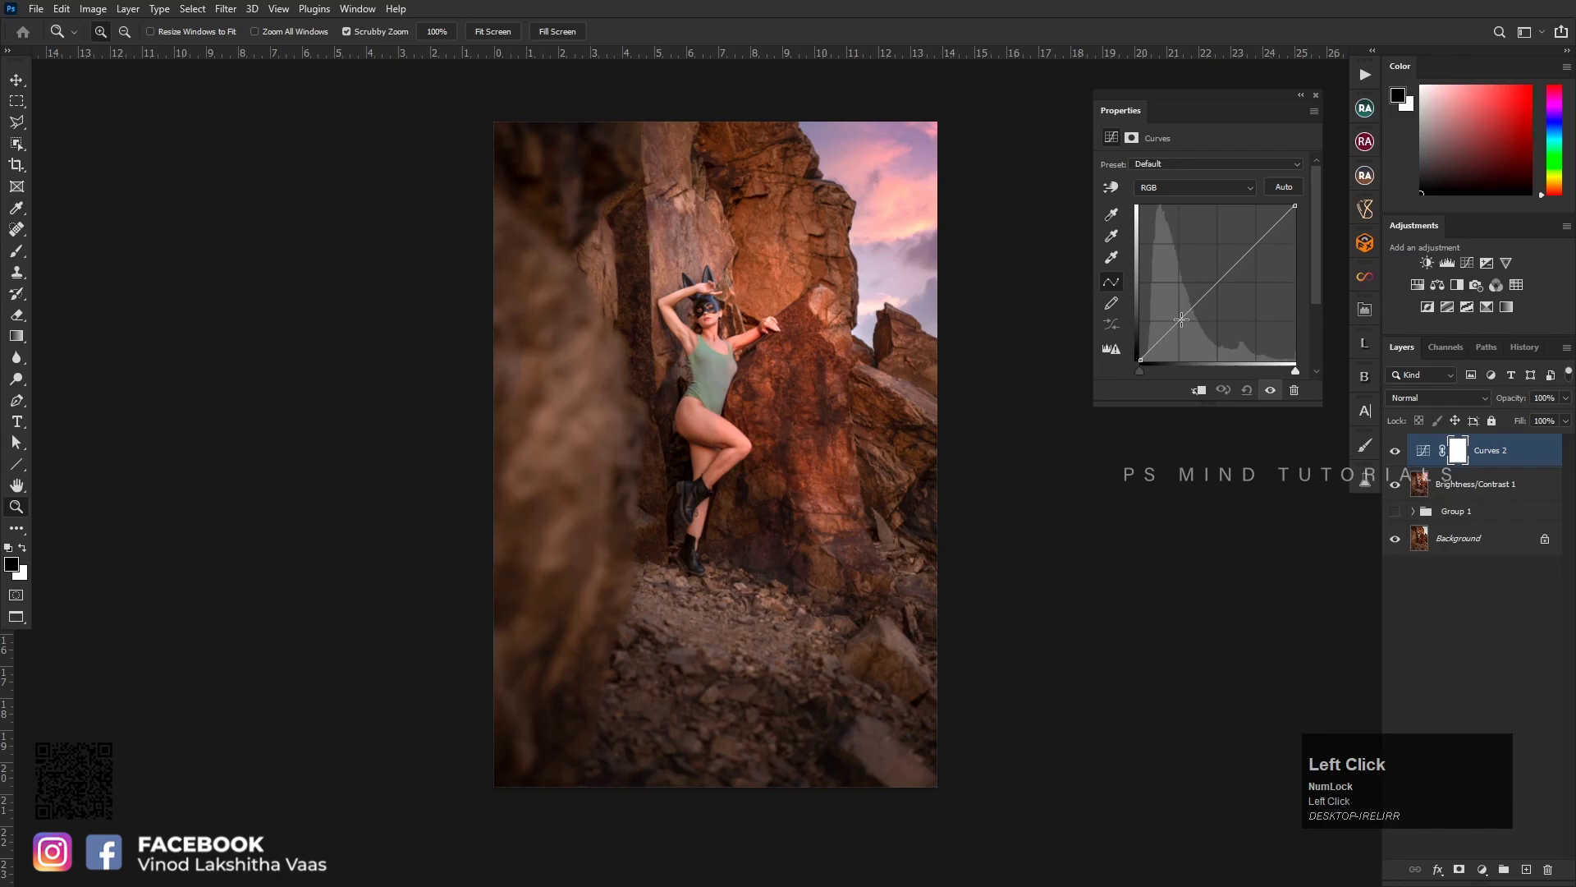
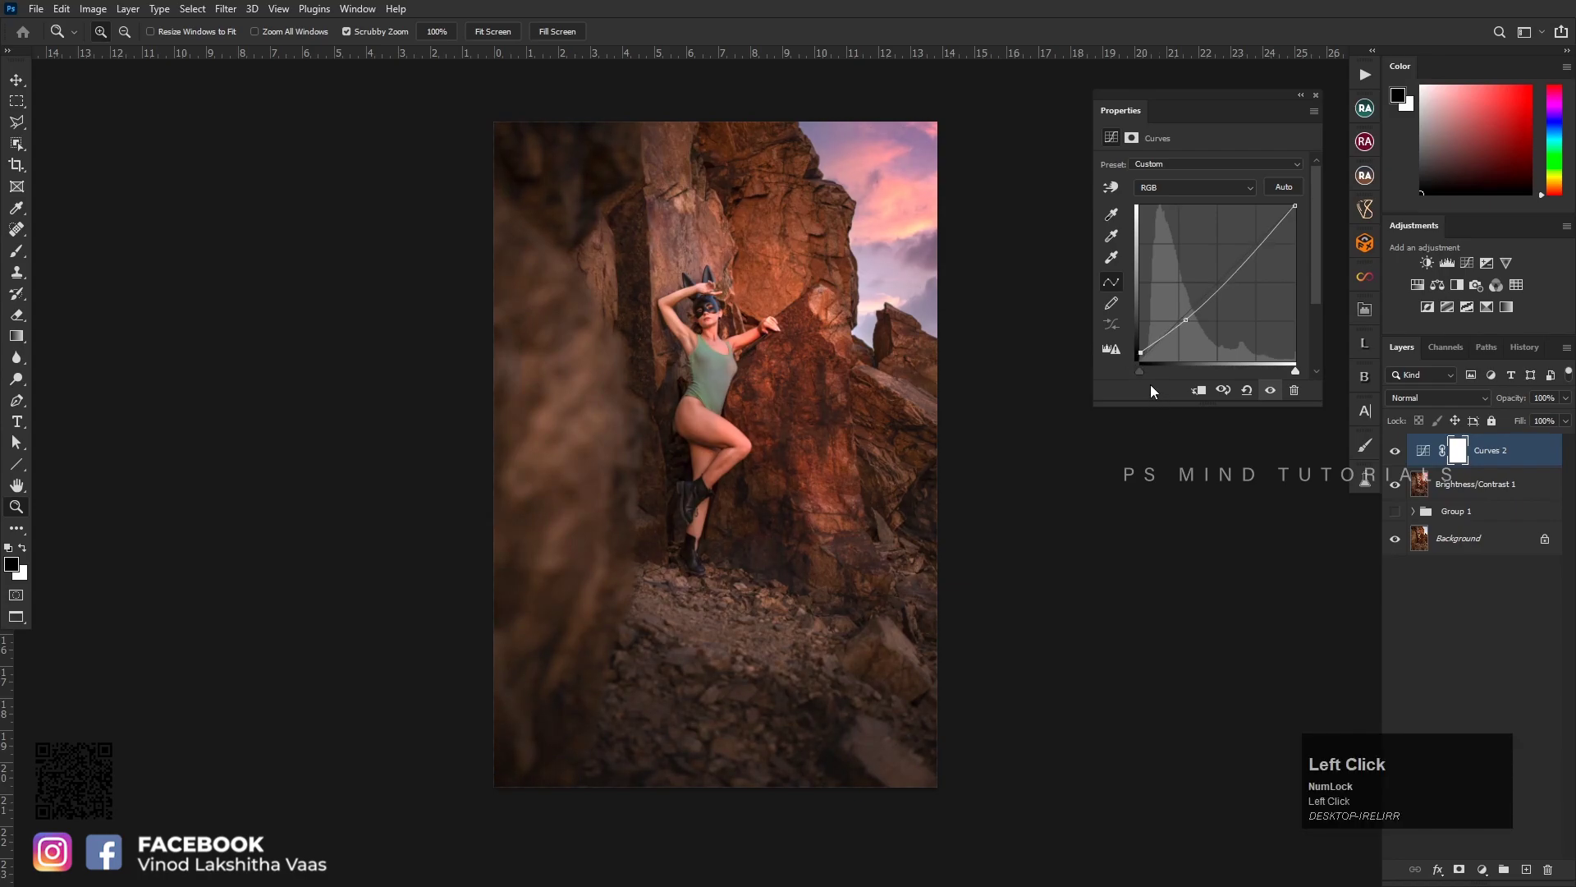
left_click(1142, 356)
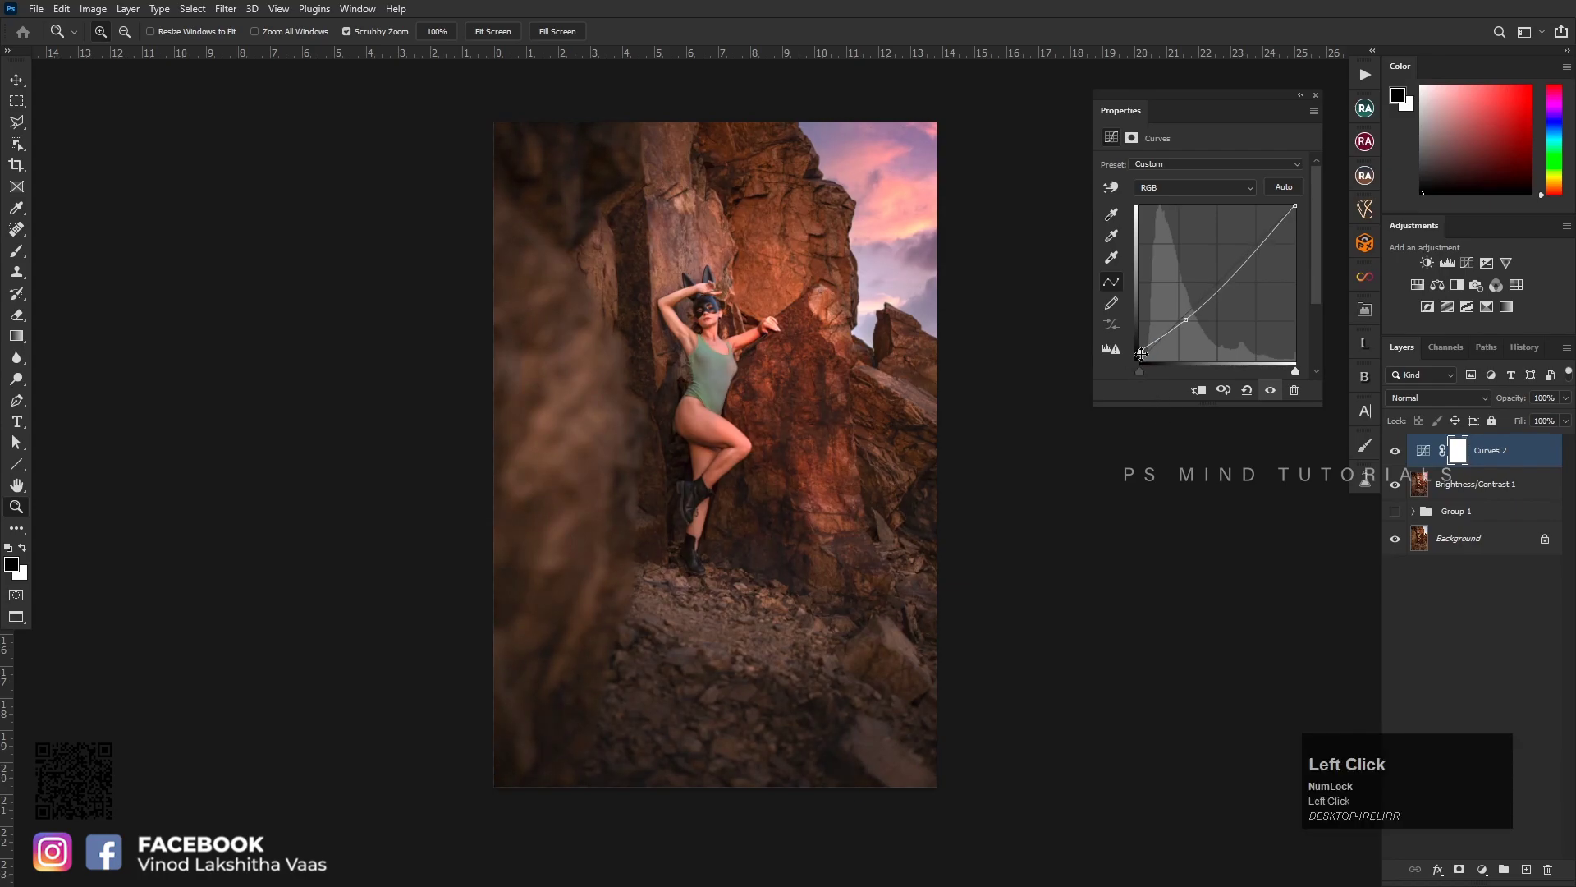
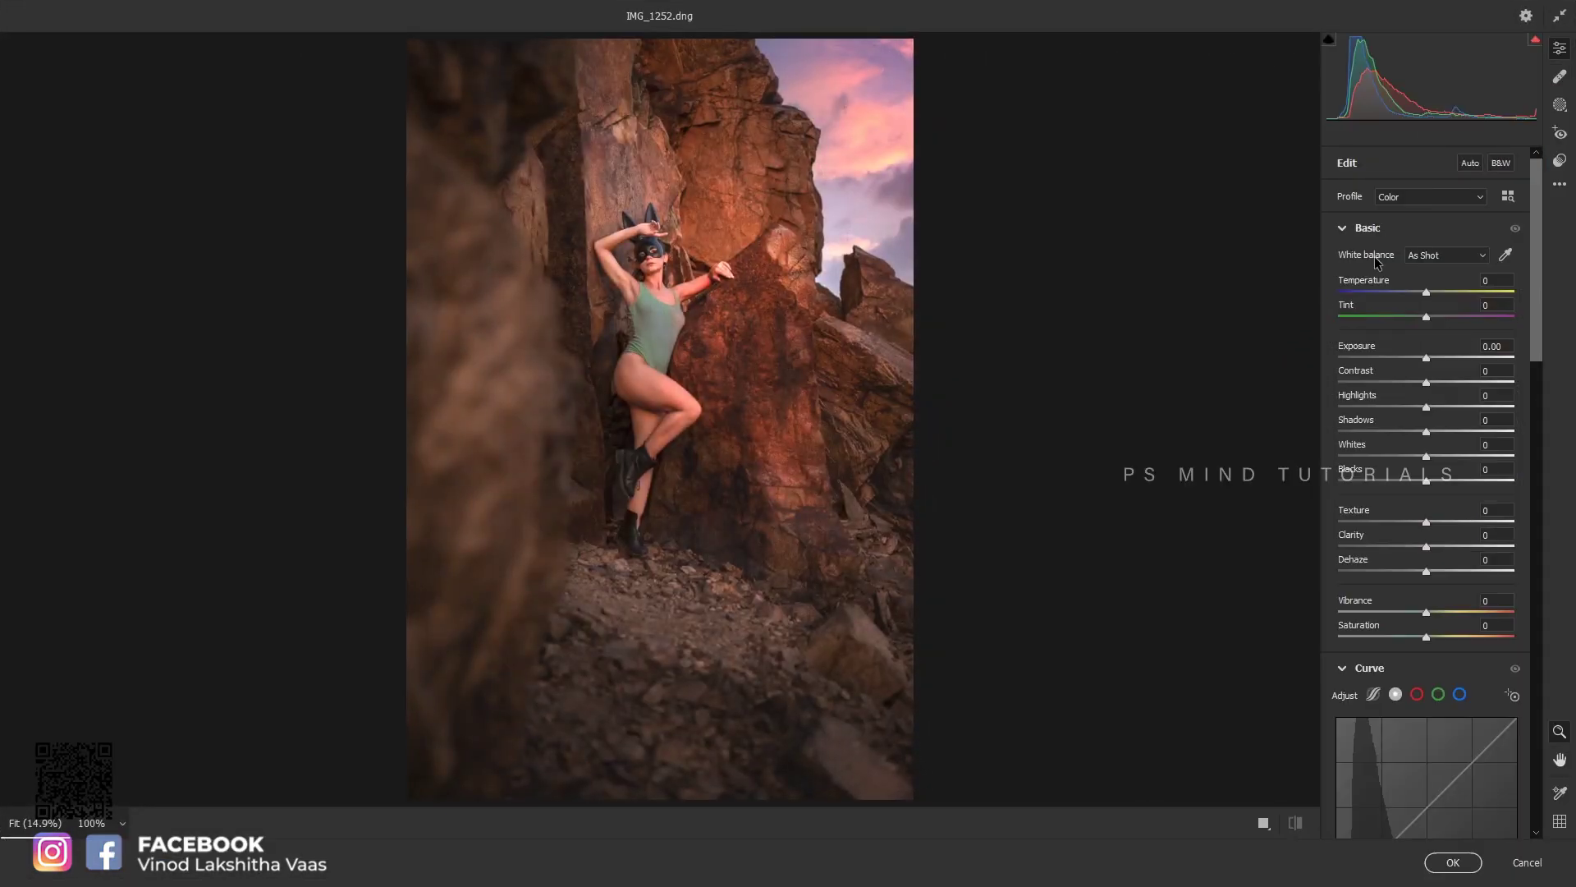
Set Camera Raw Temperature to -3 and Clarity to +11 on the merged layer
left_click(1435, 295)
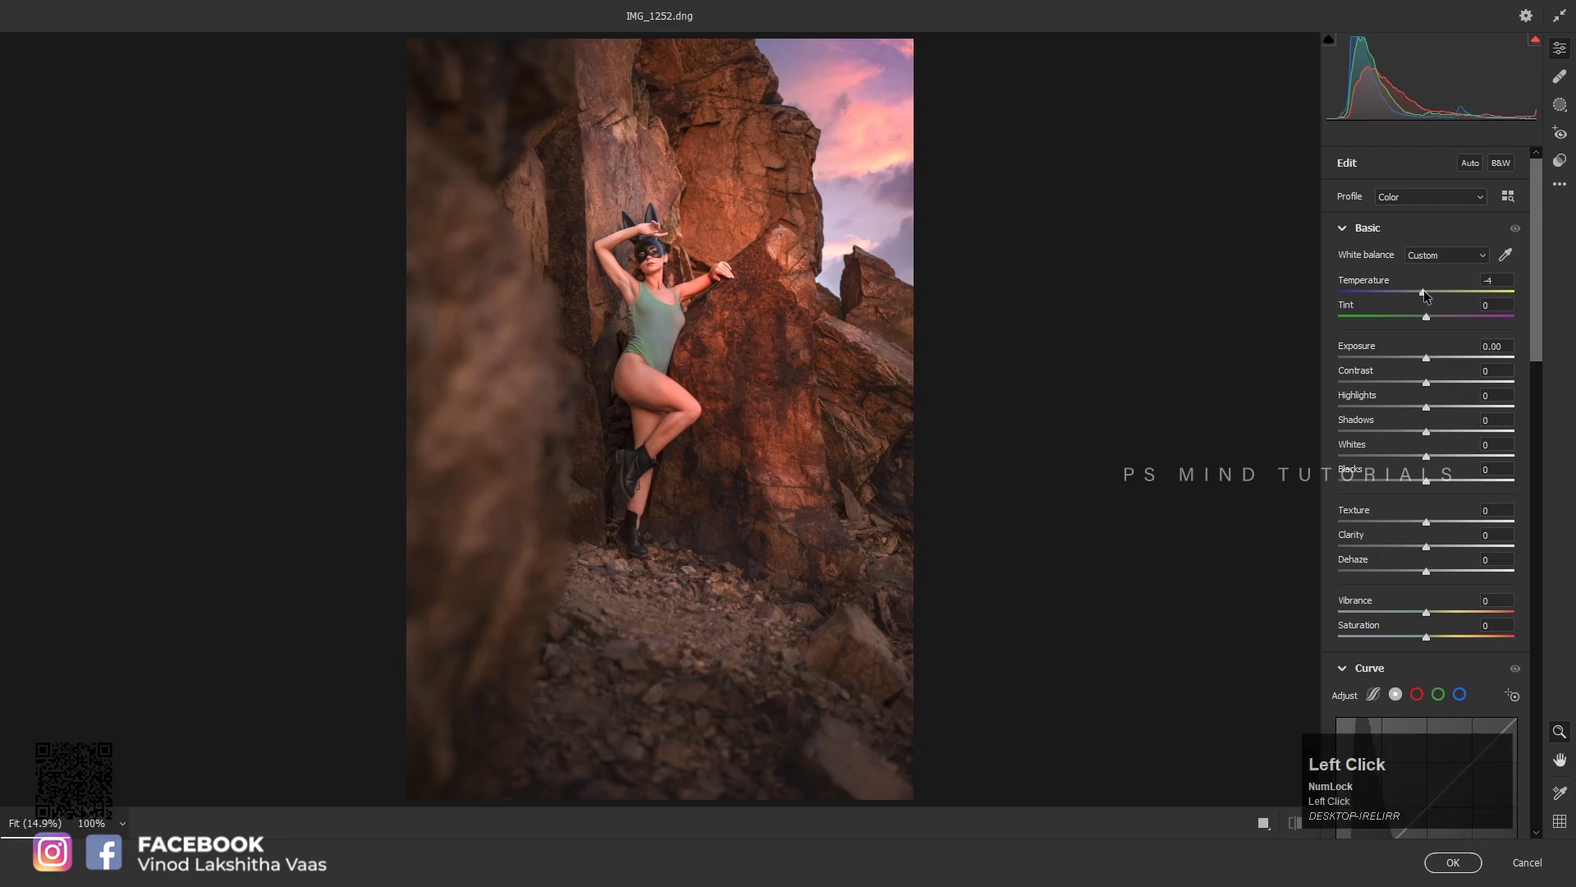
left_click(1445, 547)
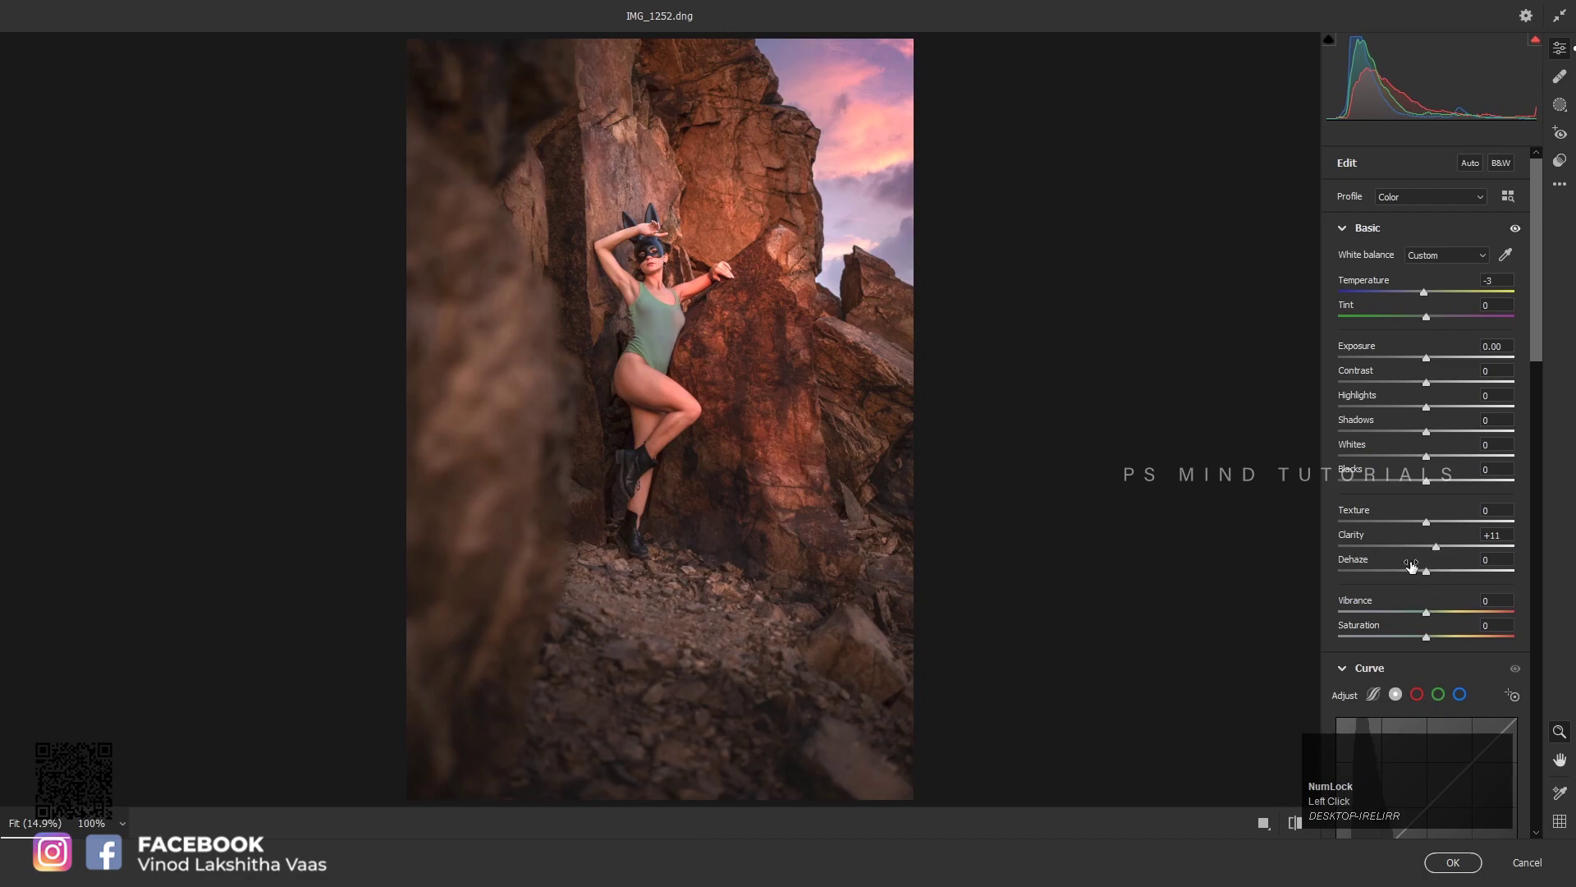
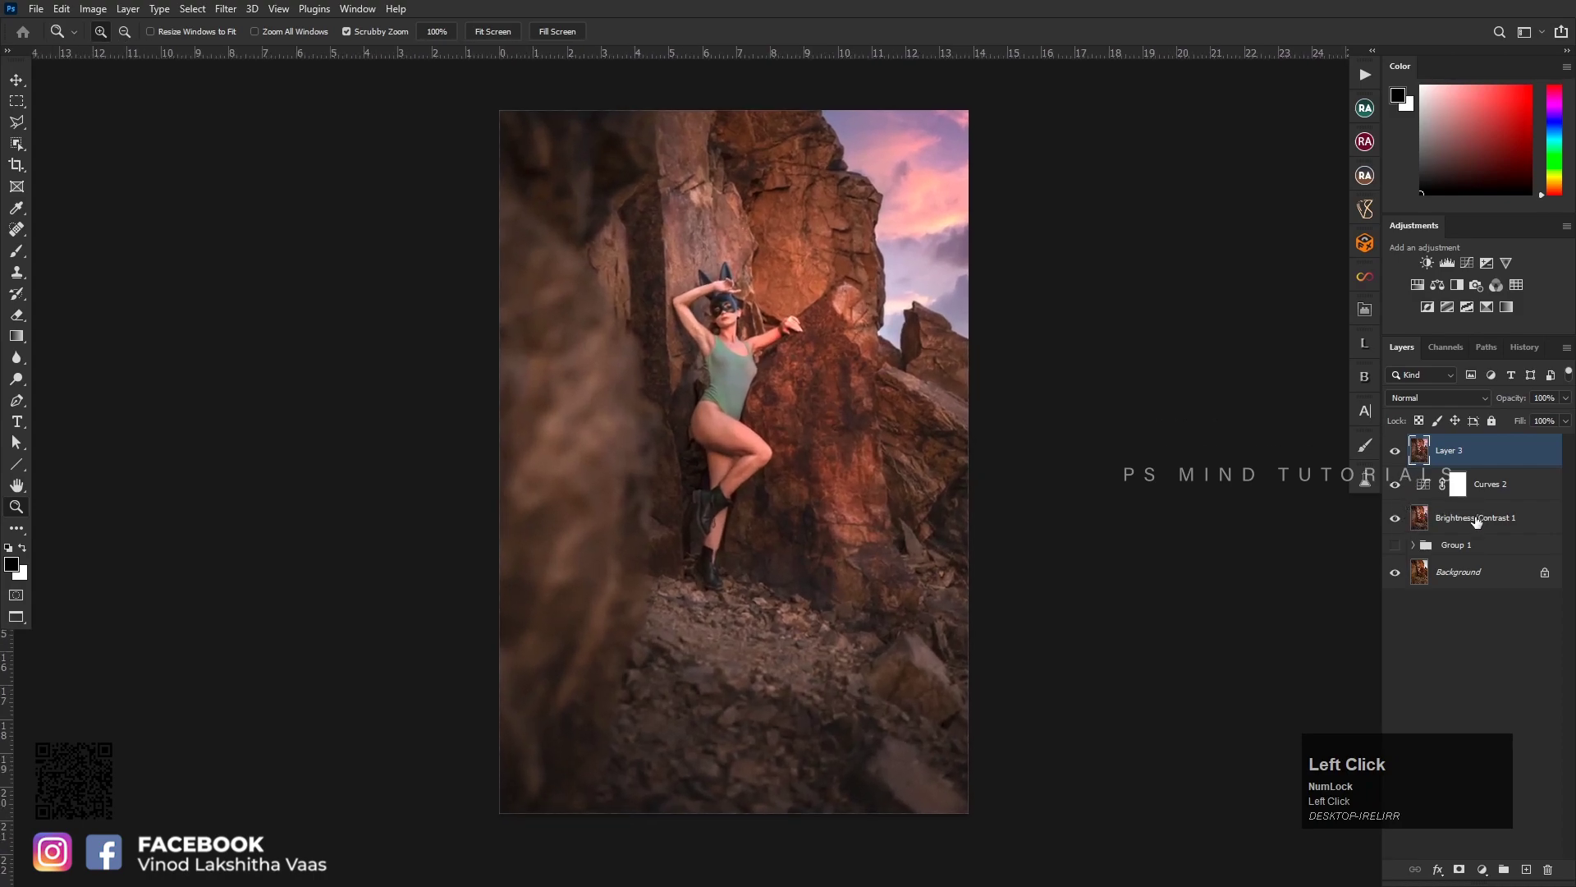
Group the Curves, Brightness/Contrast layer and earlier group beneath Layer 3 into one group
left_click(1490, 484)
left_click(1481, 528)
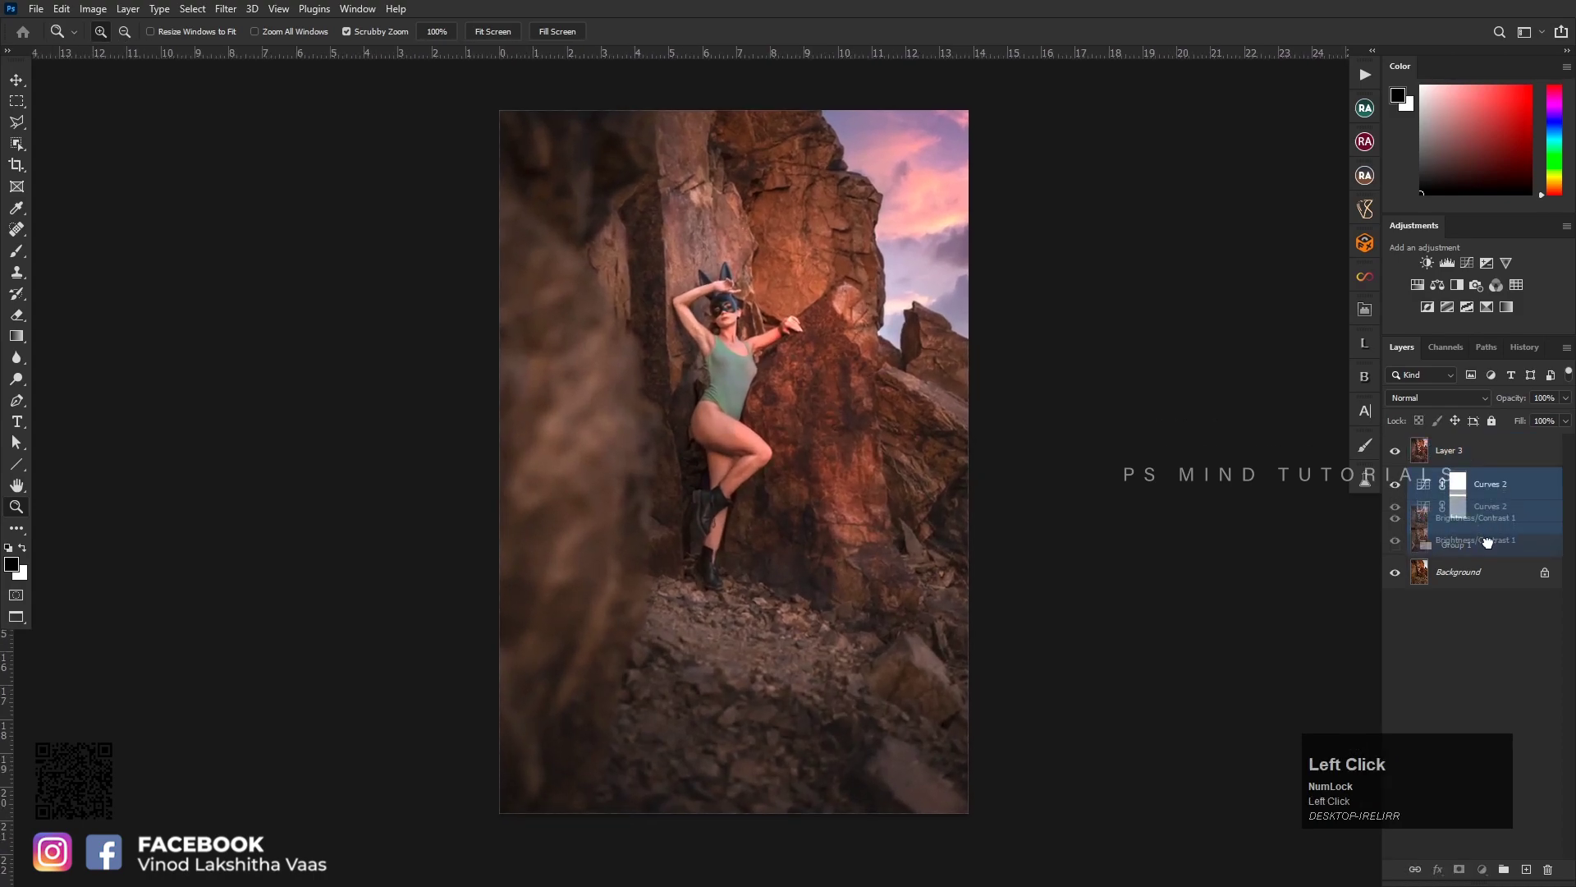
left_click(1400, 459)
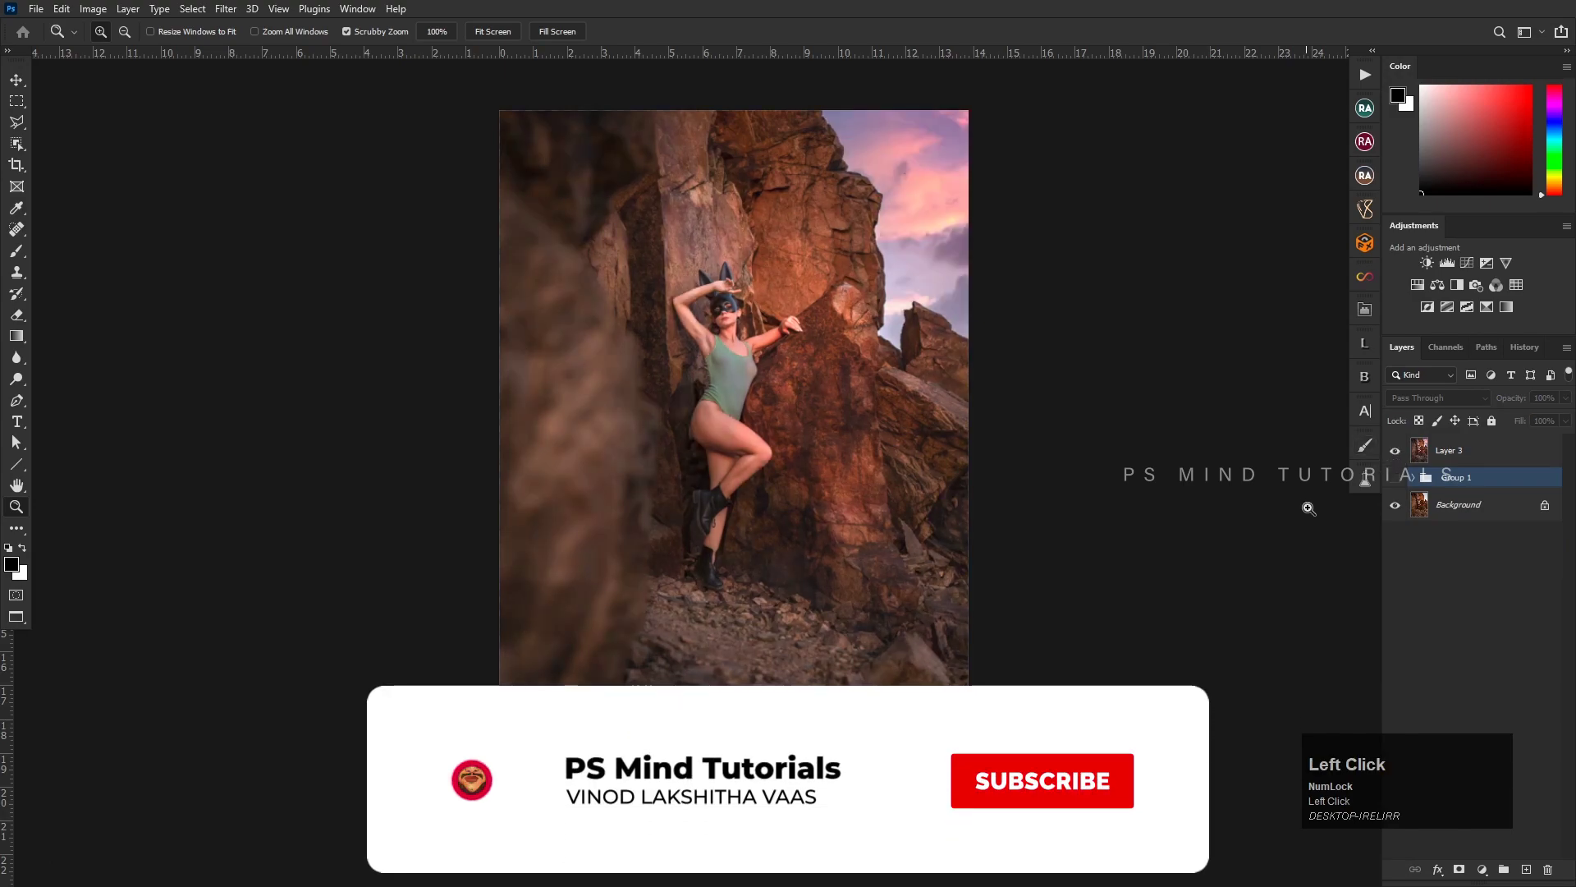
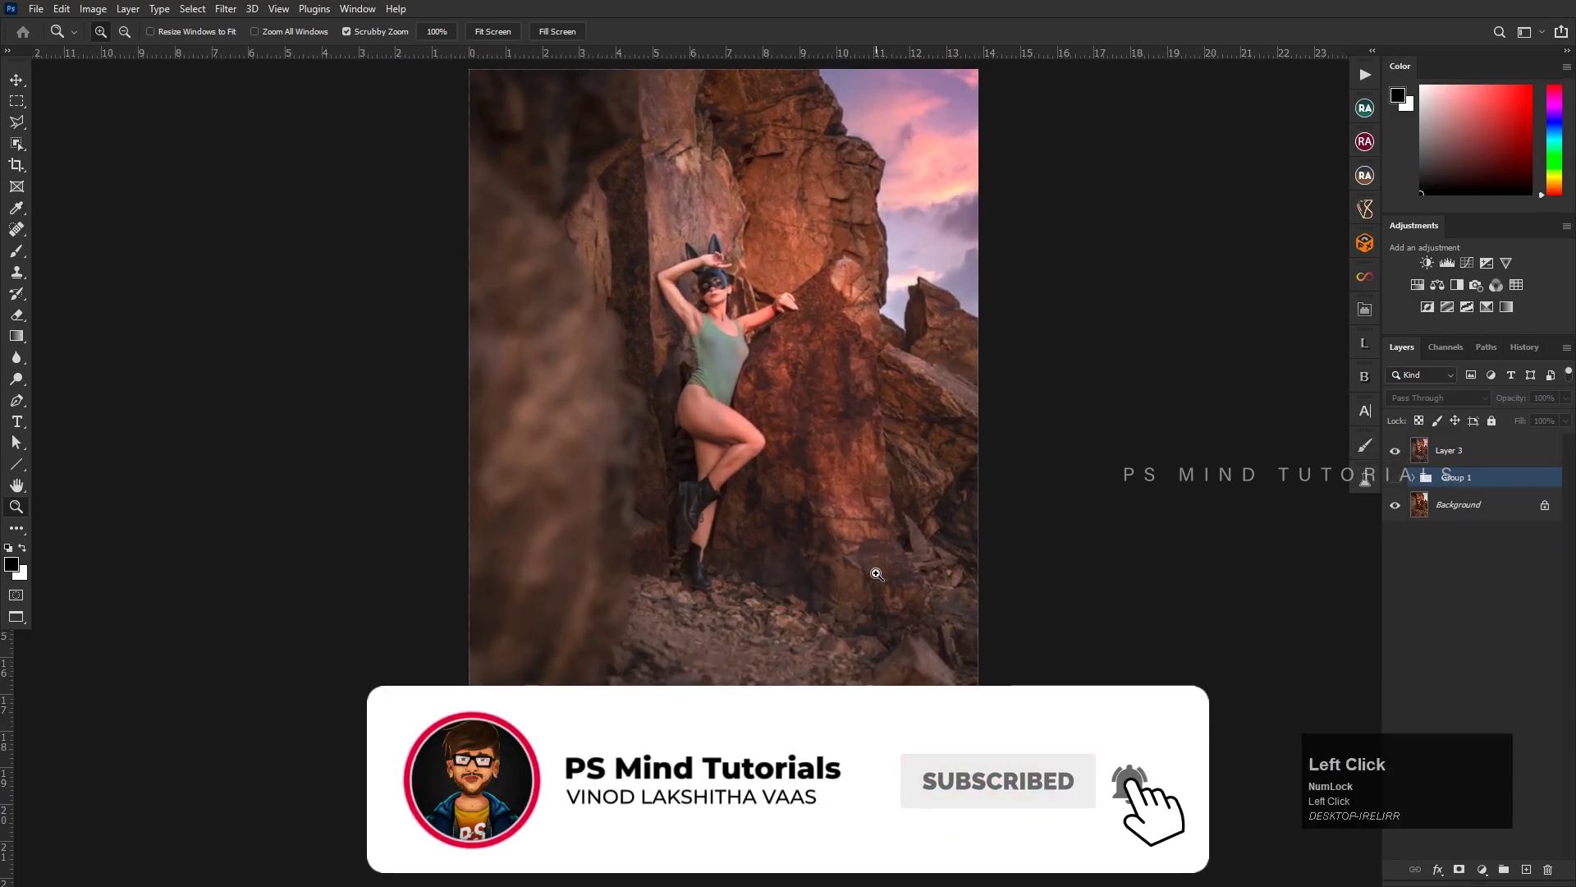
Play the before/after outro comparison of the finished grade
key("space")
left_click(840, 567)
key("space")
key("F12")
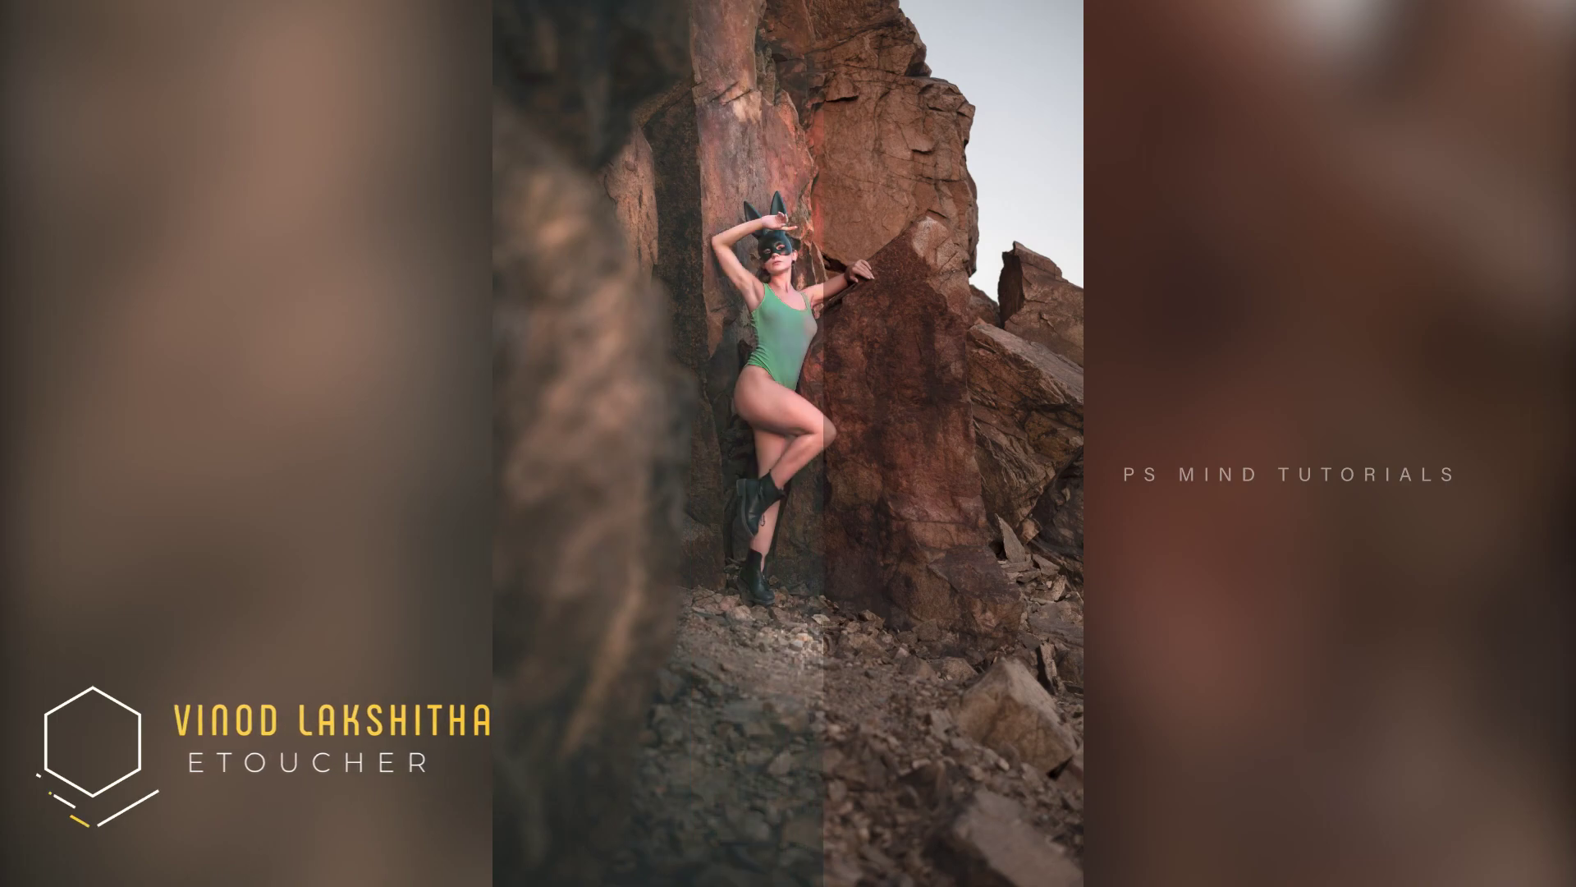